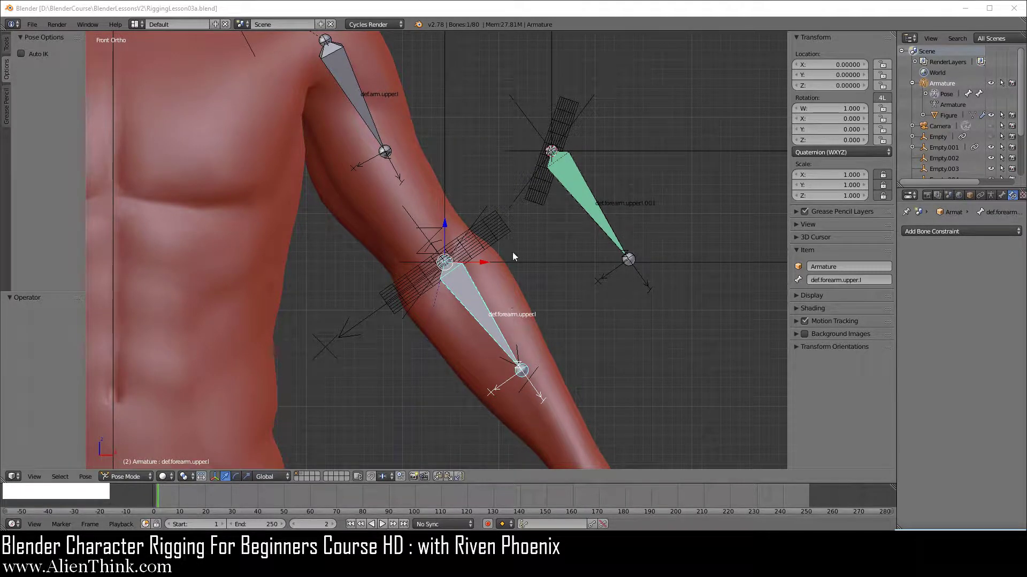
Switch the Copy Rotation target space on def.forearm.upper.l.001 from World Space to Pose Space
right_click(588, 201)
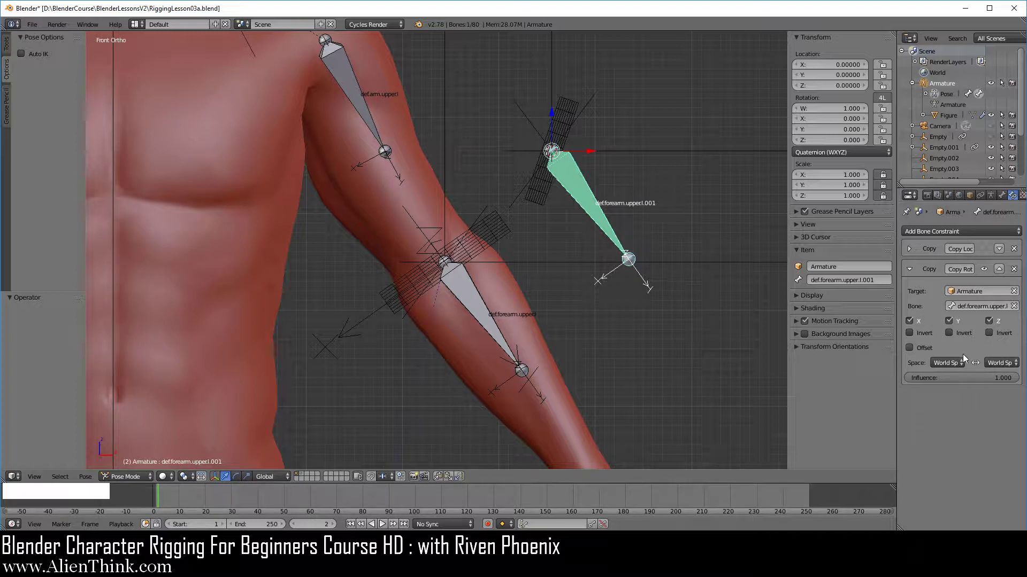
left_click(957, 364)
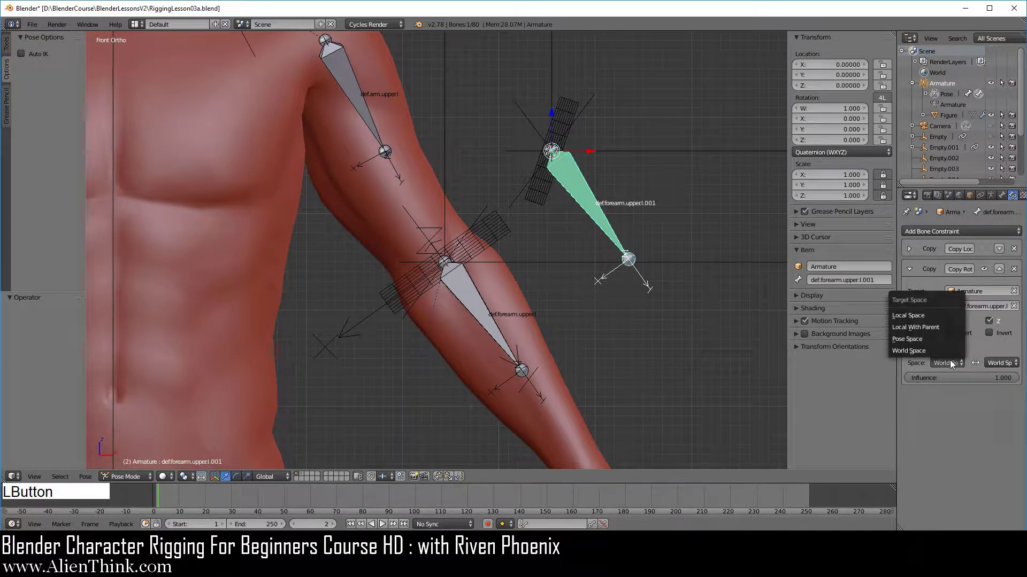
left_click(936, 343)
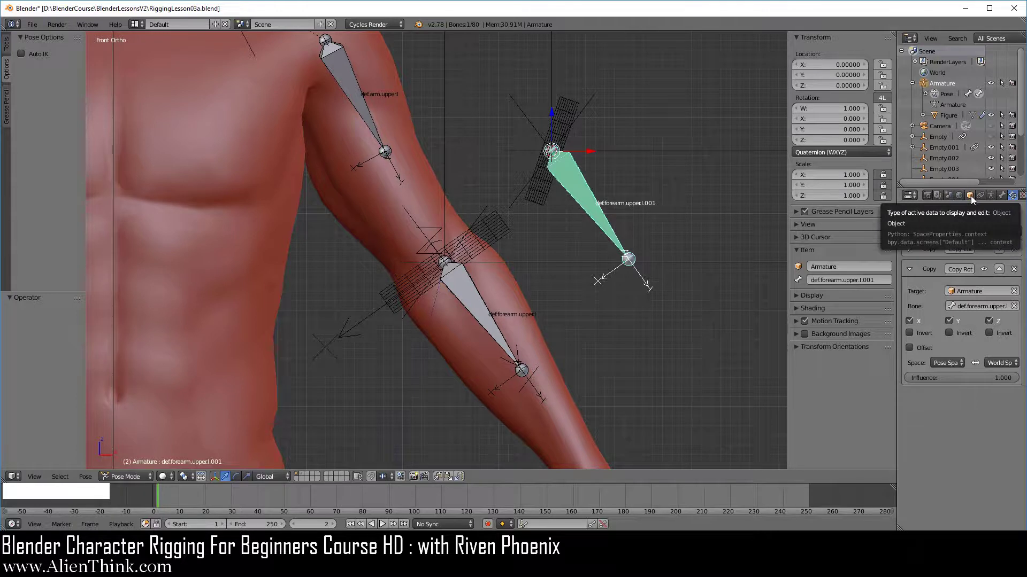
Turn on the Axis display for the Armature object in its Display panel
left_click(973, 200)
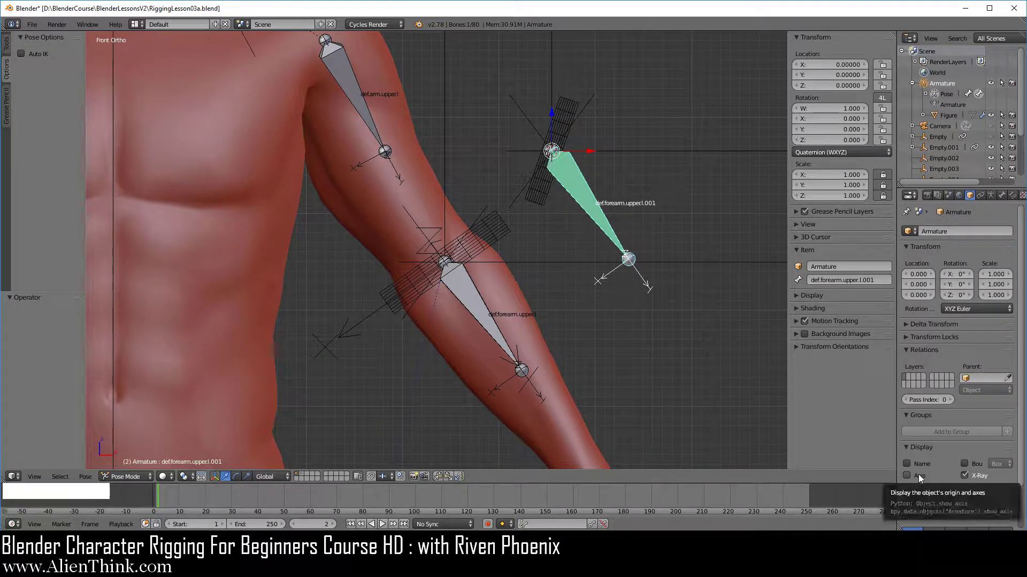
left_click(920, 478)
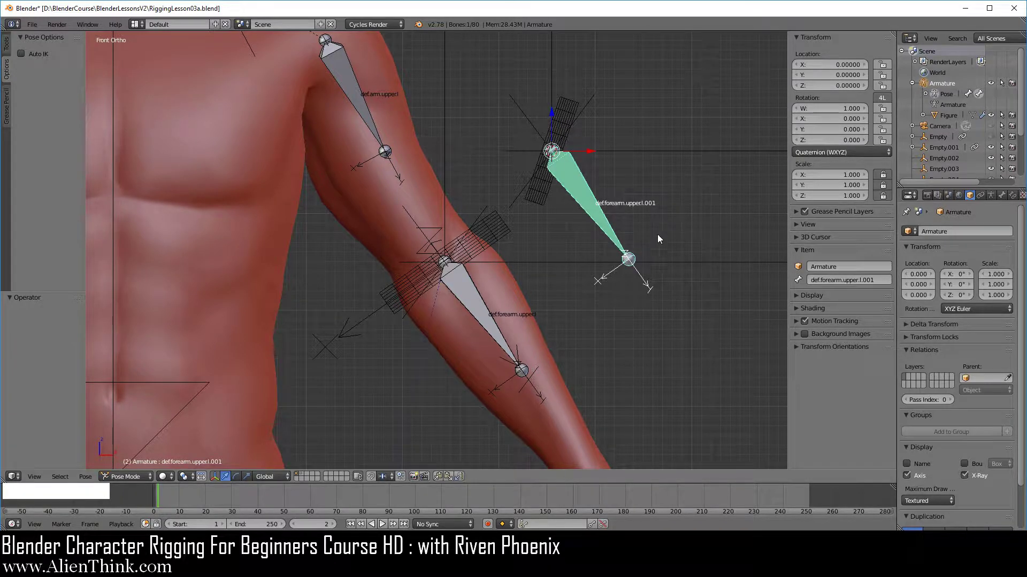
middle_click(480, 264)
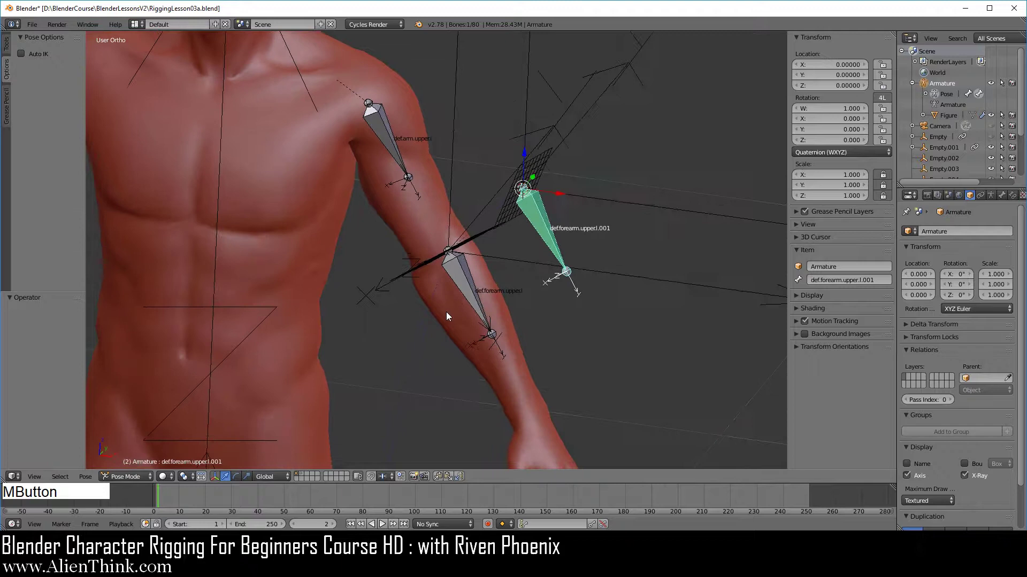
right_click(625, 280)
middle_click(503, 327)
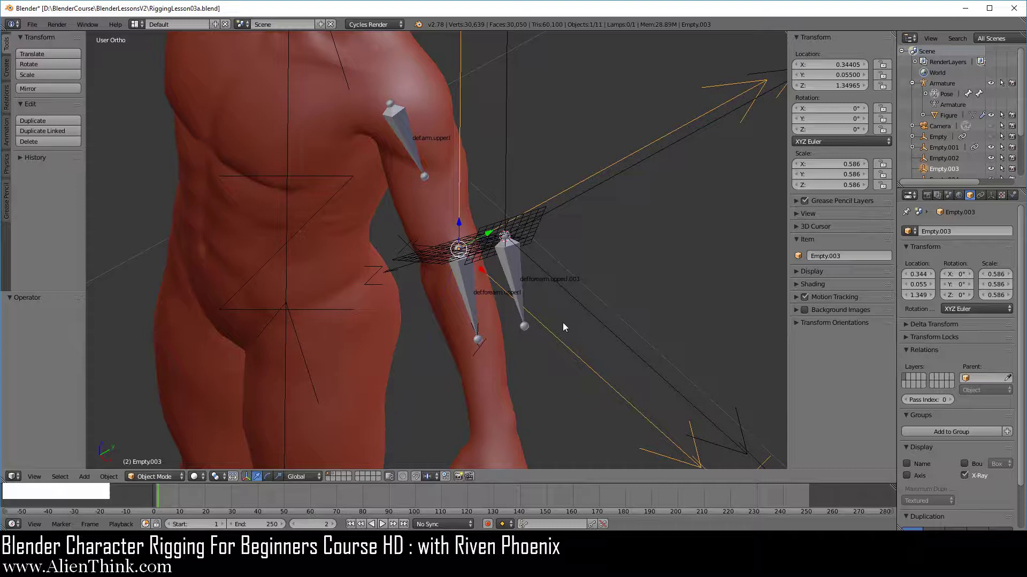
middle_click(446, 313)
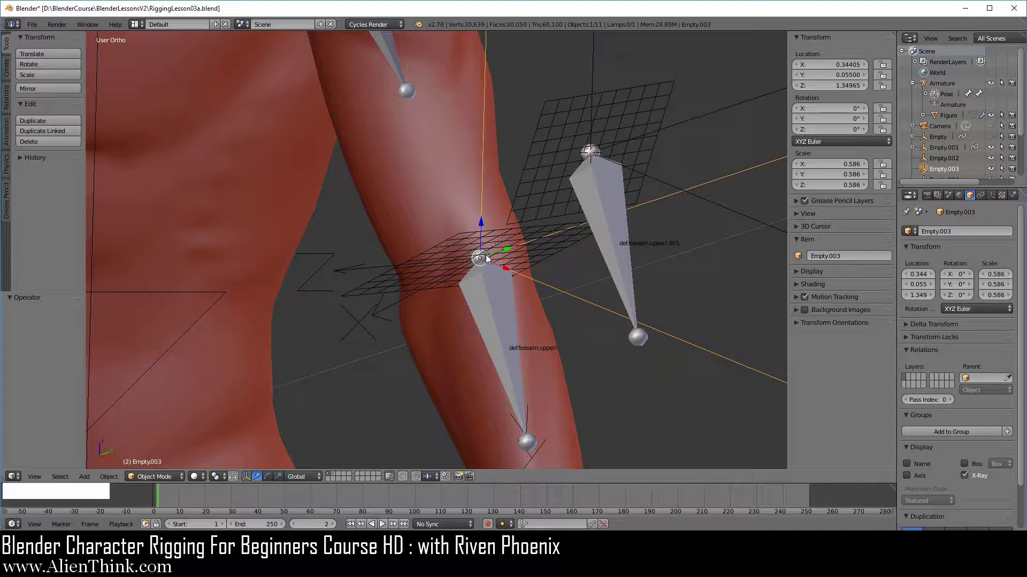
middle_click(548, 349)
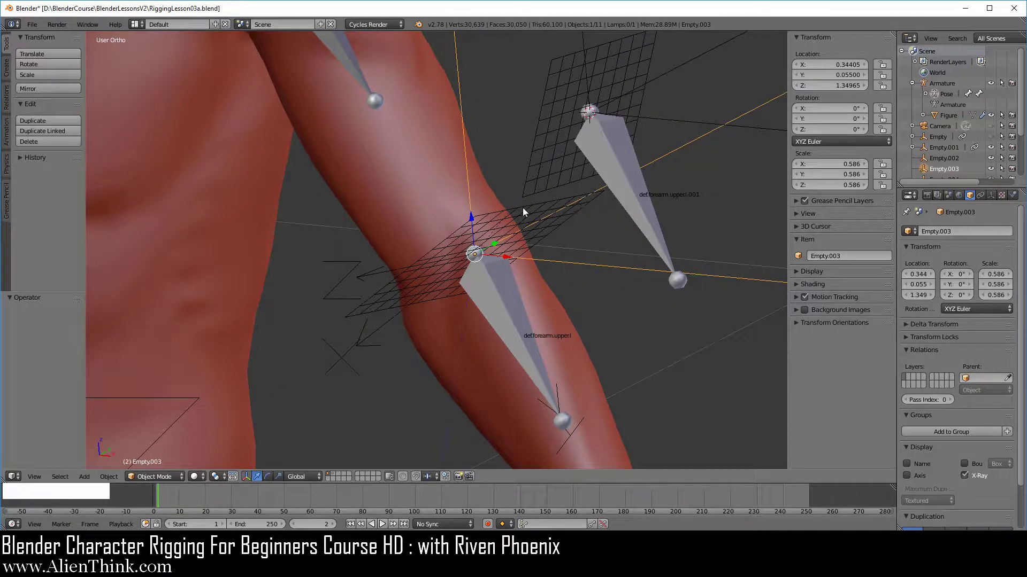
Give Empty.003 a Copy Location constraint targeting the elbow grid Grid.001
right_click(527, 212)
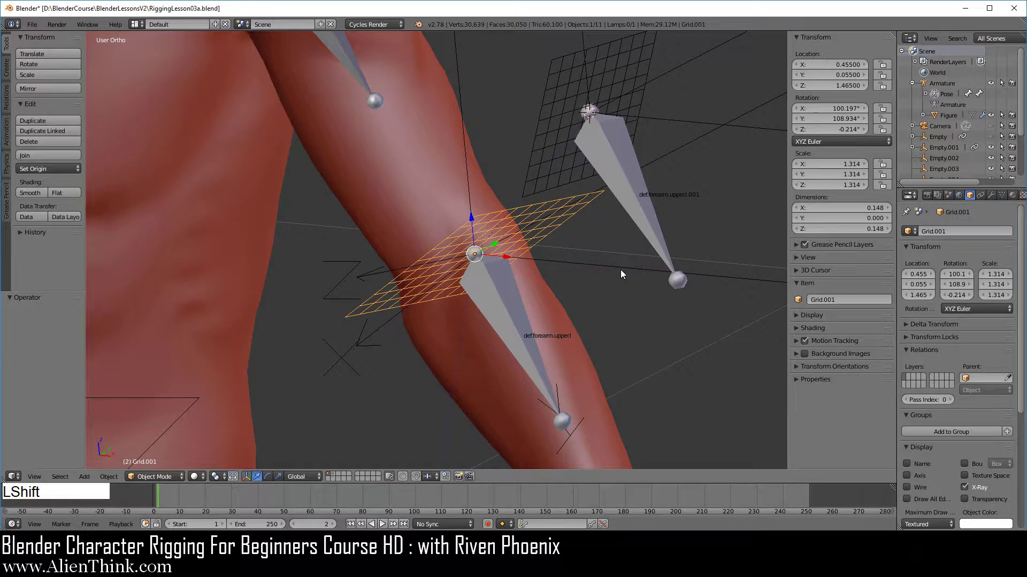
right_click(624, 274)
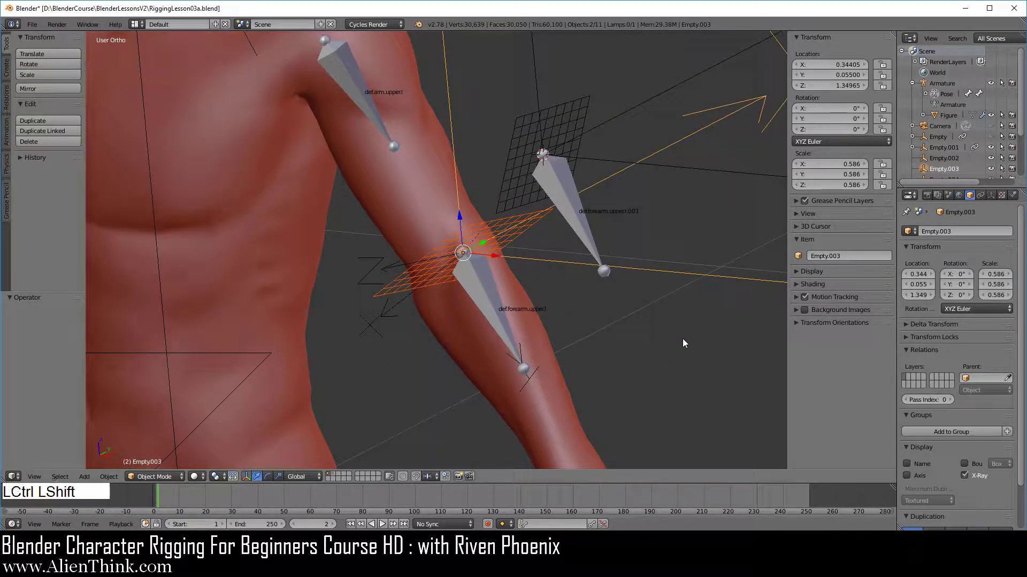
key("ctrl+shift+c")
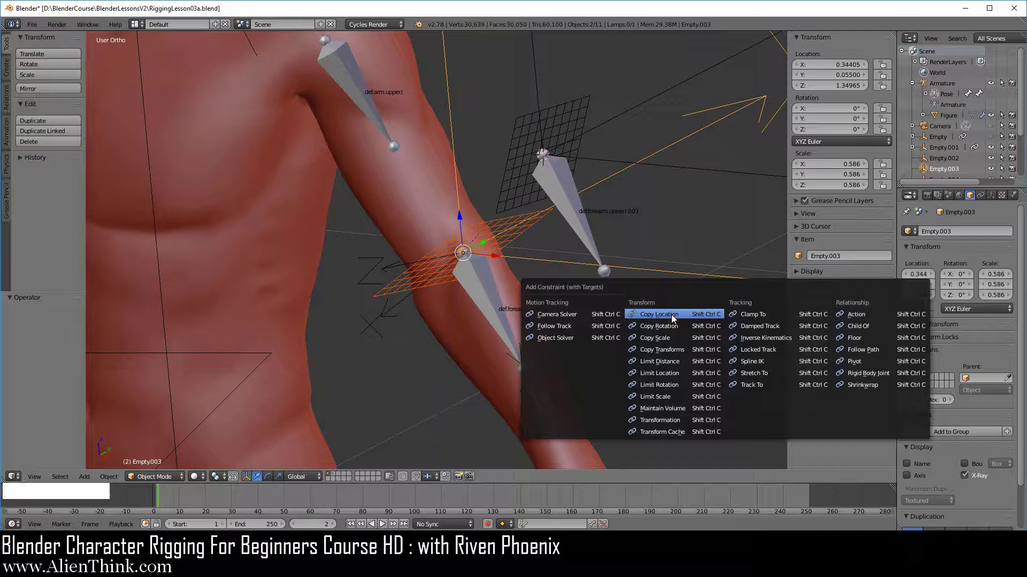
left_click(672, 318)
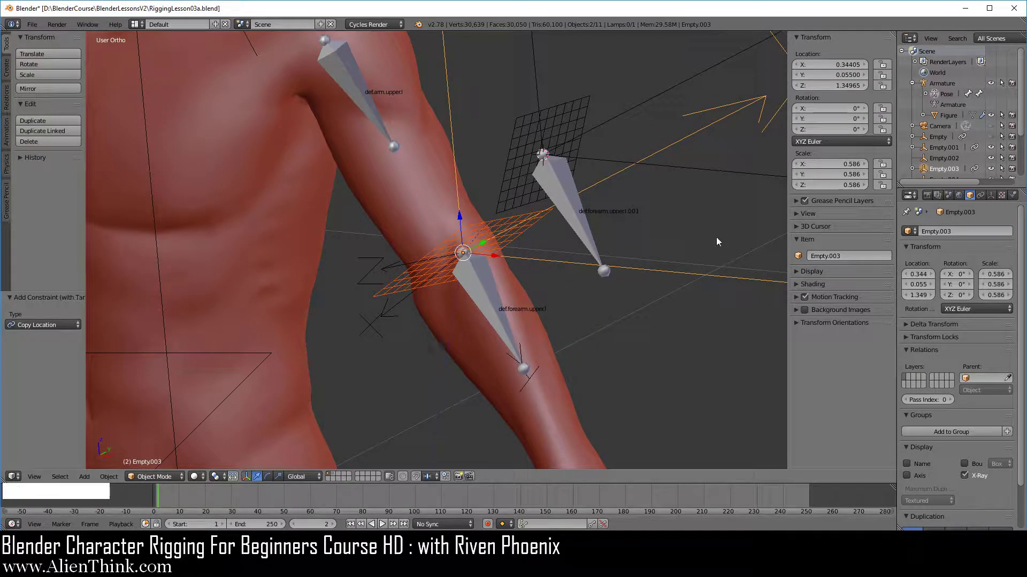
Select Empty.003 alone and bring up its object constraints to add another
right_click(646, 272)
left_click(988, 205)
left_click(969, 237)
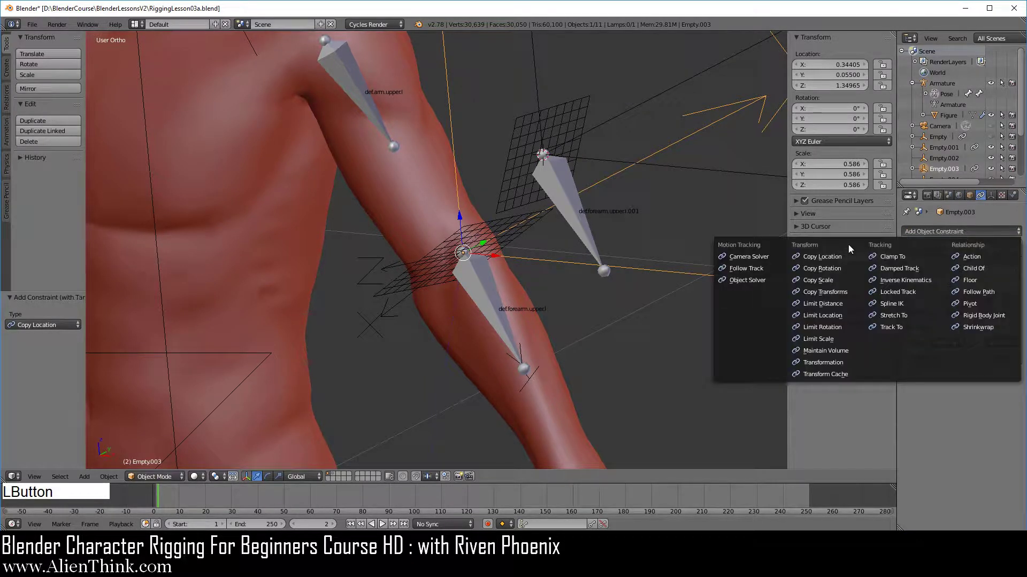
Add a Copy Rotation constraint on Empty.003 targeting the Armature, then select Empty.004
left_click(843, 275)
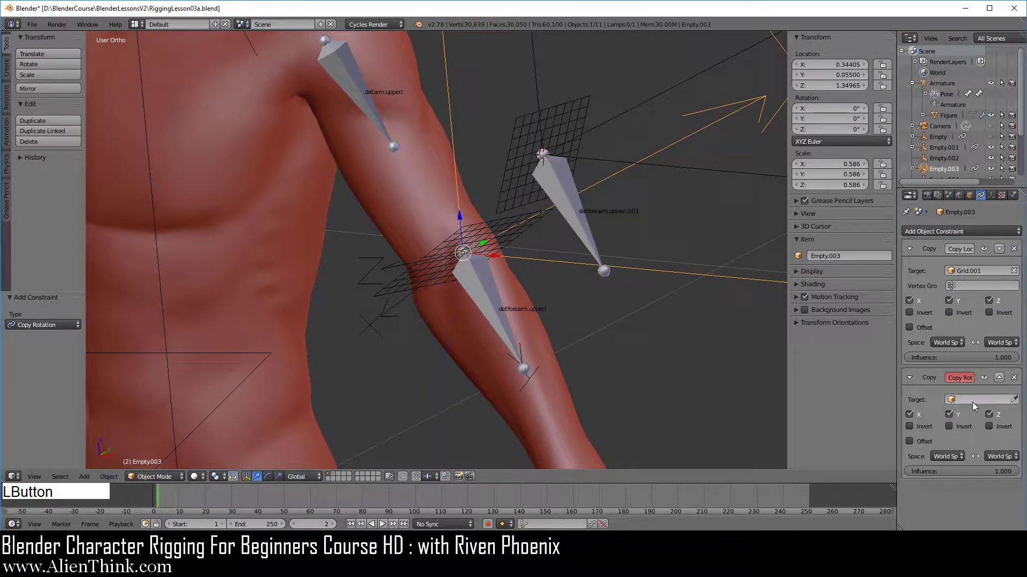
left_click(973, 401)
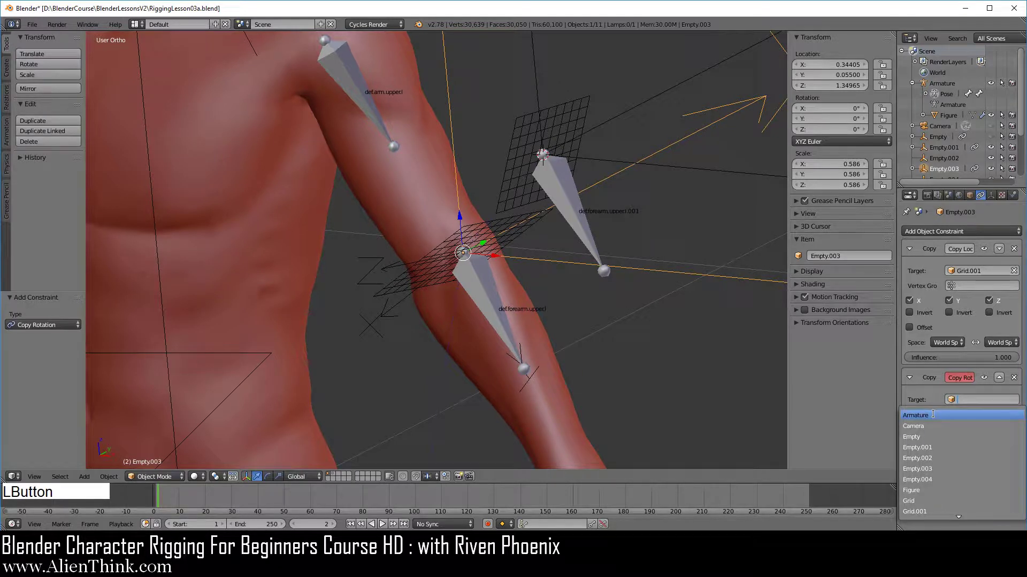
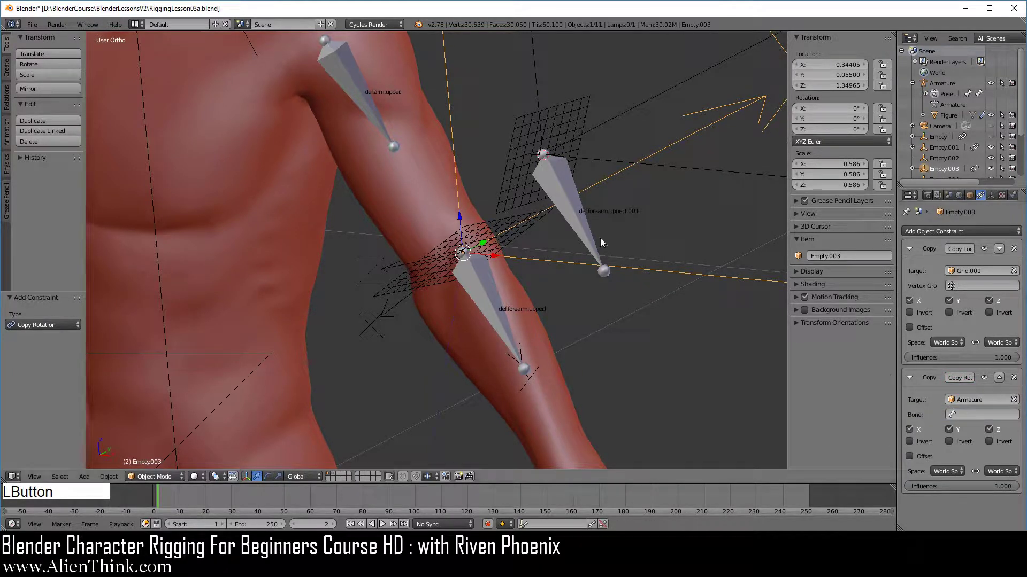
middle_click(656, 308)
middle_click(559, 278)
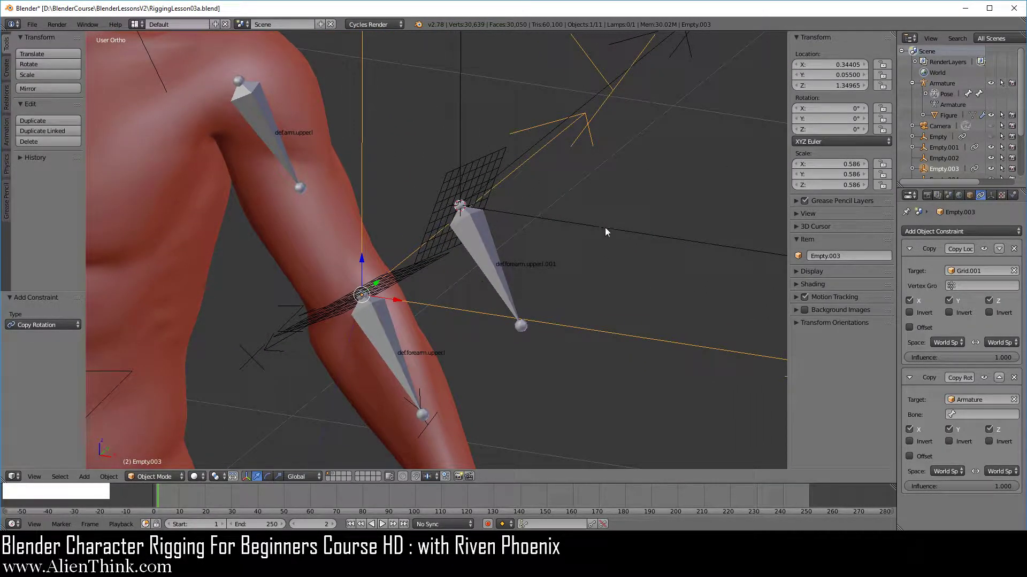
right_click(597, 233)
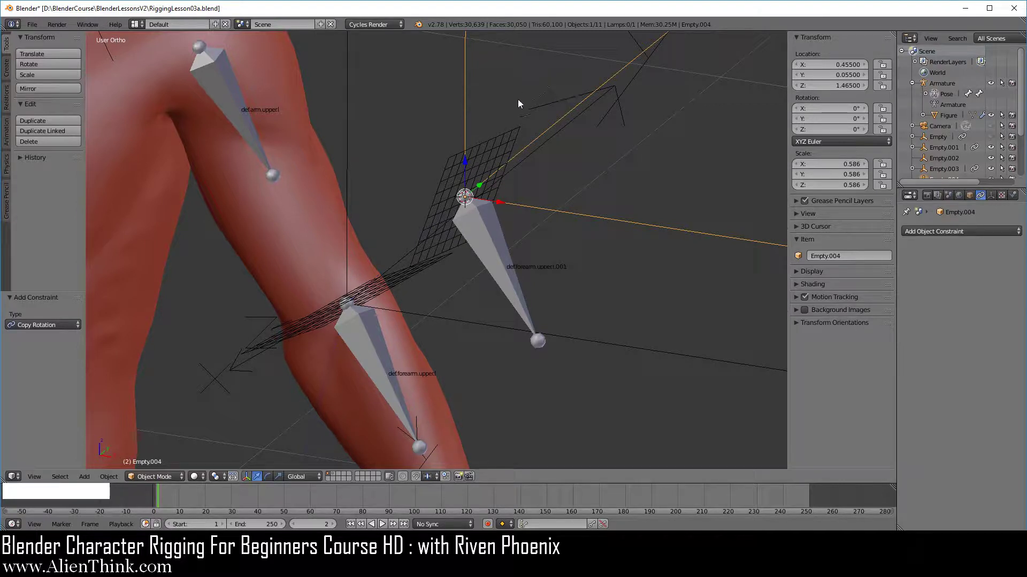
Give Empty.004 a Copy Location constraint targeting the upper forearm grid Grid
right_click(506, 144)
right_click(597, 218)
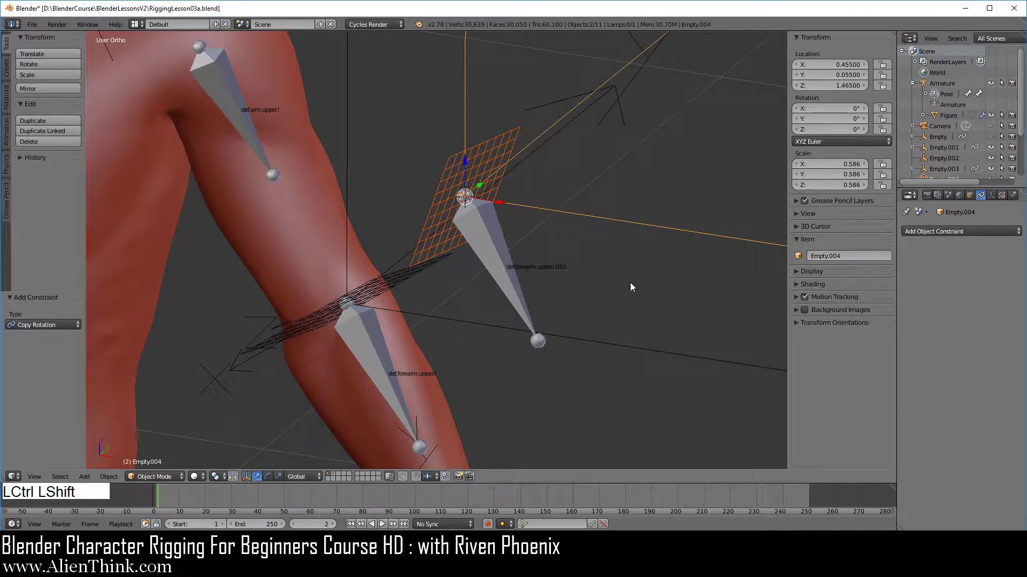
key("ctrl+shift+c")
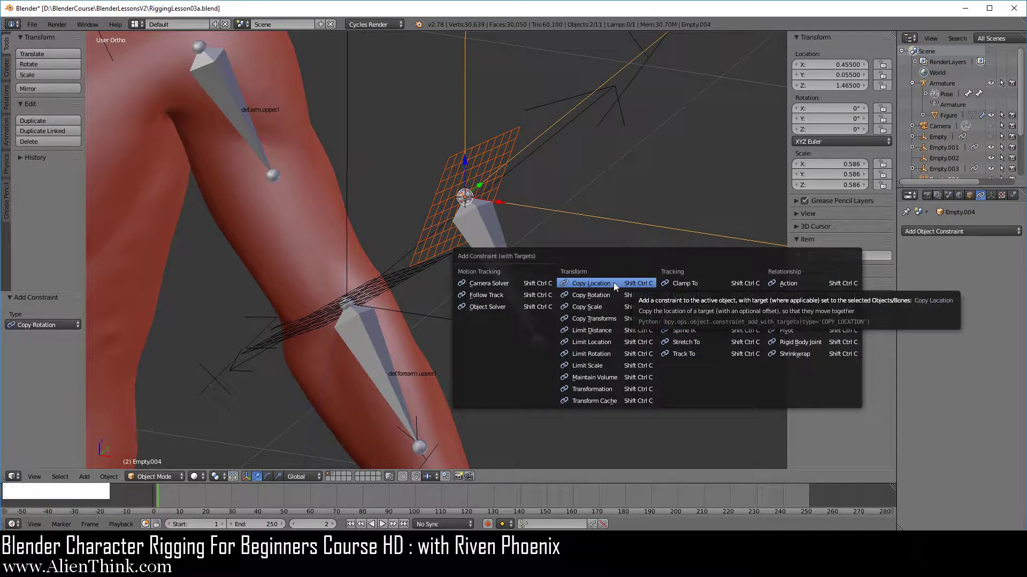
left_click(614, 286)
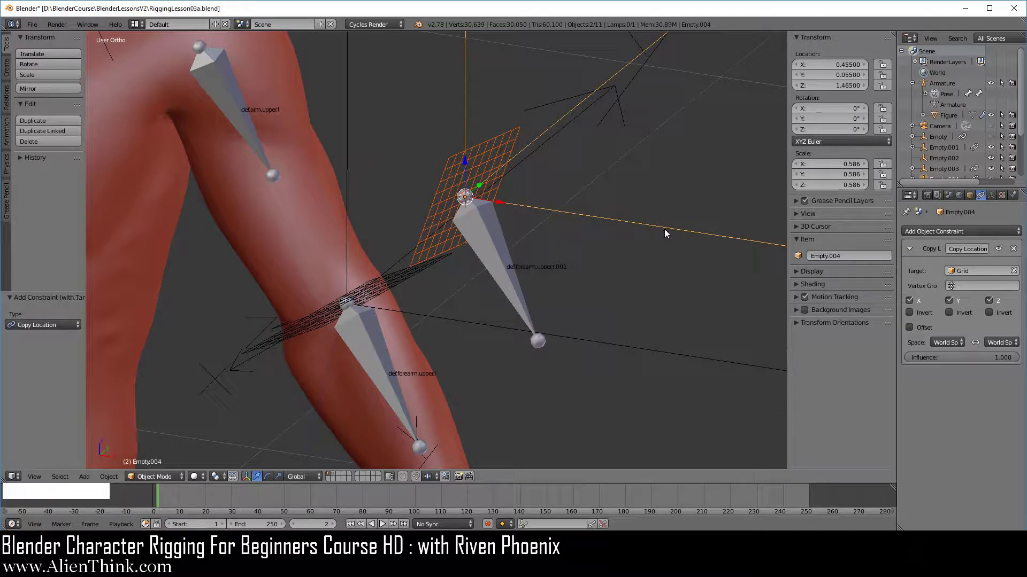
right_click(668, 233)
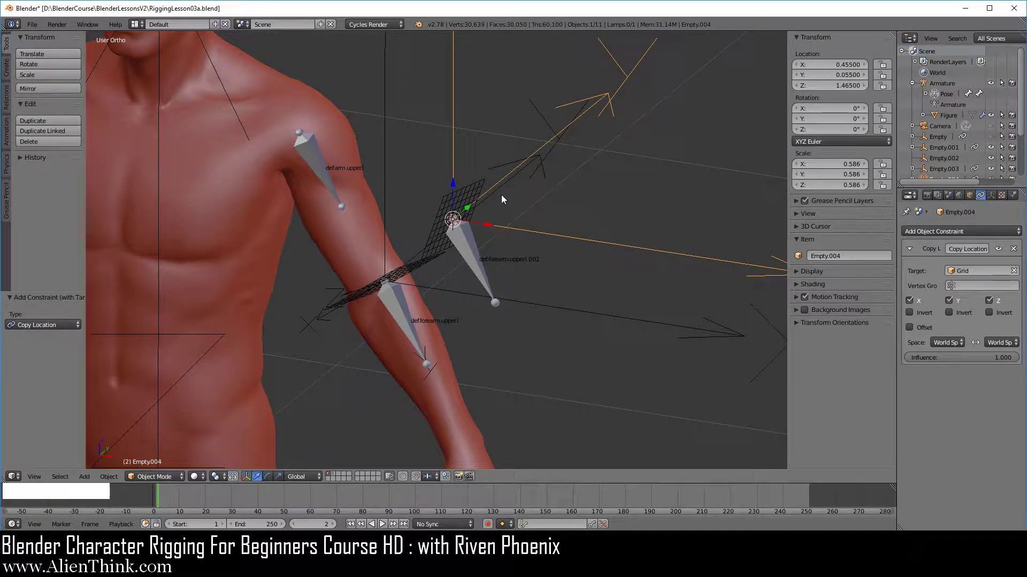
Check the bone constraints of def.forearm.upper.l.001 and inspect the settings of Grid
right_click(477, 253)
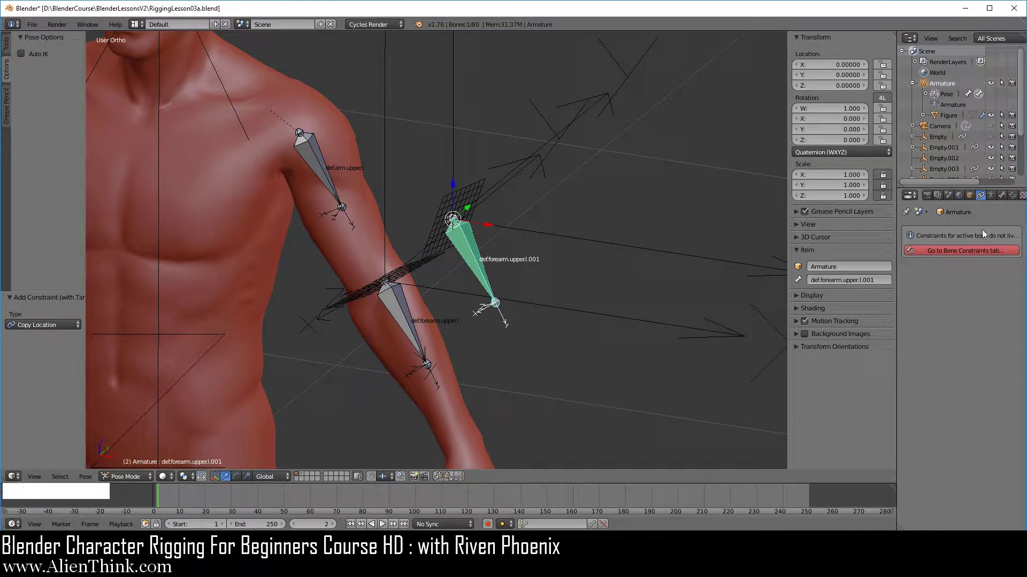
left_click(1014, 199)
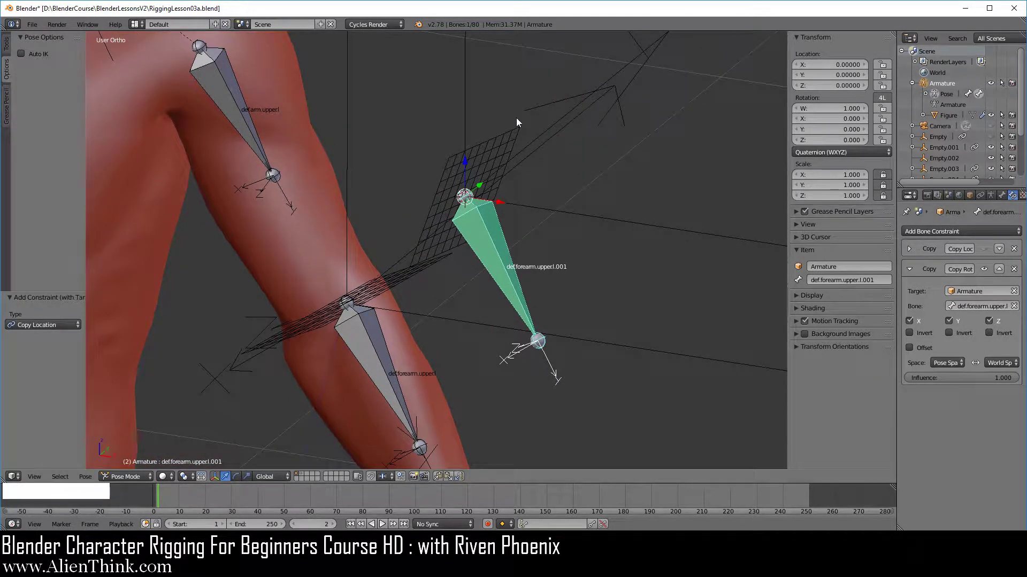
right_click(503, 146)
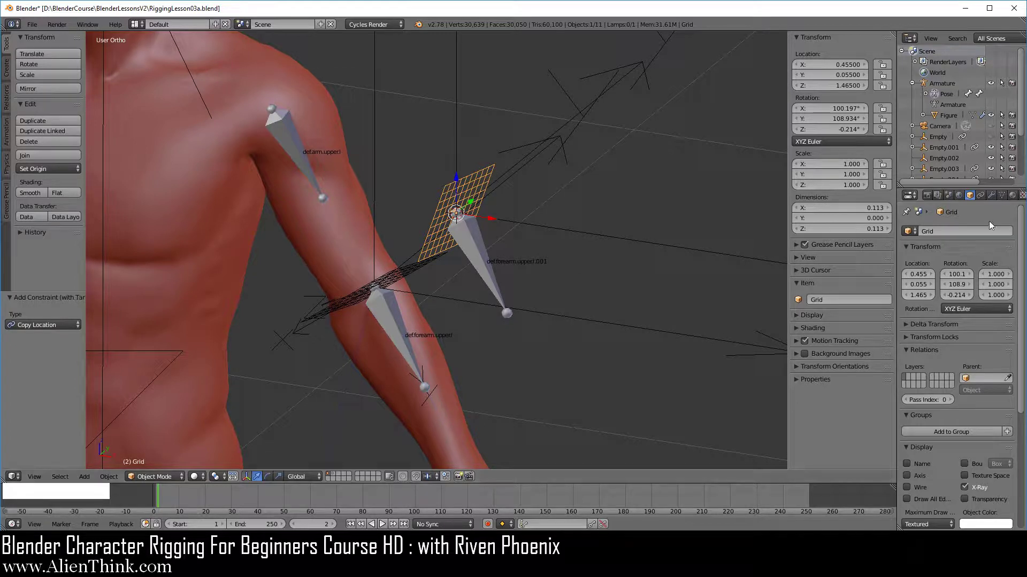
left_click(975, 201)
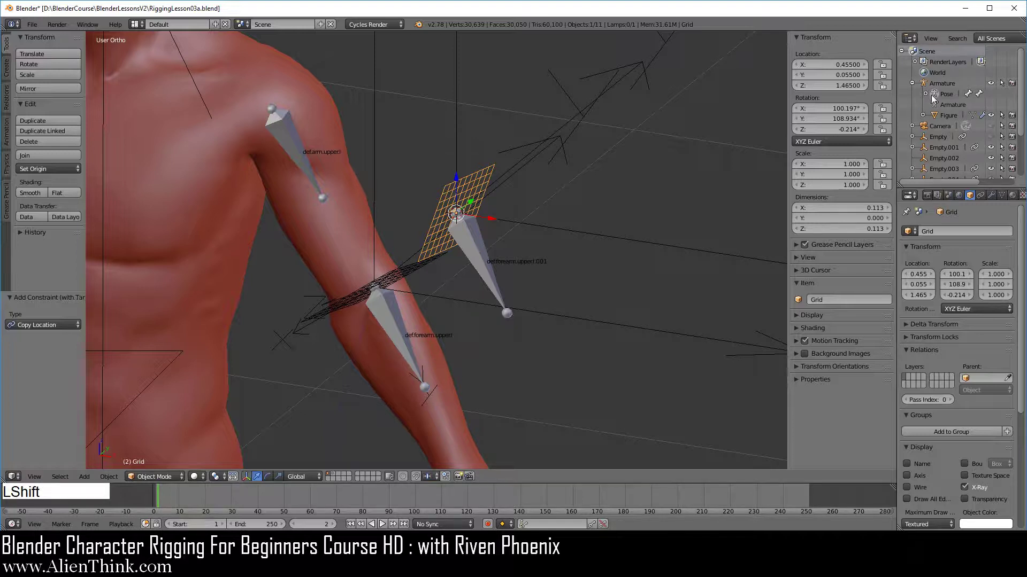
left_click(951, 90)
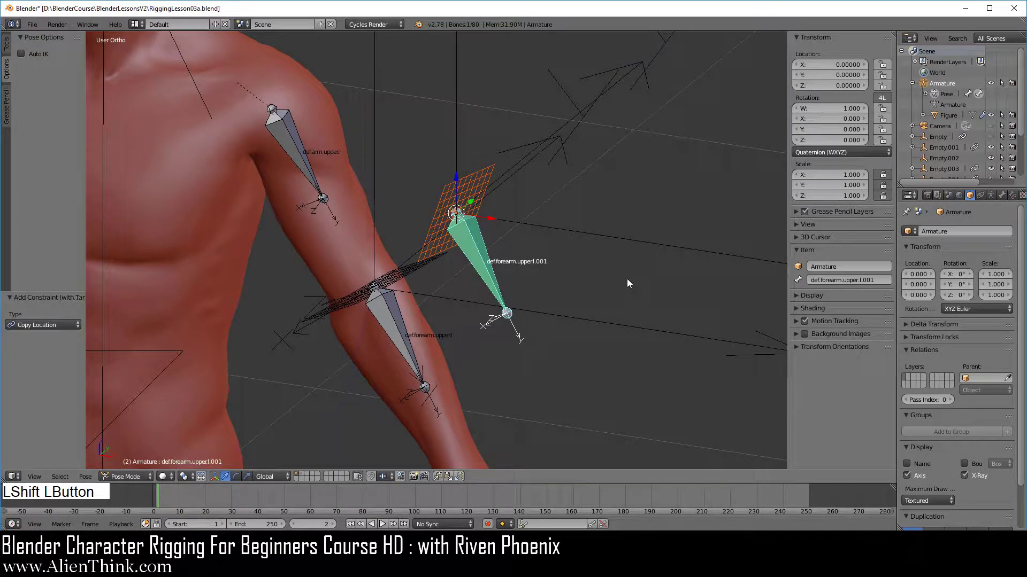
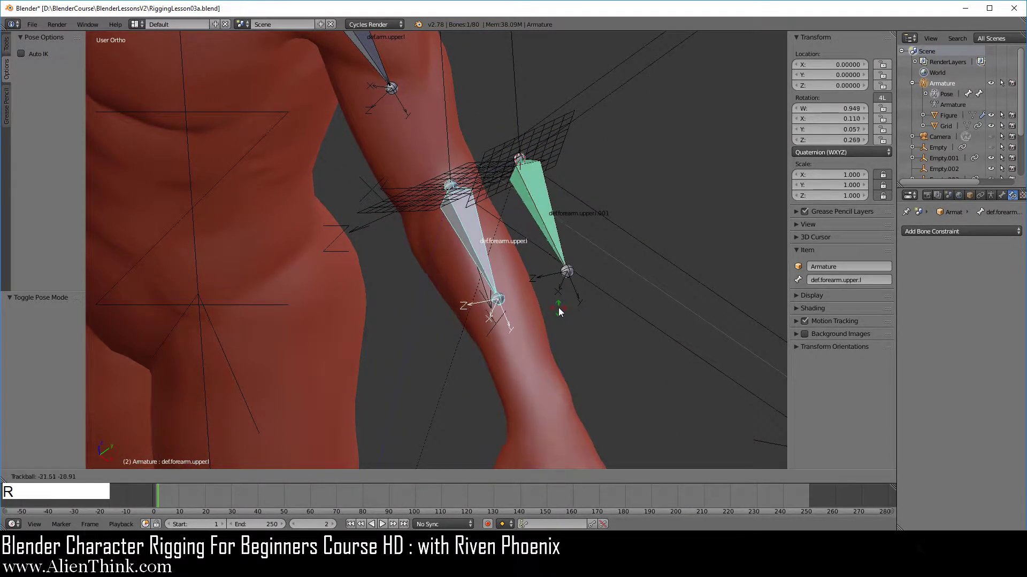
Cancel the test rotation and view the constrained forearm bones from the front
right_click(560, 311)
middle_click(539, 313)
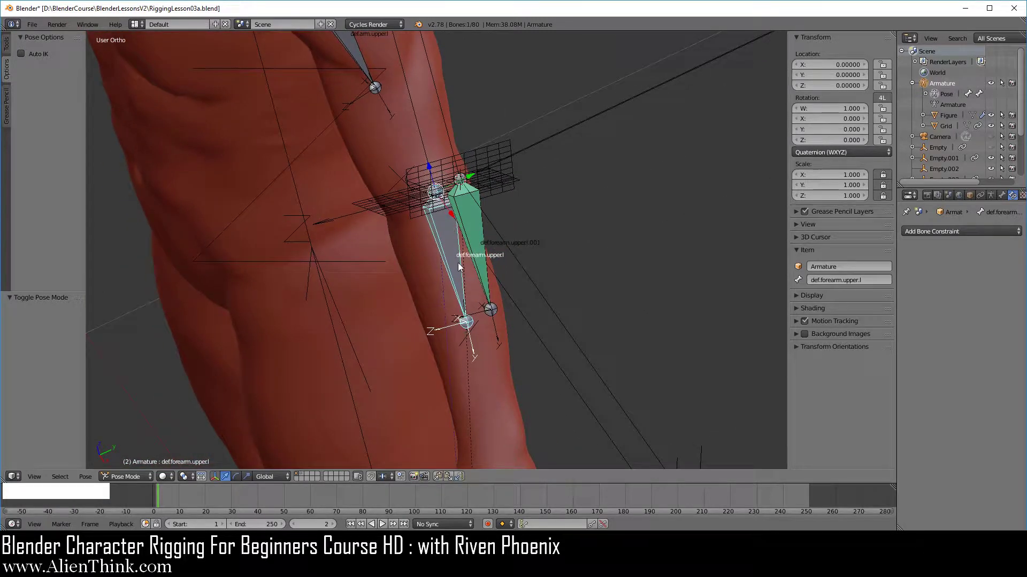
key("1")
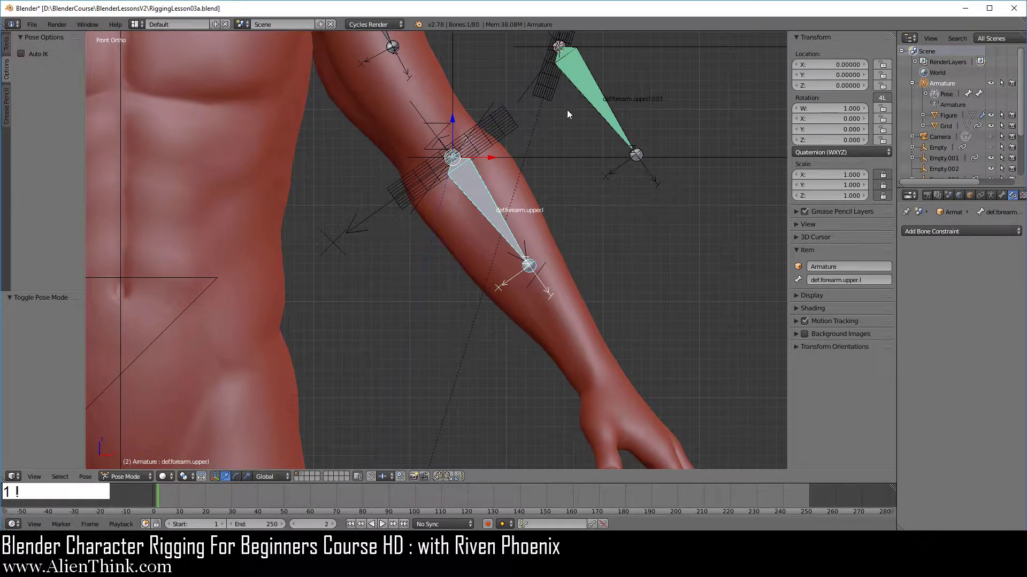
middle_click(517, 265)
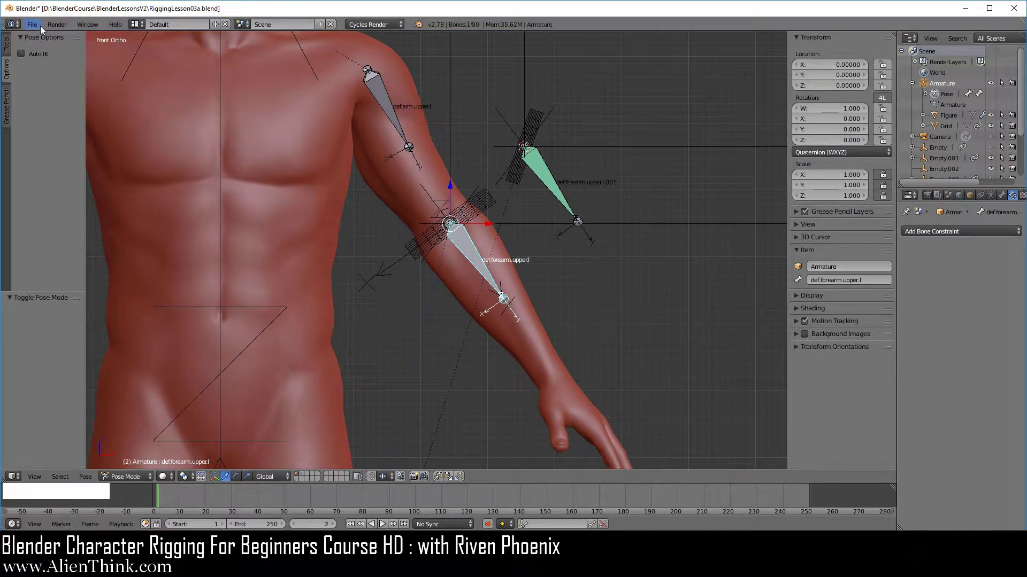
Save the blend file
left_click(41, 32)
left_click(52, 108)
key("F3")
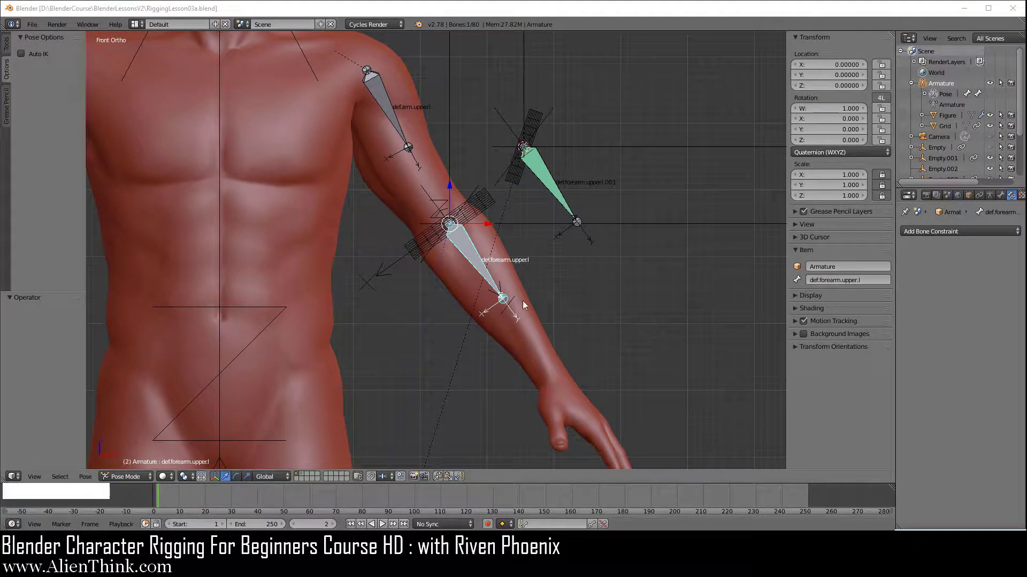
Switch the Copy Rotation target space on def.forearm.upper.l.001 to Local Space
right_click(551, 193)
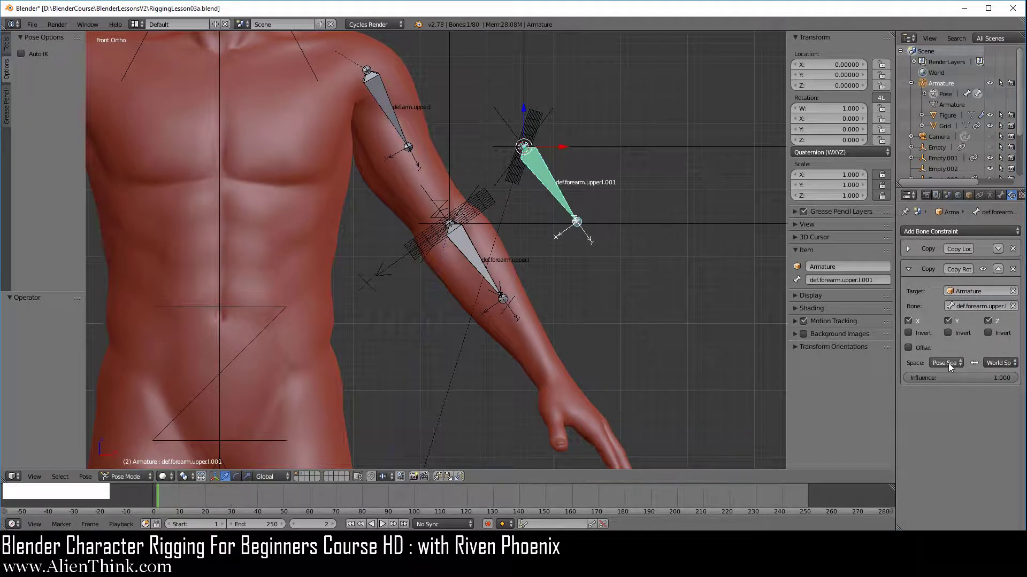
left_click(953, 371)
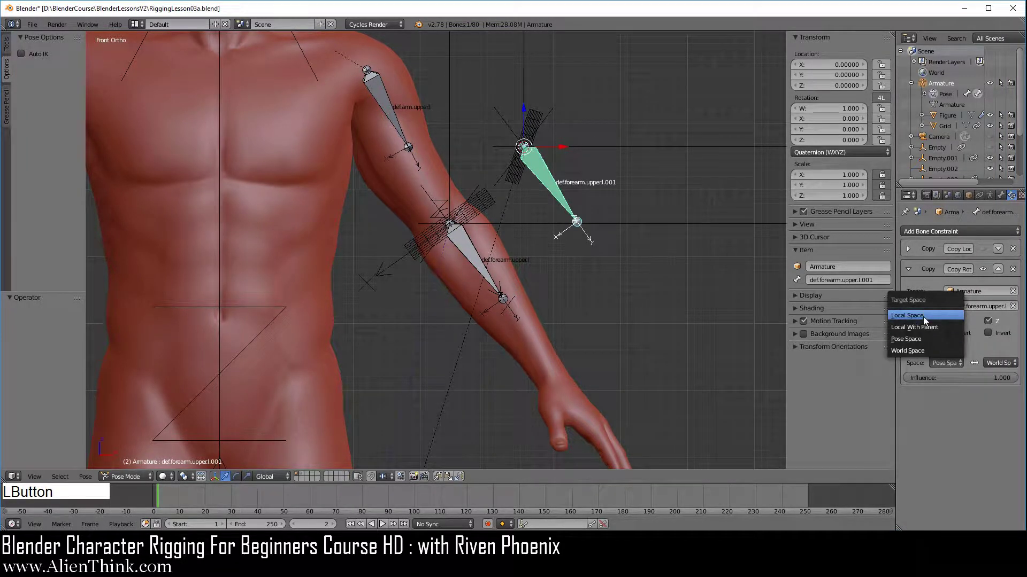
left_click(927, 324)
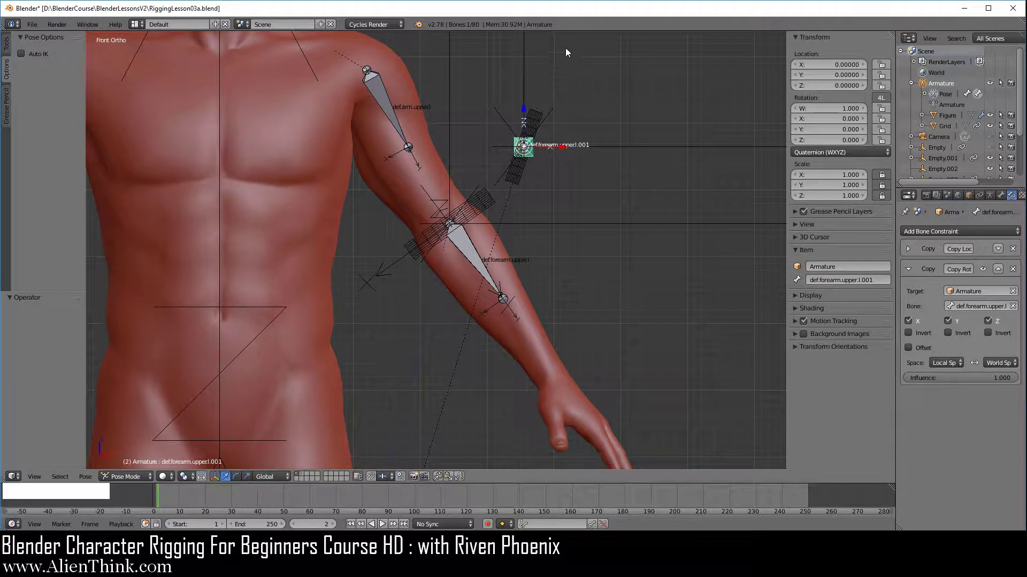
left_click(571, 17)
middle_click(562, 206)
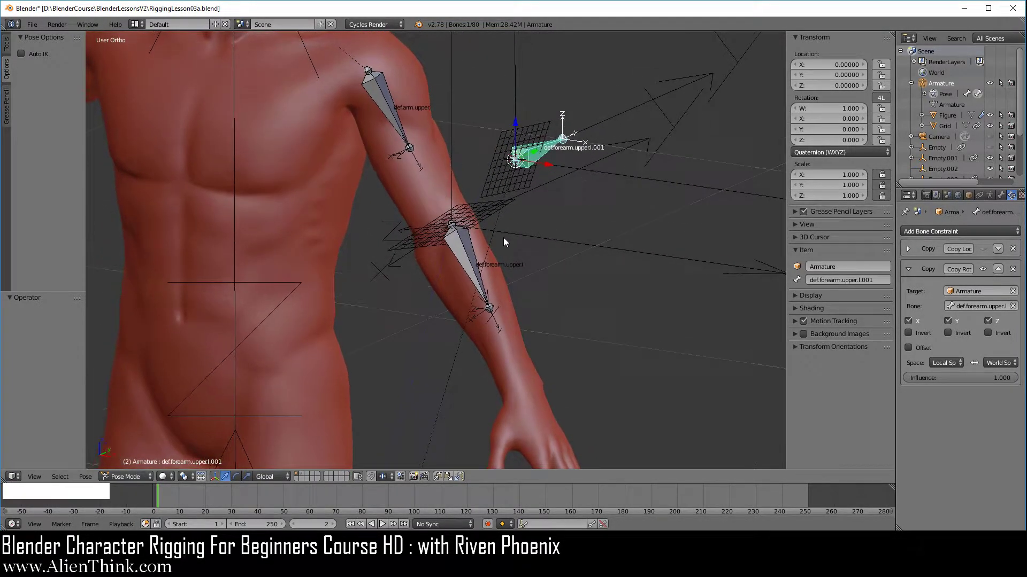
Scale Empty.001 at the forearm joint up slightly, to about 0.183
right_click(399, 270)
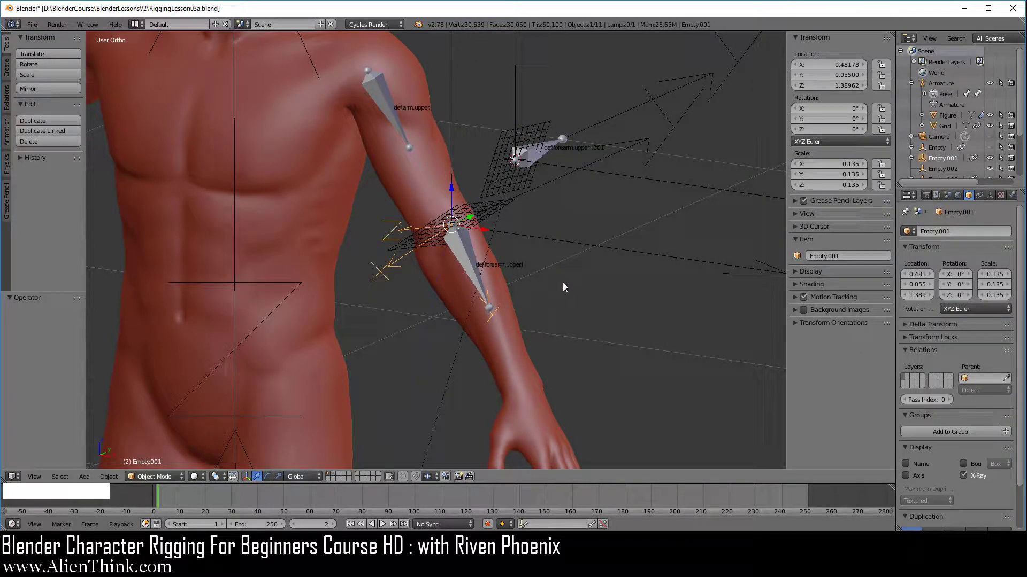
key("s")
left_click(610, 329)
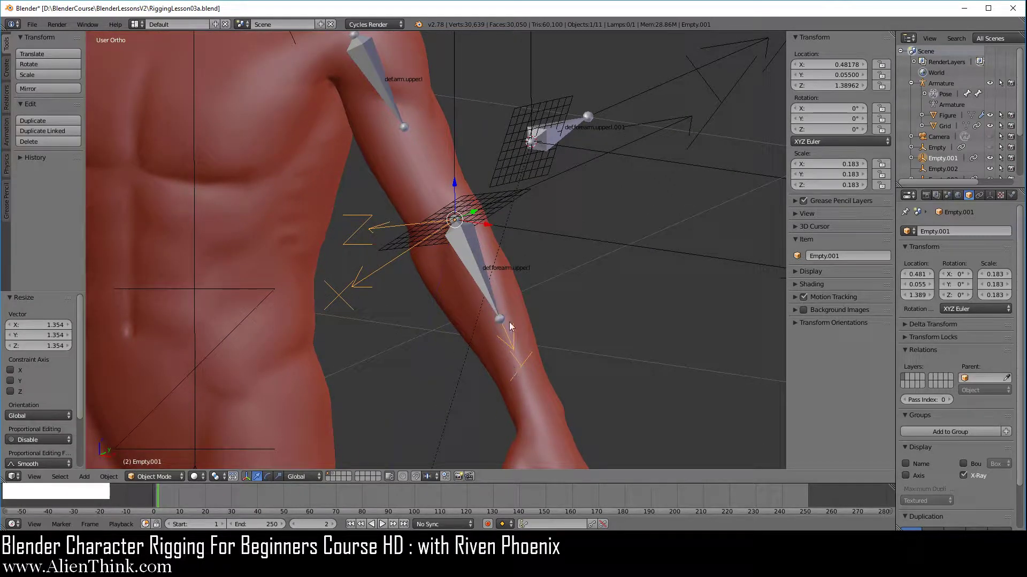
middle_click(623, 276)
Inspect the arm from several angles and select the forearm bone def.forearm.upper.l
right_click(561, 290)
middle_click(471, 274)
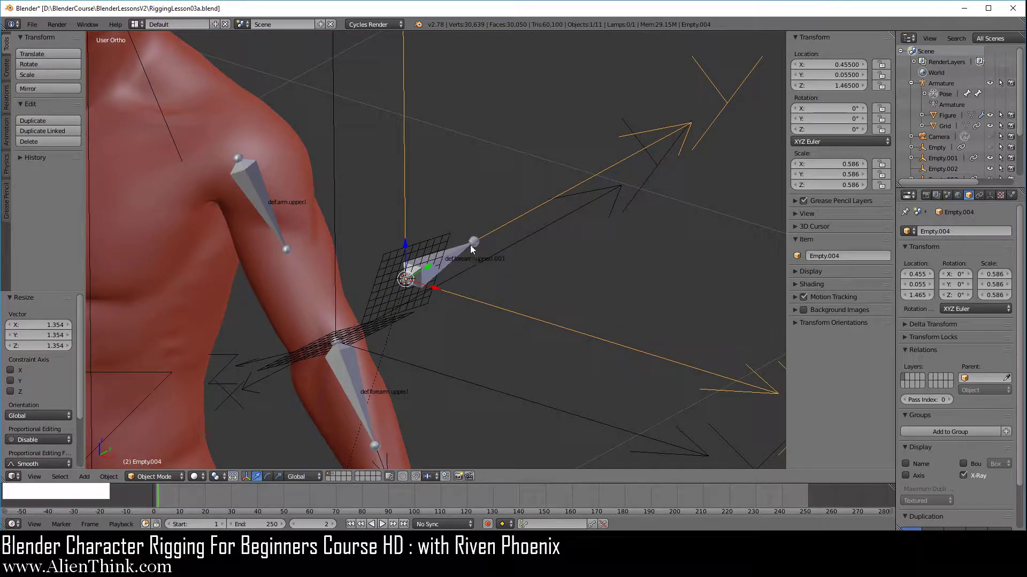
middle_click(492, 350)
right_click(374, 326)
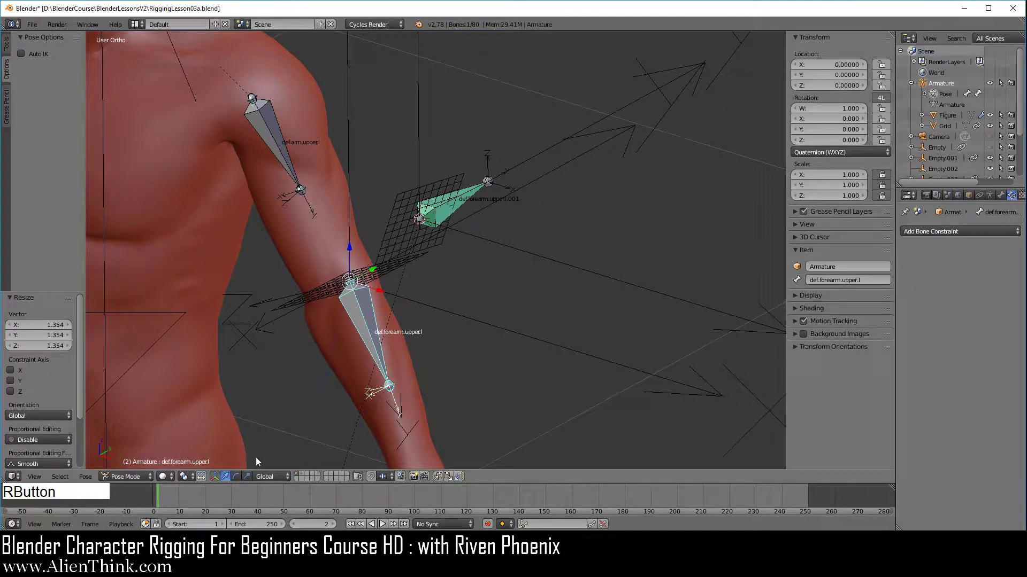
With Local transform orientation, test a Y-axis twist of def.forearm.upper.l and cancel it
left_click(267, 482)
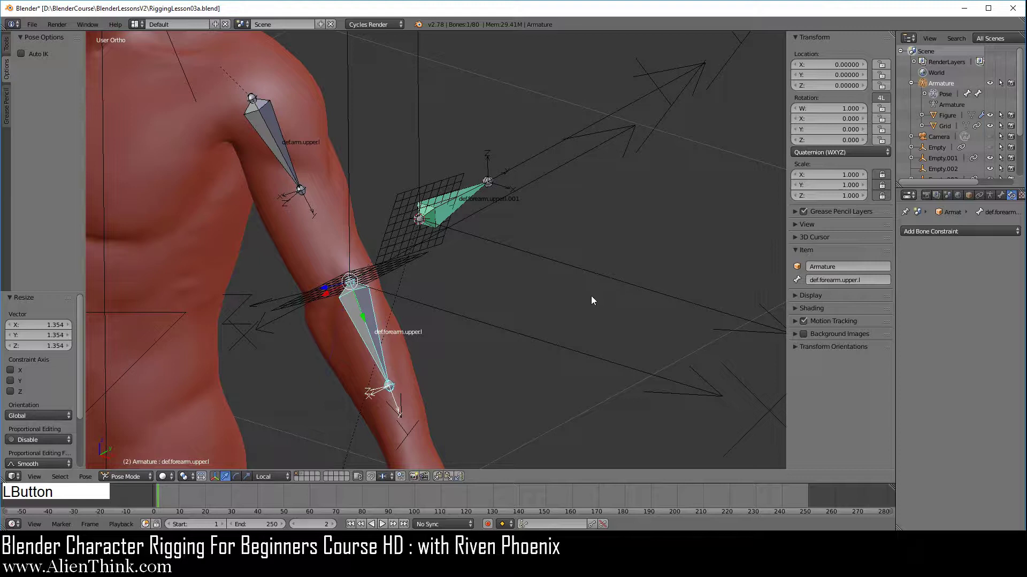
key("r")
key("y")
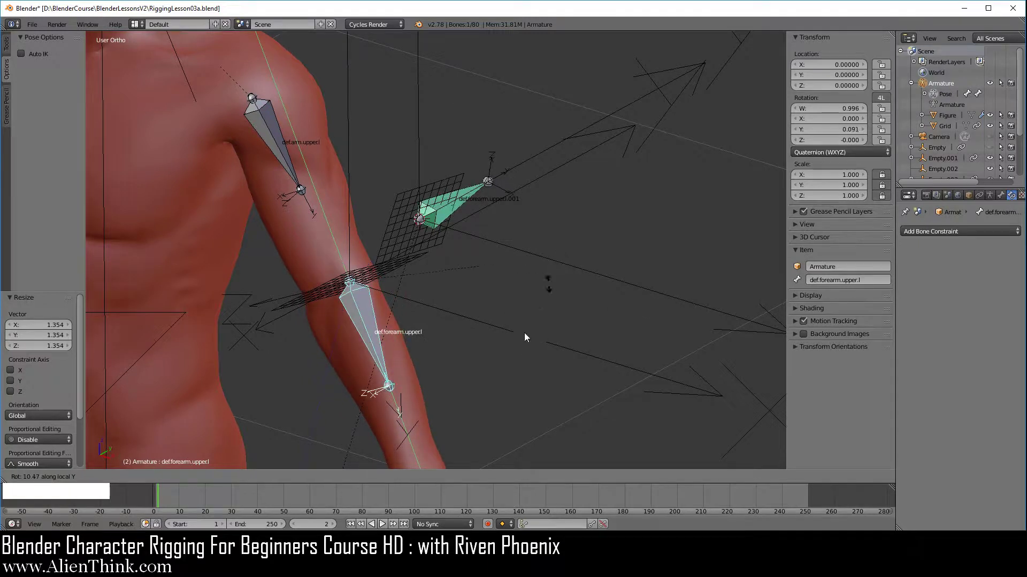
right_click(523, 324)
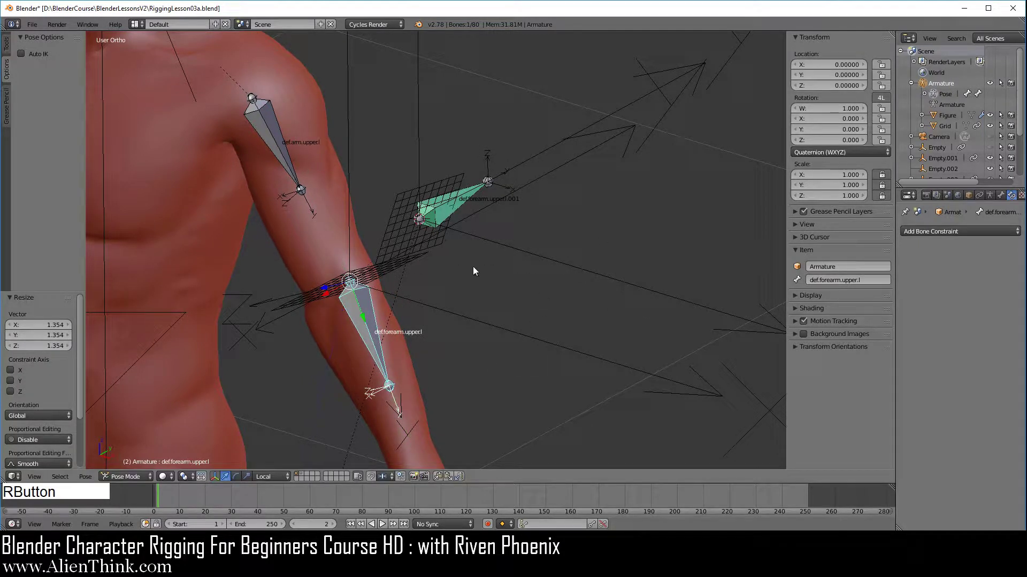
Switch the Copy Rotation target space on def.forearm.upper.l.001 to Local With Parent
right_click(472, 197)
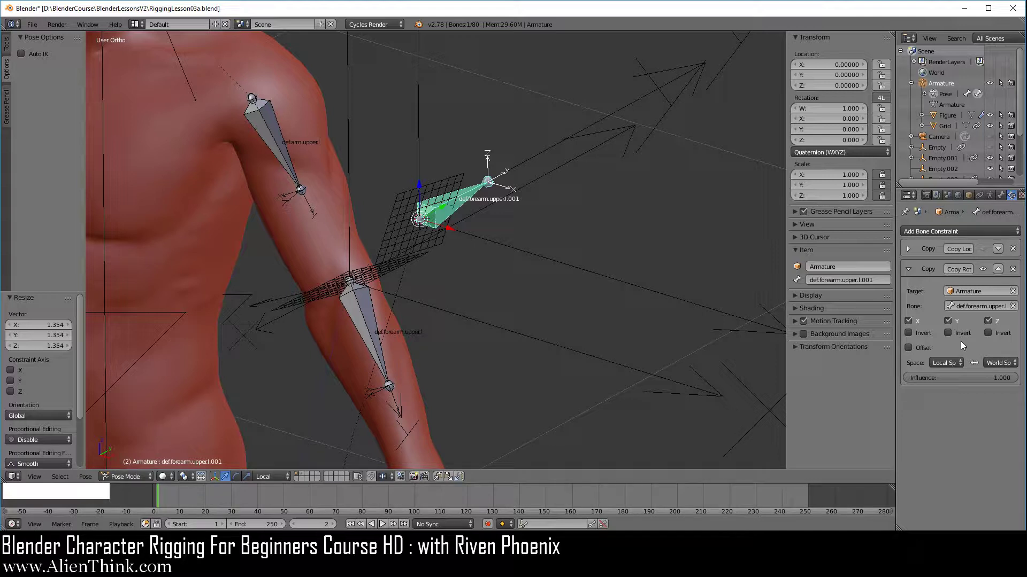
left_click(947, 369)
left_click(936, 330)
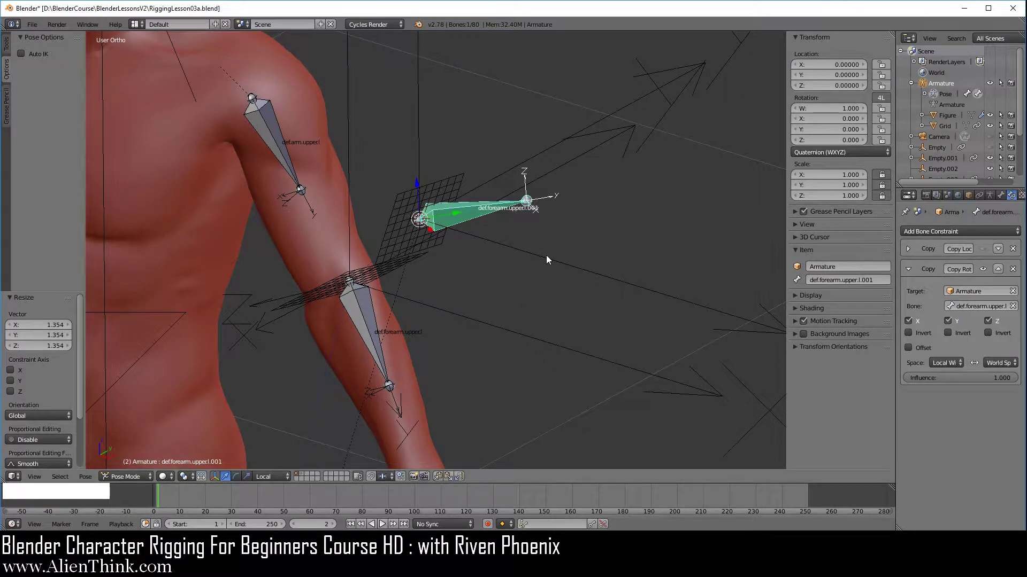
right_click(551, 262)
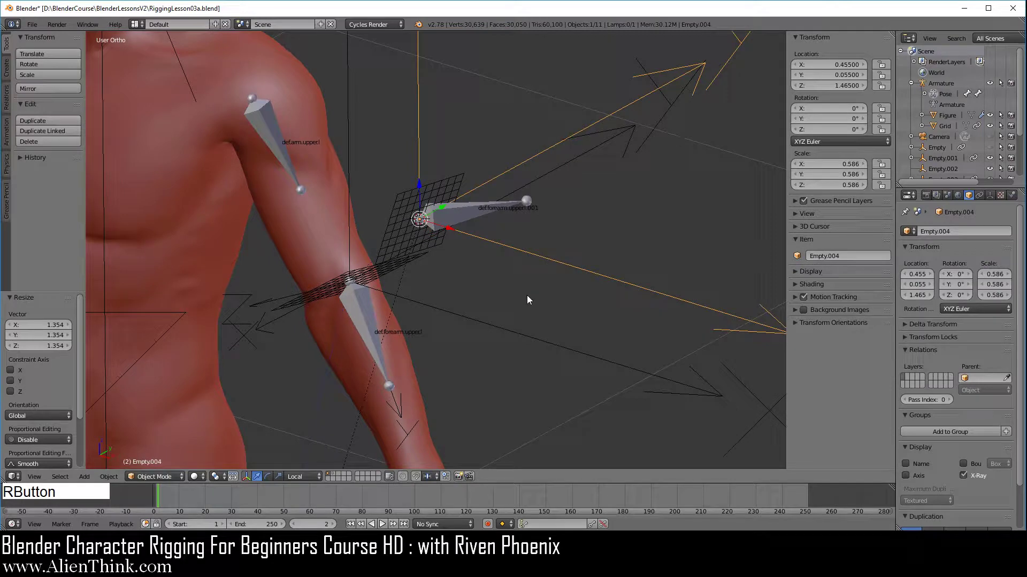
key("7")
middle_click(524, 235)
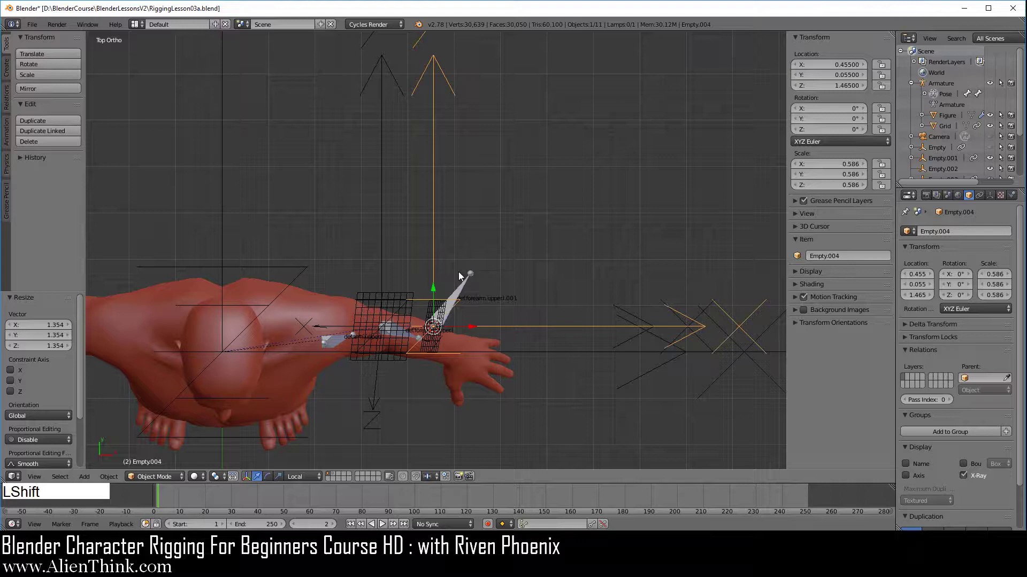
middle_click(459, 275)
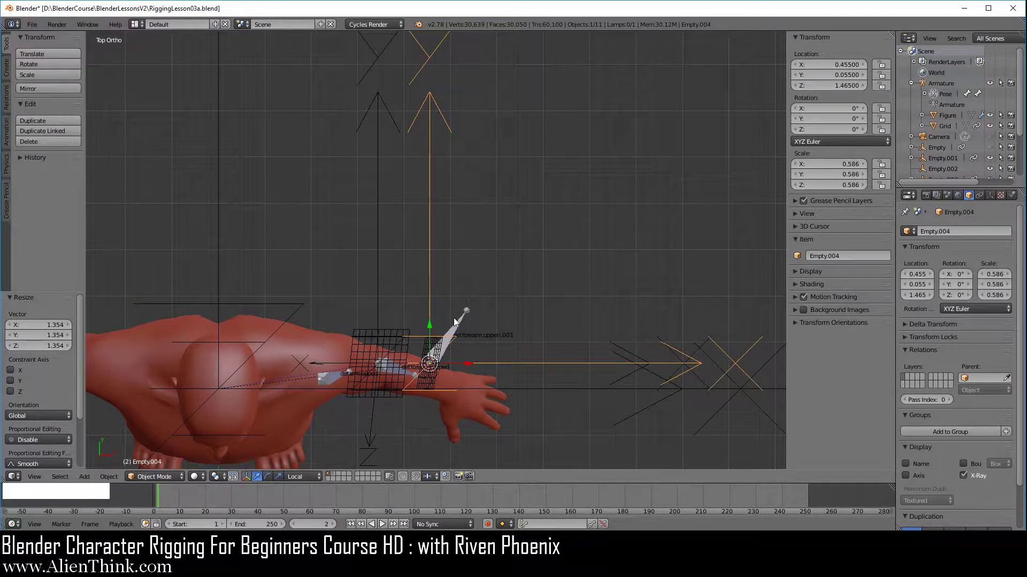
middle_click(428, 374)
middle_click(417, 342)
middle_click(400, 317)
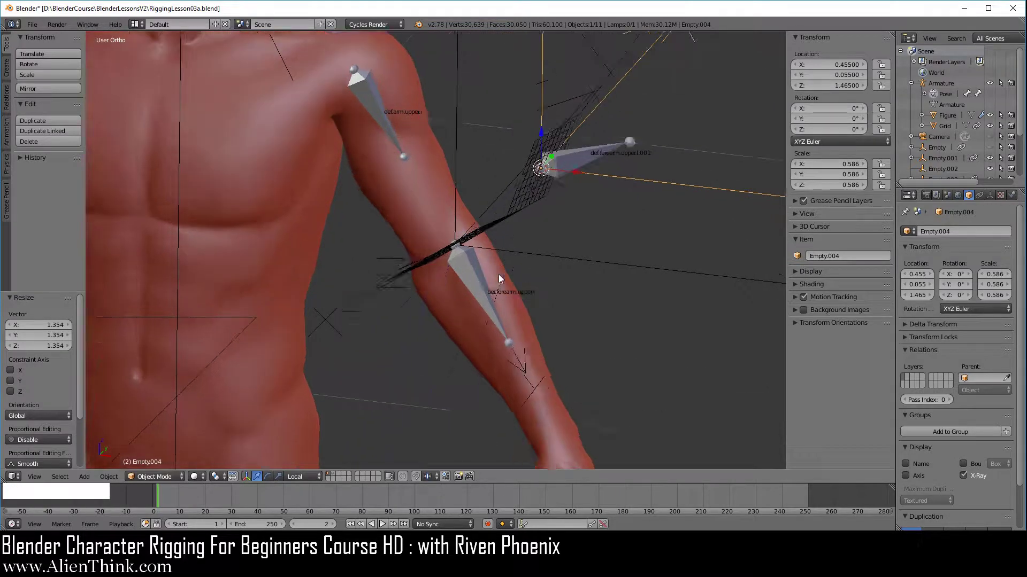
middle_click(464, 307)
right_click(450, 277)
Retarget Empty.003's Copy Rotation constraint from the Armature to Grid, keeping Copy Location on Grid.001
middle_click(436, 236)
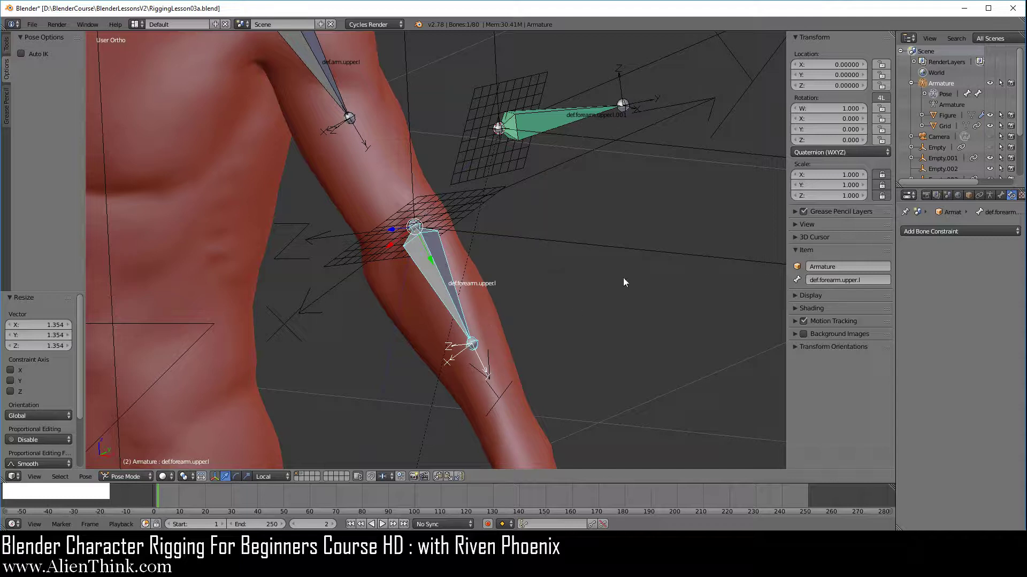
right_click(478, 174)
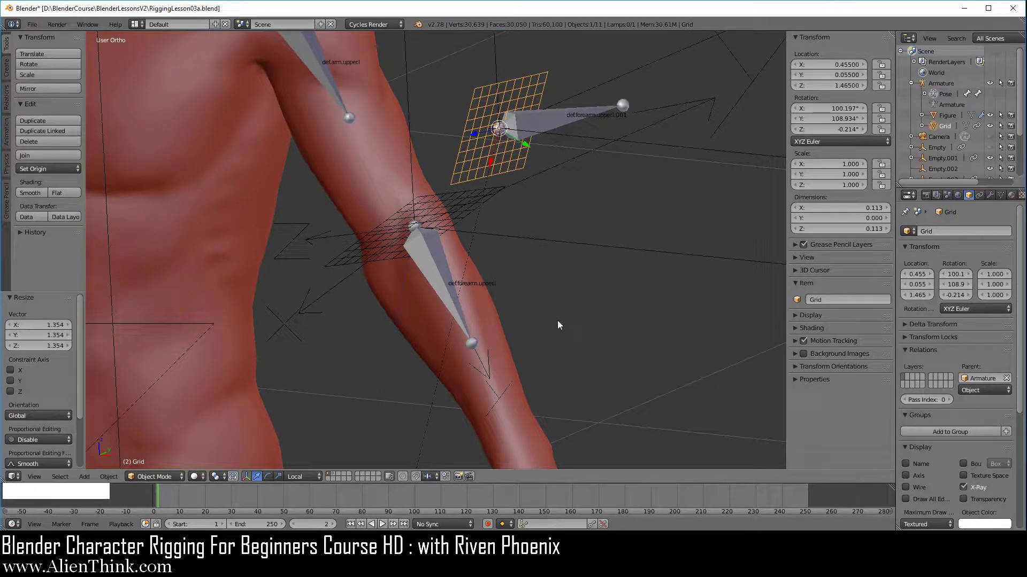
right_click(558, 250)
left_click(983, 201)
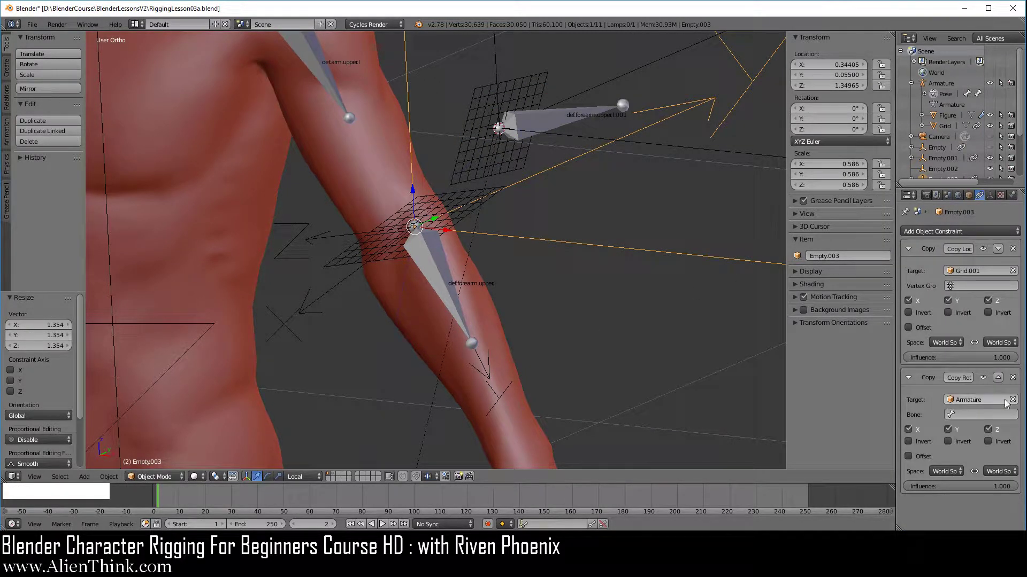
left_click(1016, 402)
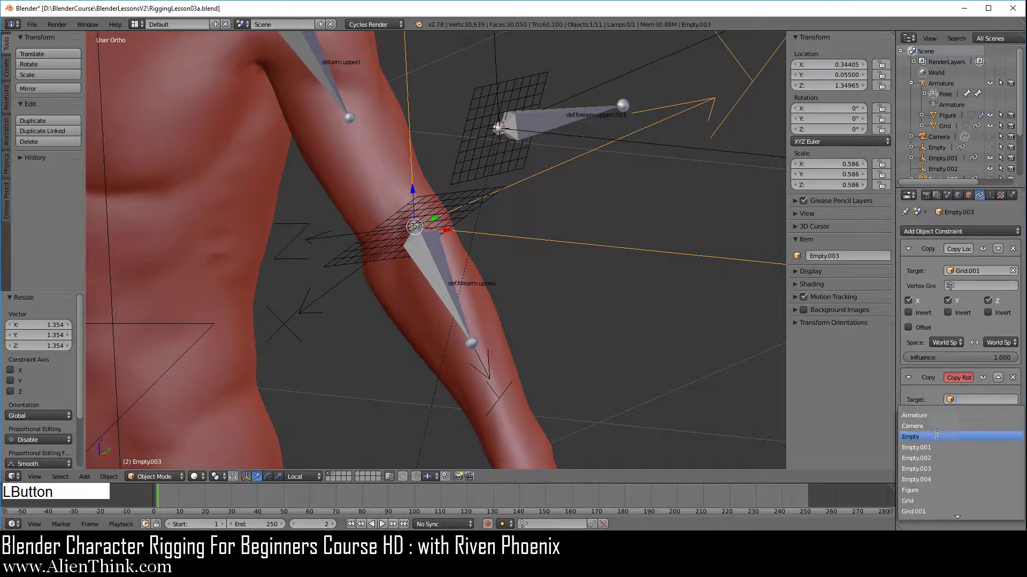
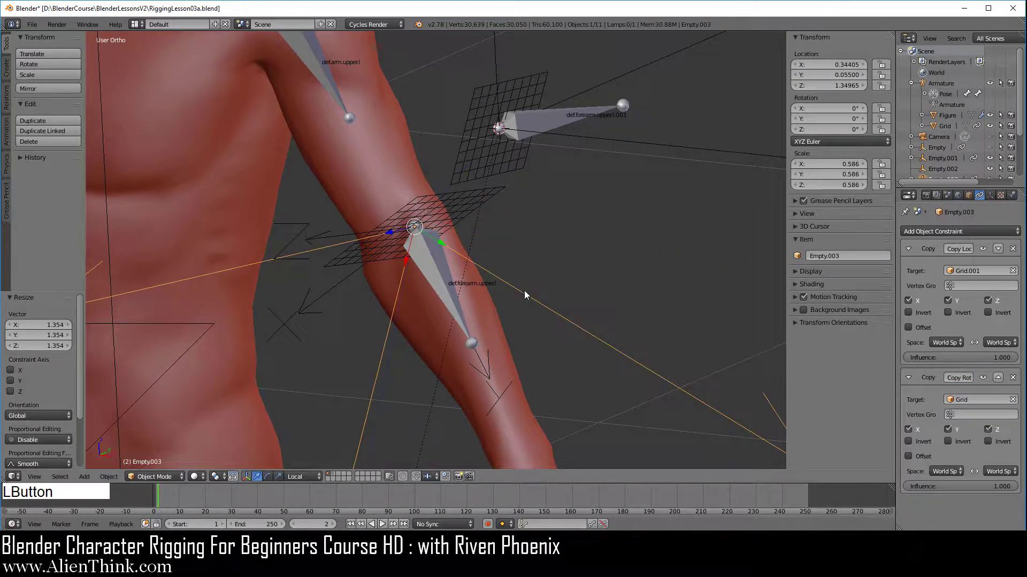
middle_click(464, 318)
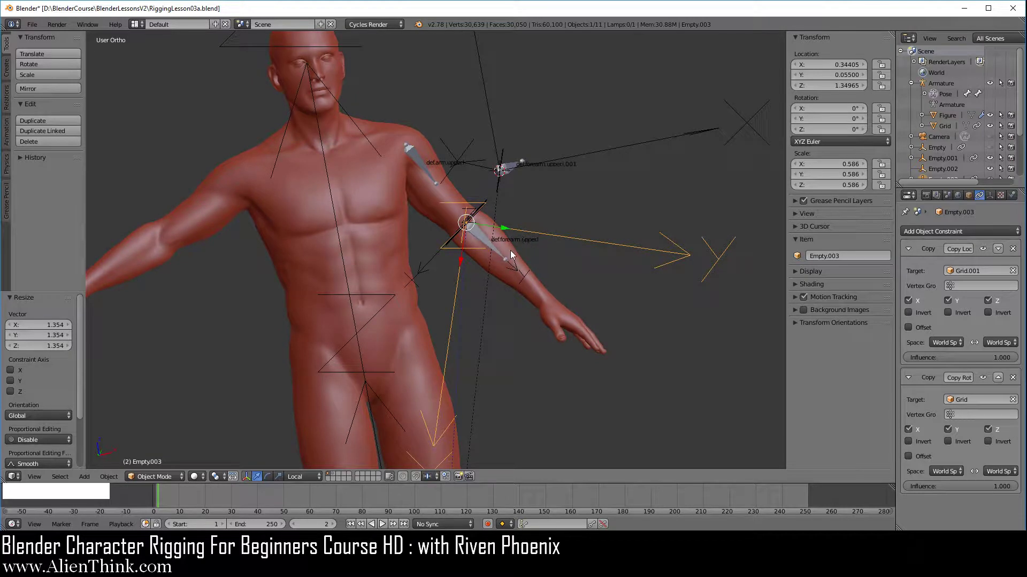
middle_click(568, 222)
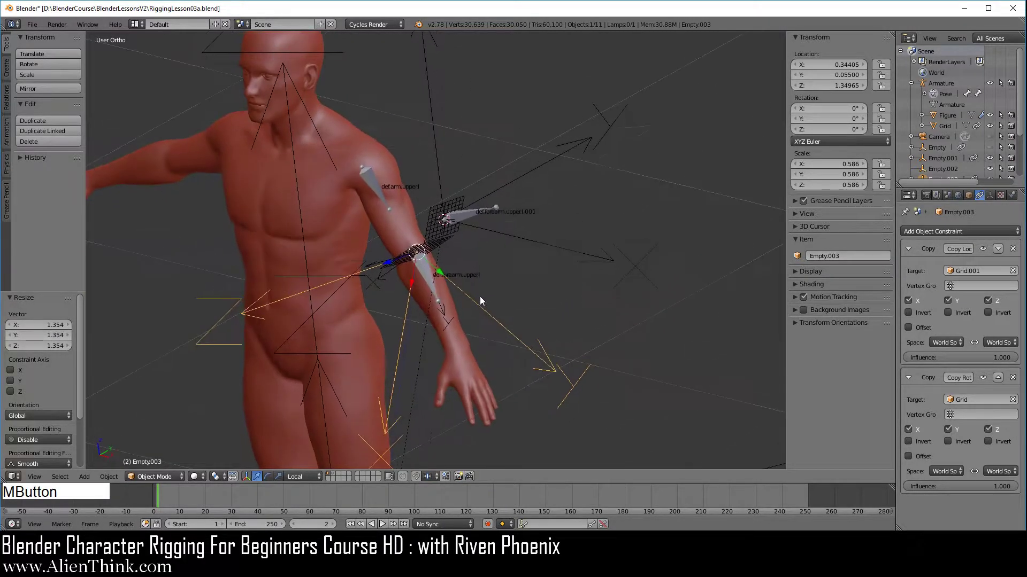
Set def.forearm.upper.l.001's Copy Rotation to World Space target and Pose Space owner
right_click(502, 180)
left_click(1014, 200)
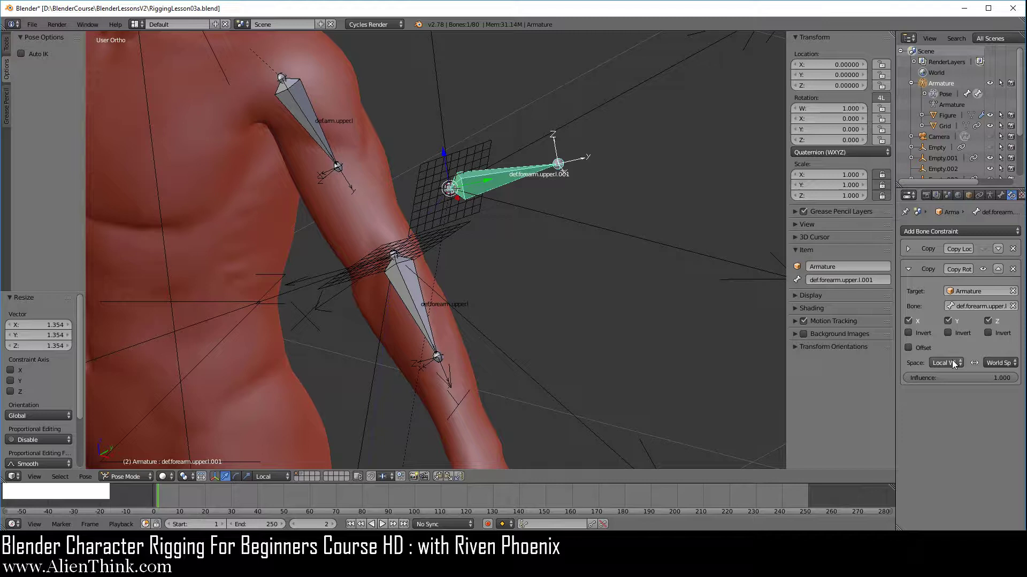
left_click(956, 364)
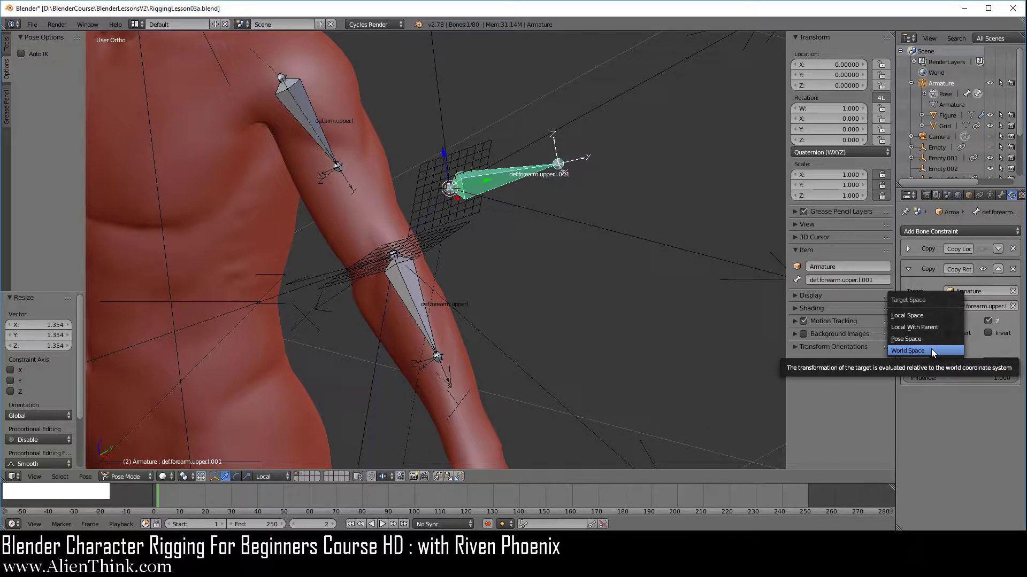
left_click(936, 353)
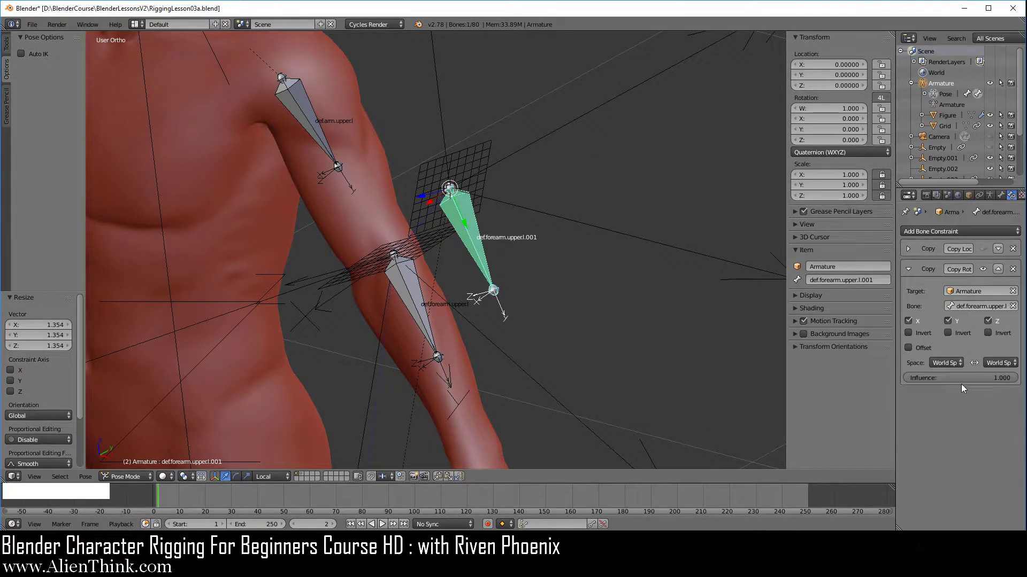
left_click(1012, 365)
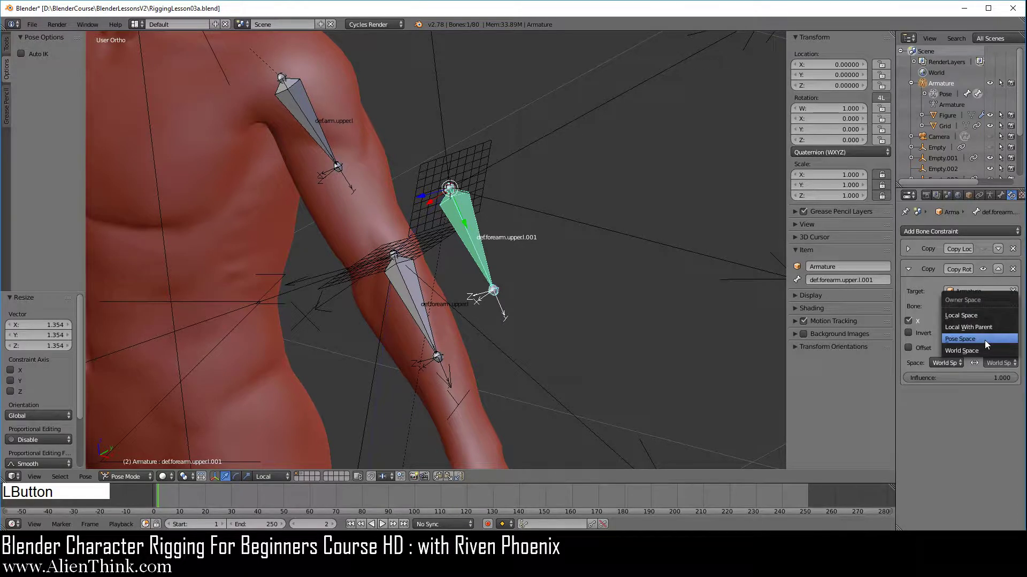
middle_click(586, 302)
Check Empty.003's object constraints, then reselect the upper forearm twist bone
right_click(562, 313)
left_click(984, 198)
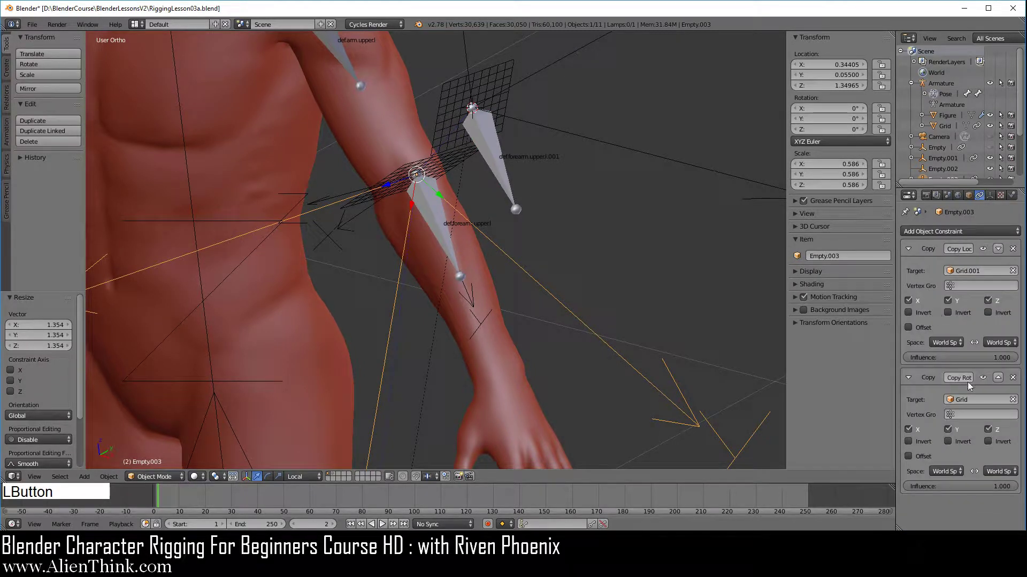
left_click(988, 381)
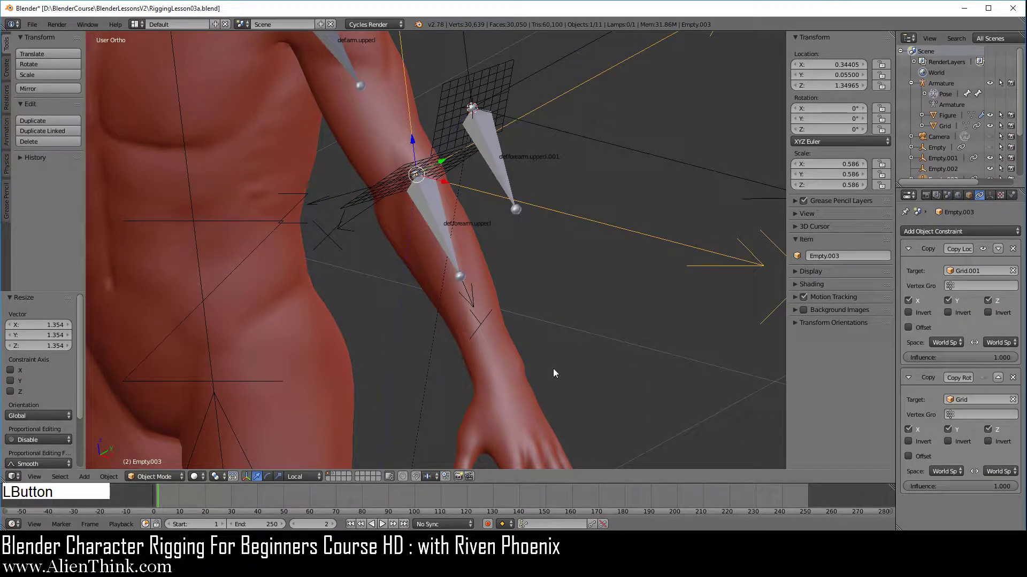
middle_click(534, 271)
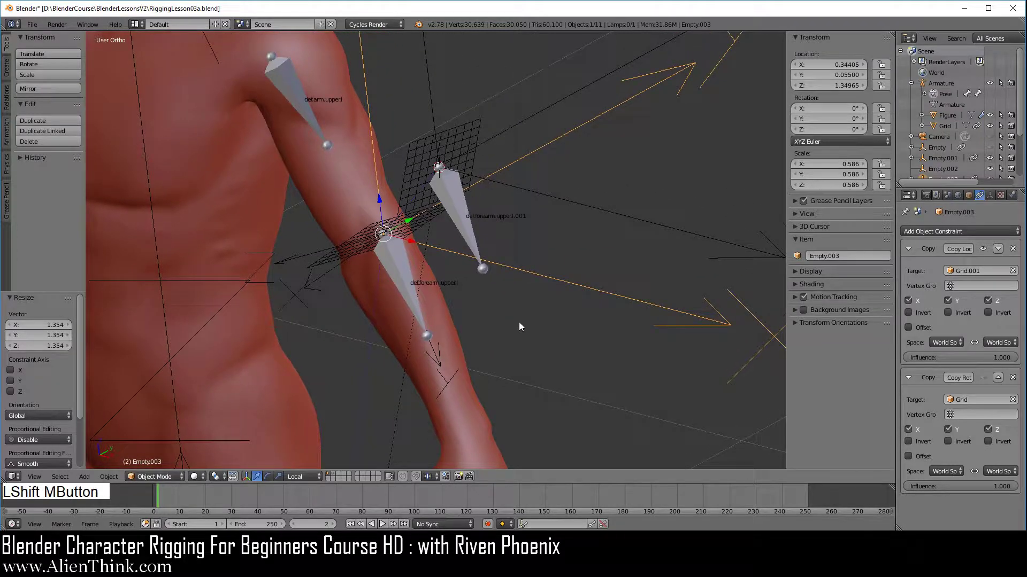
right_click(457, 217)
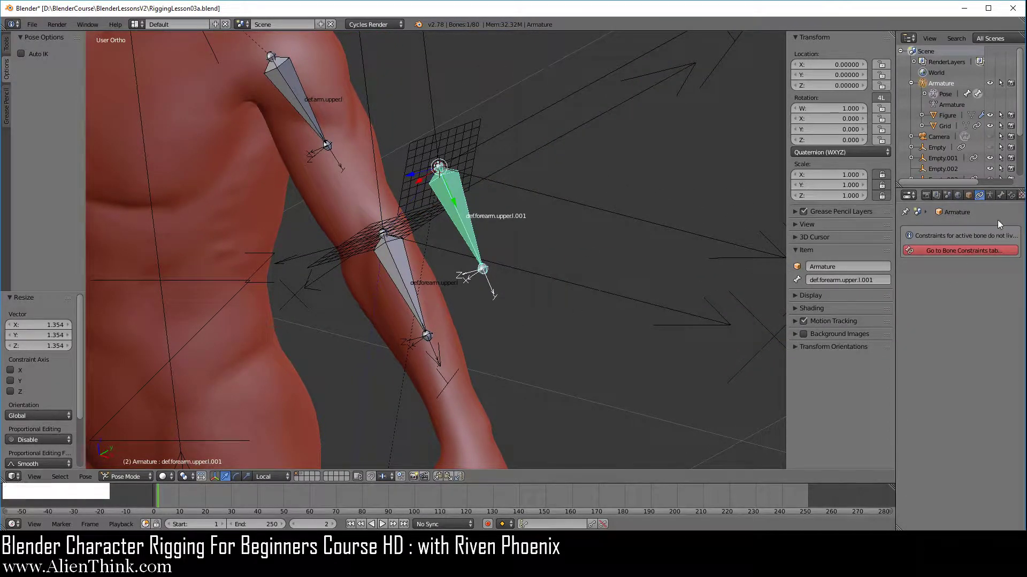
Add a Copy Rotation constraint to Empty.004 targeting the Armature
left_click(1012, 204)
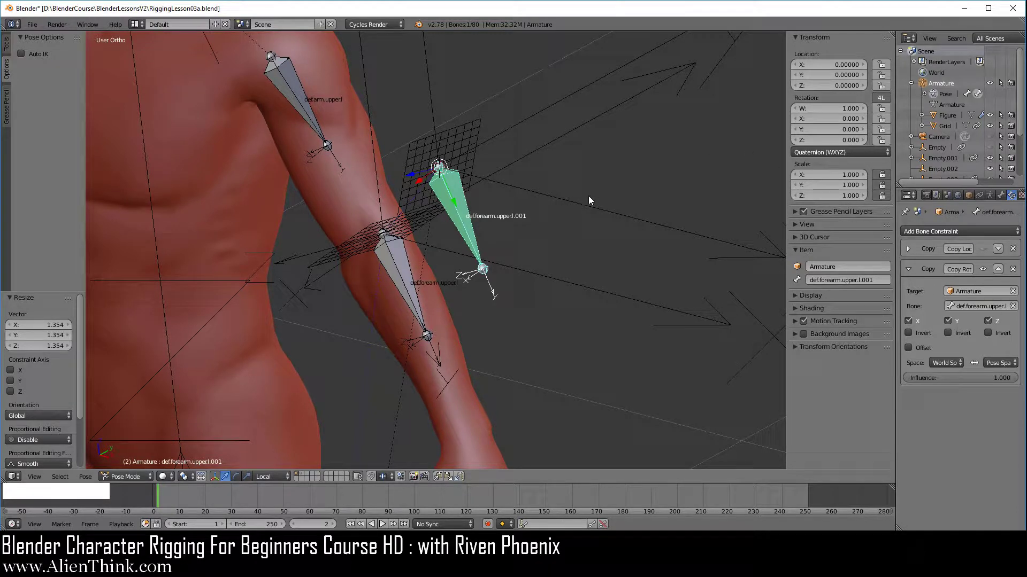
right_click(586, 204)
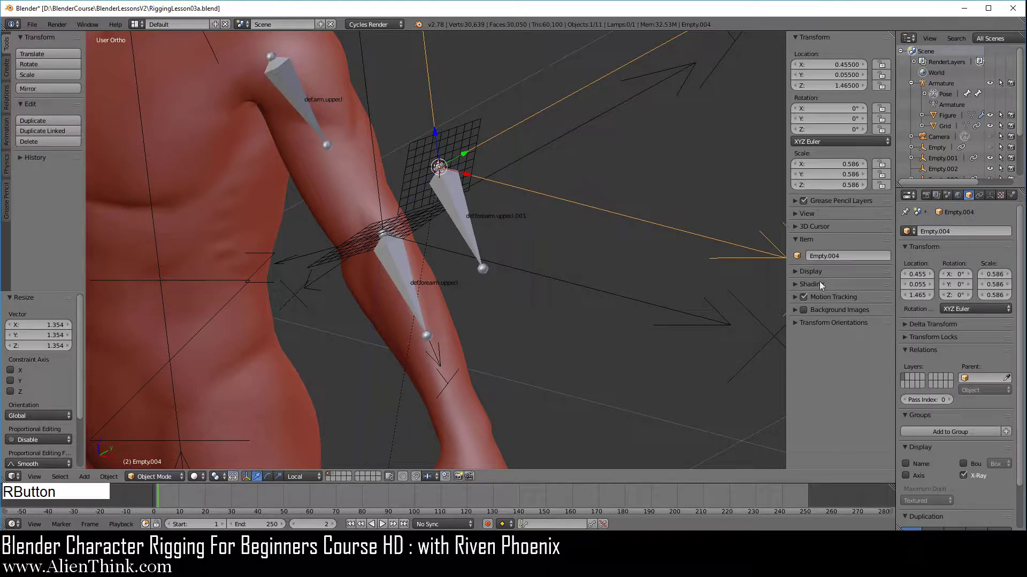
left_click(986, 199)
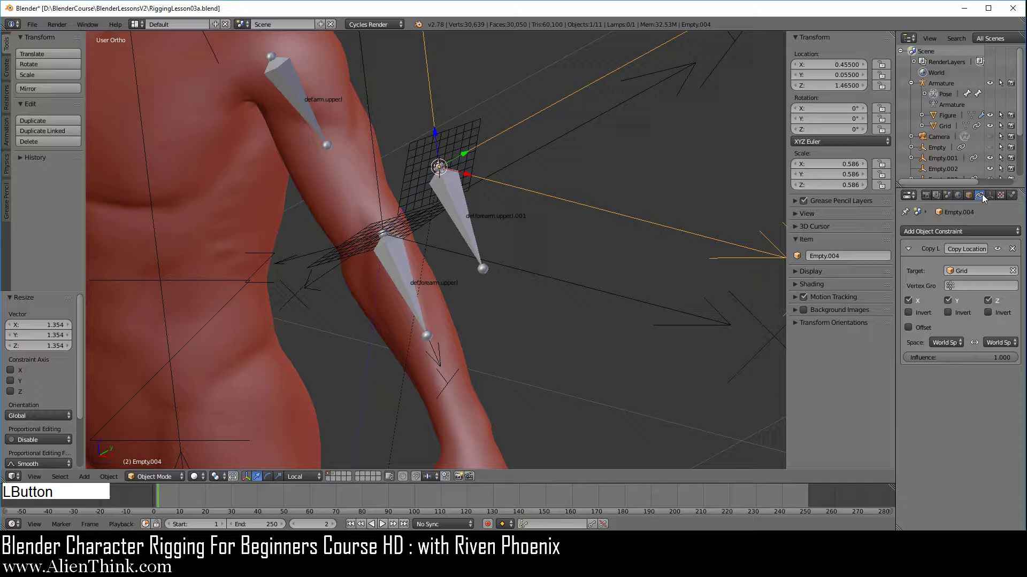
left_click(945, 233)
left_click(845, 270)
left_click(995, 401)
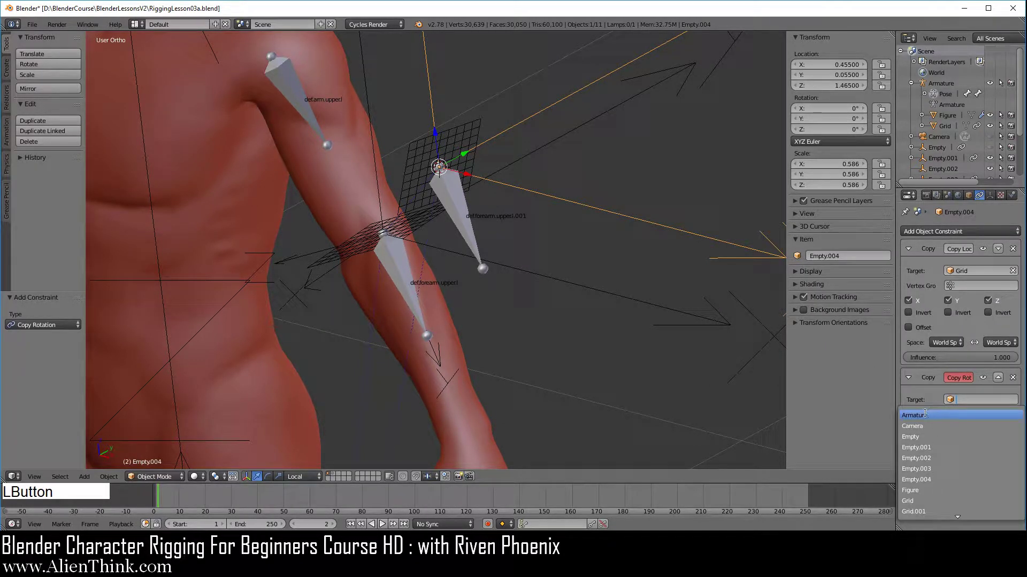
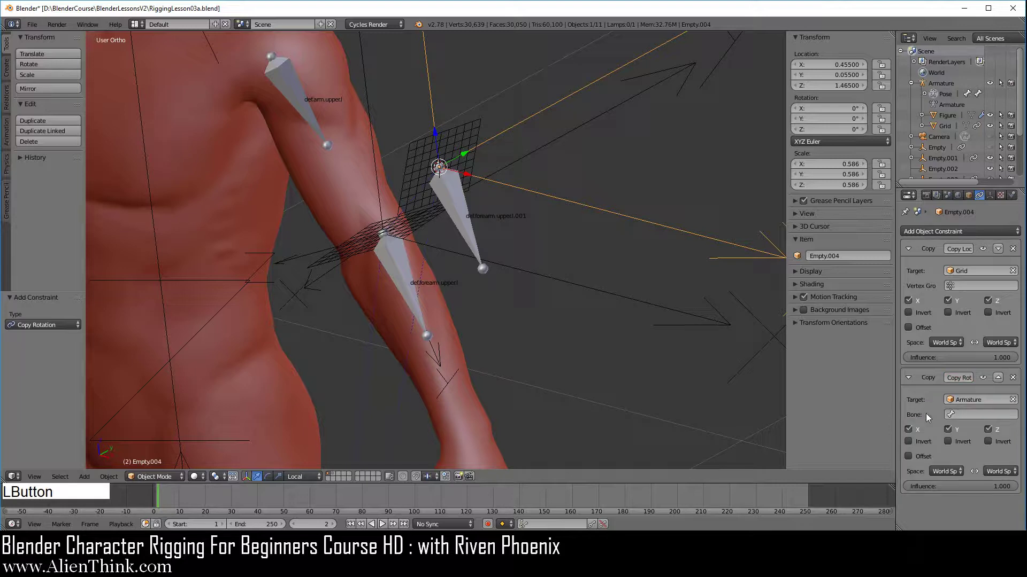
left_click(939, 86)
Zoom out over the figure and return the armature to object mode
middle_click(427, 356)
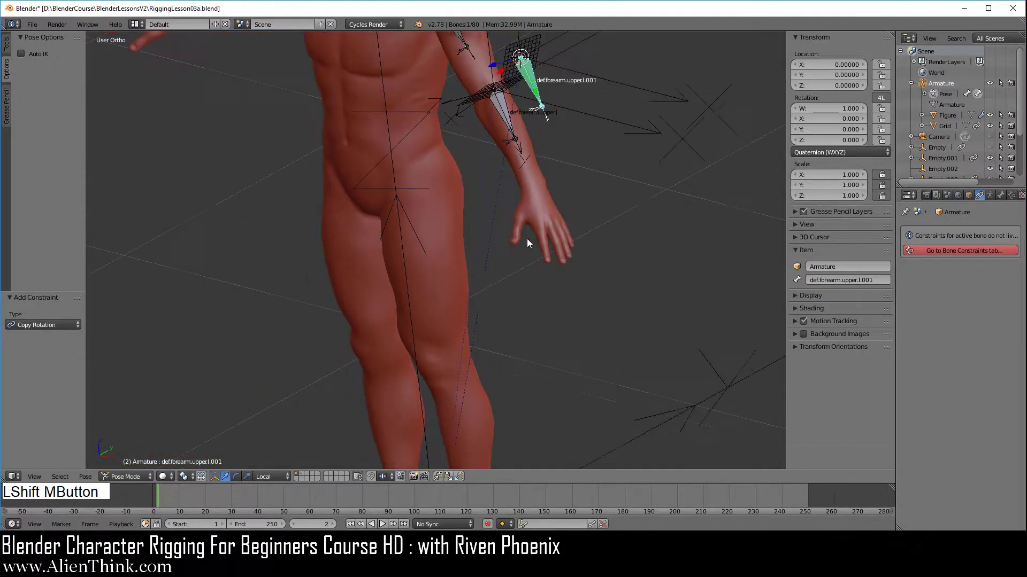
middle_click(615, 209)
middle_click(493, 313)
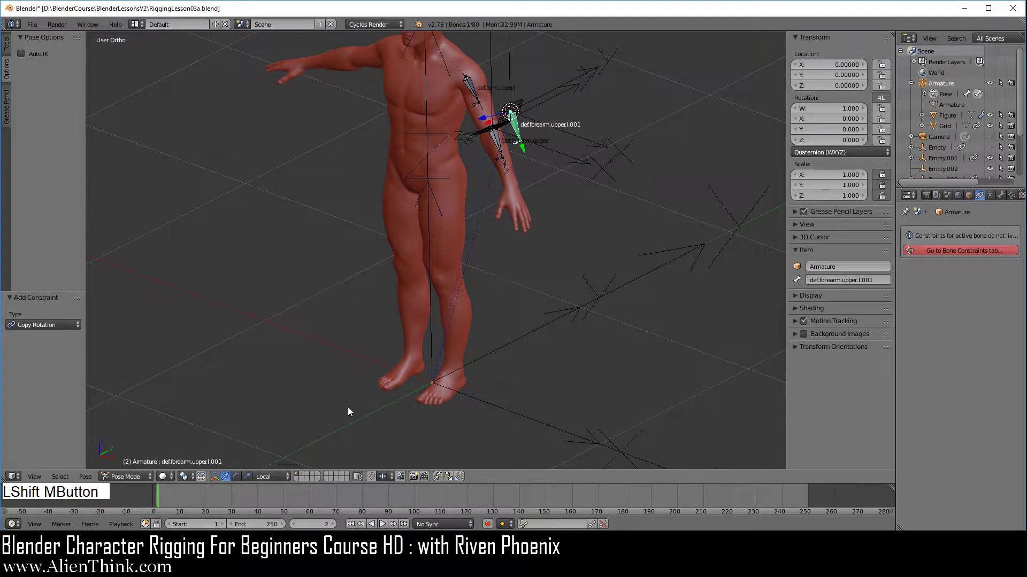
left_click(143, 480)
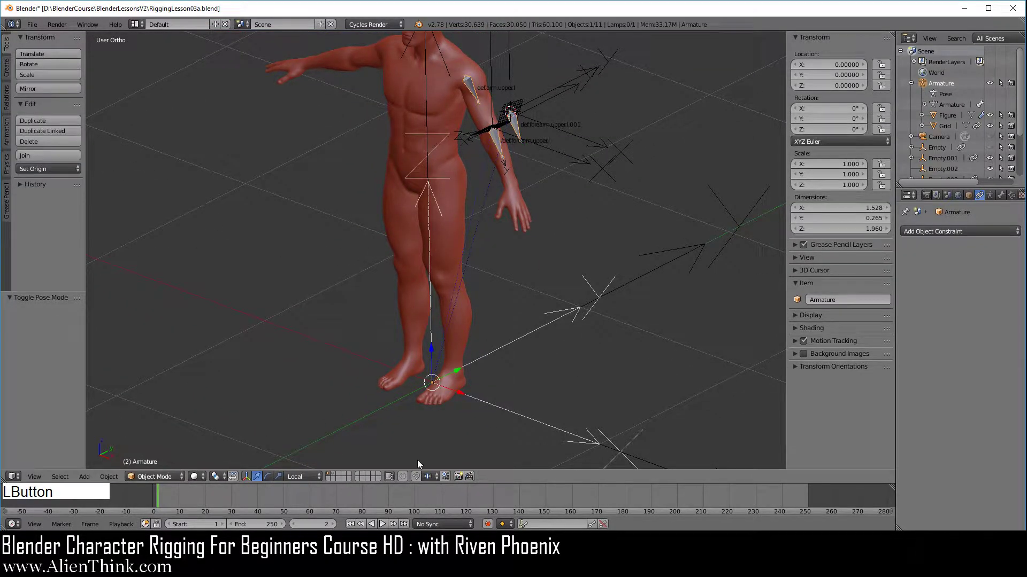
Rotate the whole armature about the Z axis as a test and enter pose mode
key("r")
key("z")
left_click(612, 309)
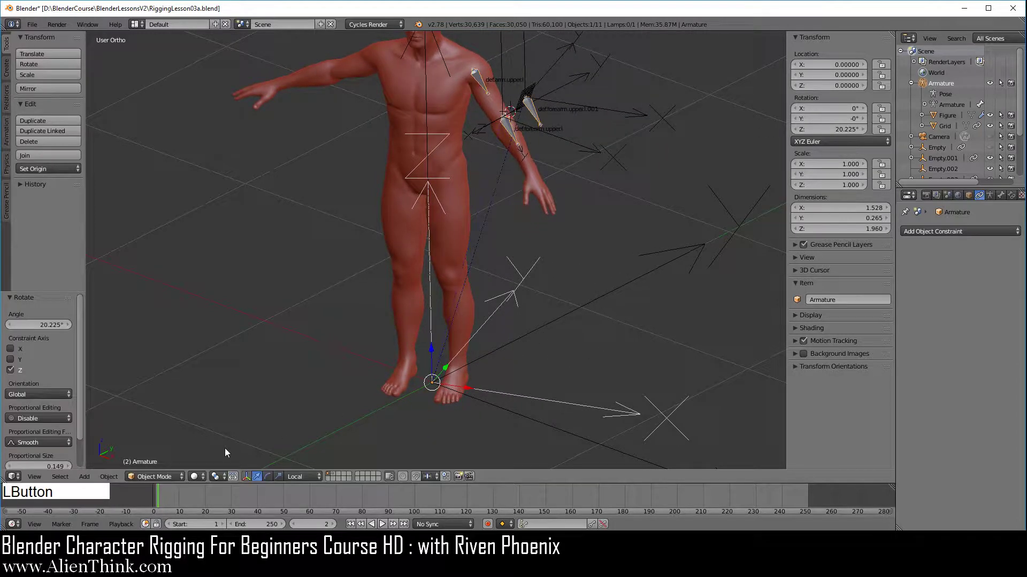
left_click(176, 480)
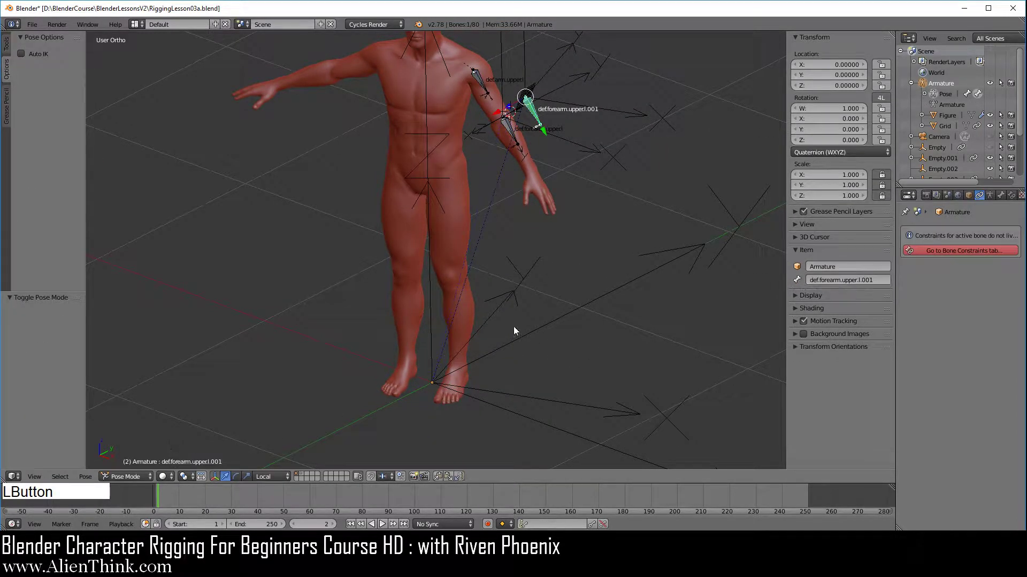
middle_click(553, 274)
middle_click(504, 264)
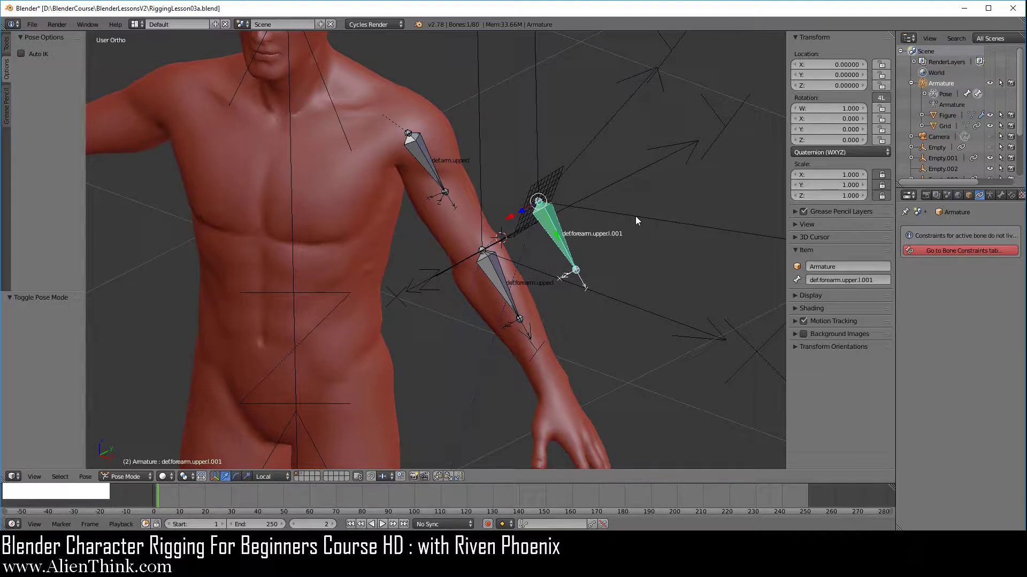
Inspect Empty.004 and Empty.003 along the forearm from the top view
right_click(638, 221)
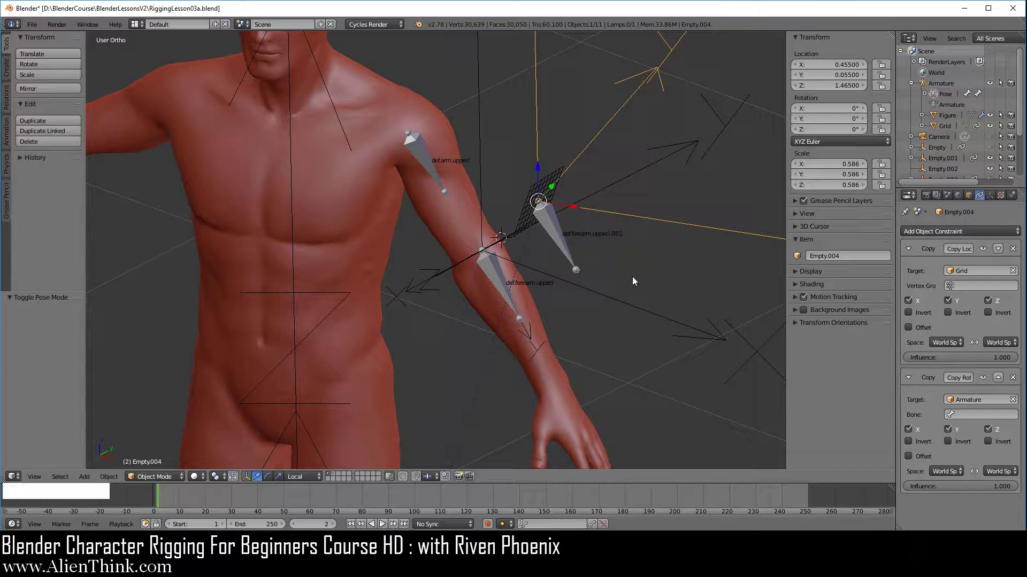
key("7")
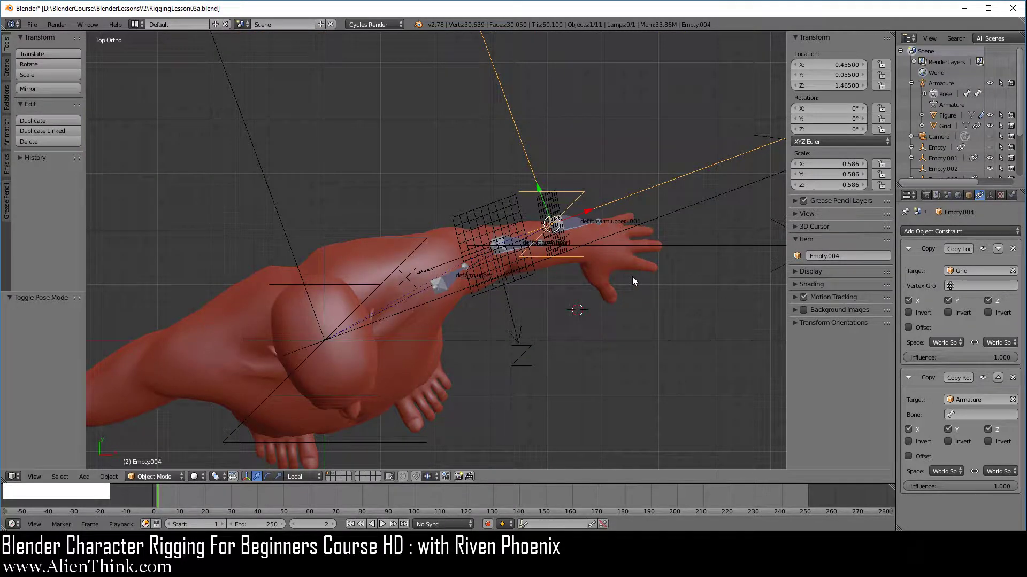
middle_click(633, 283)
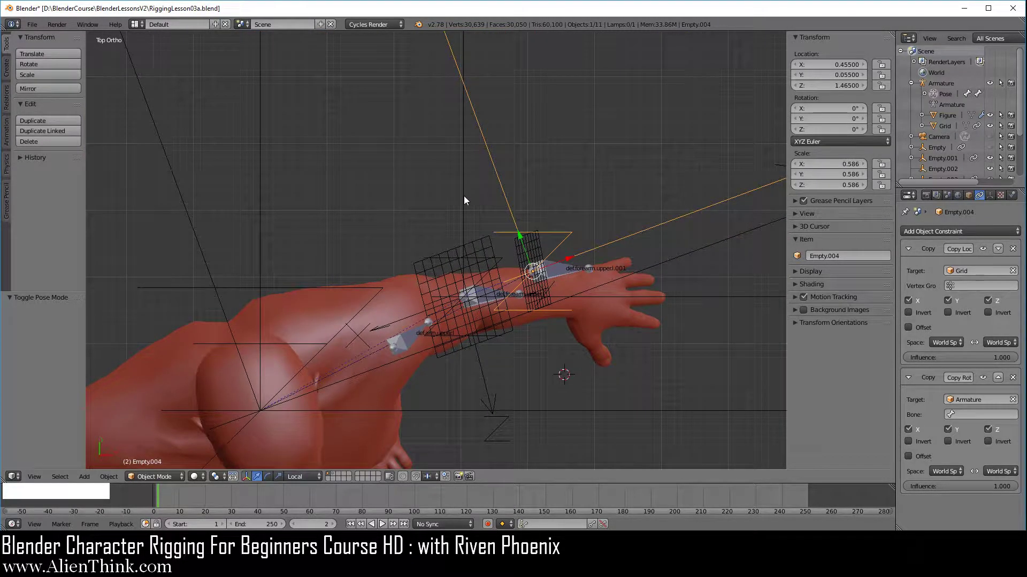
right_click(467, 200)
middle_click(608, 370)
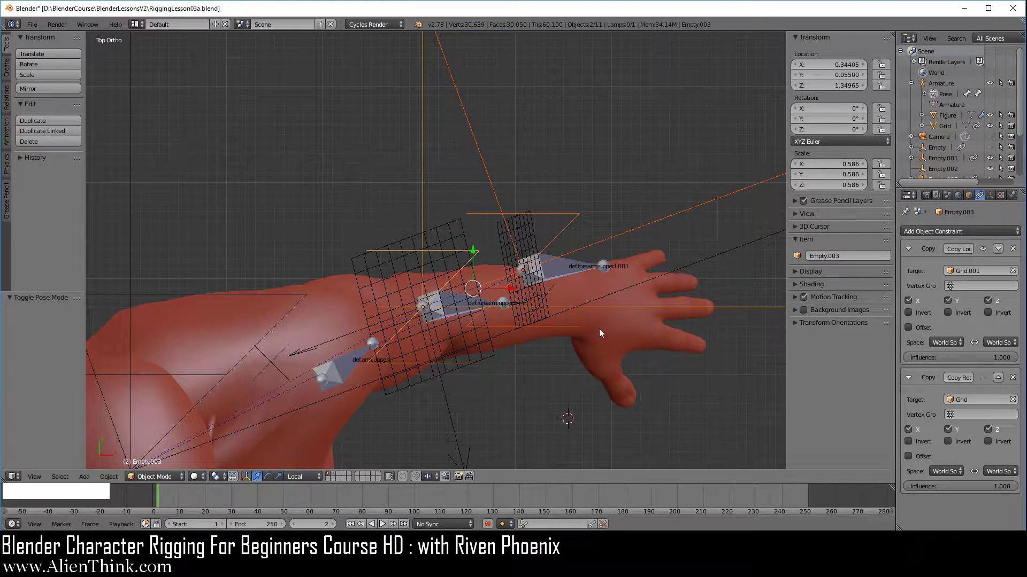
middle_click(641, 352)
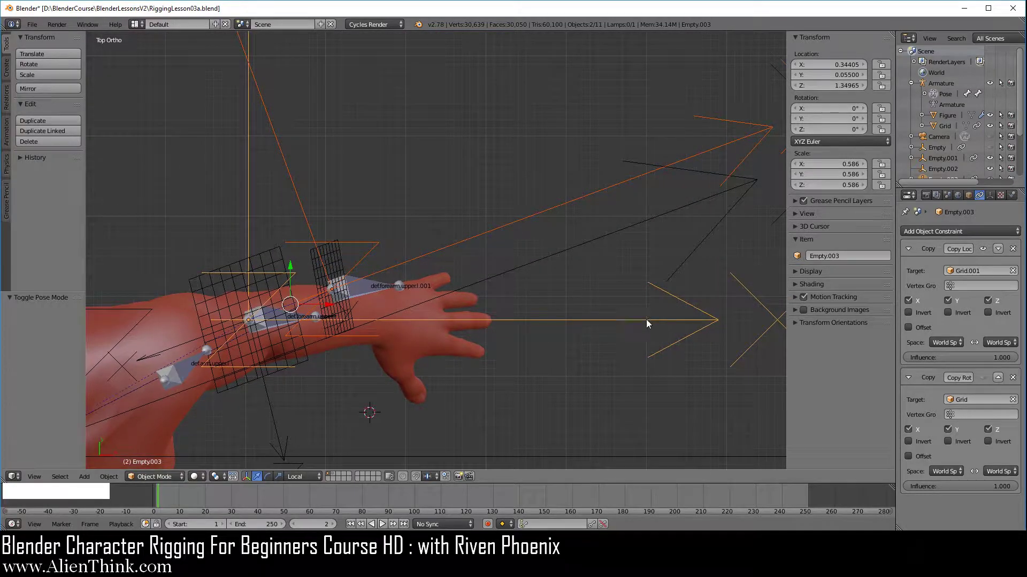
middle_click(519, 371)
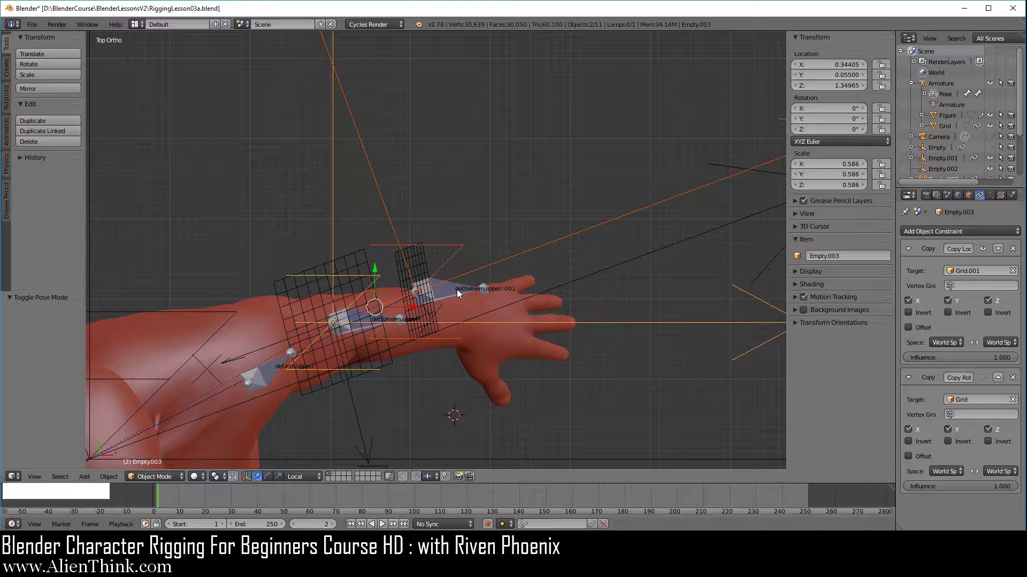
Start a test twist on a forearm bone, cancel it, and reselect Empty.003
right_click(385, 320)
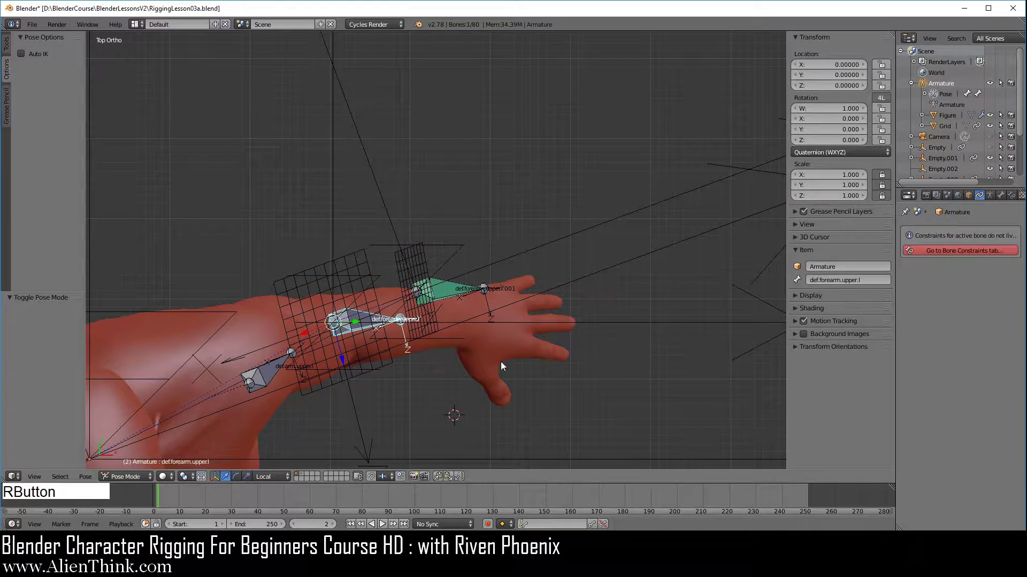
key("r")
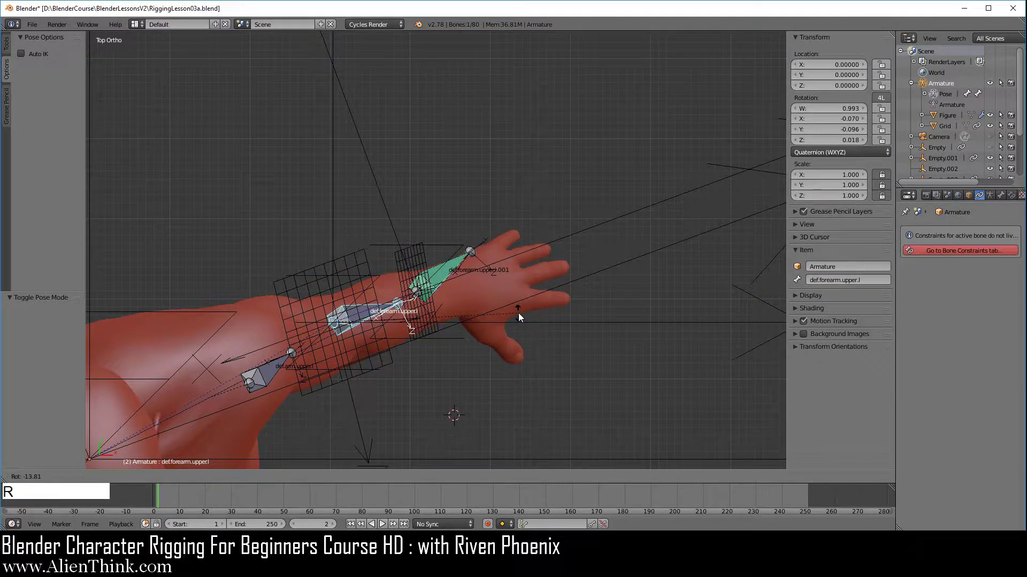
right_click(521, 317)
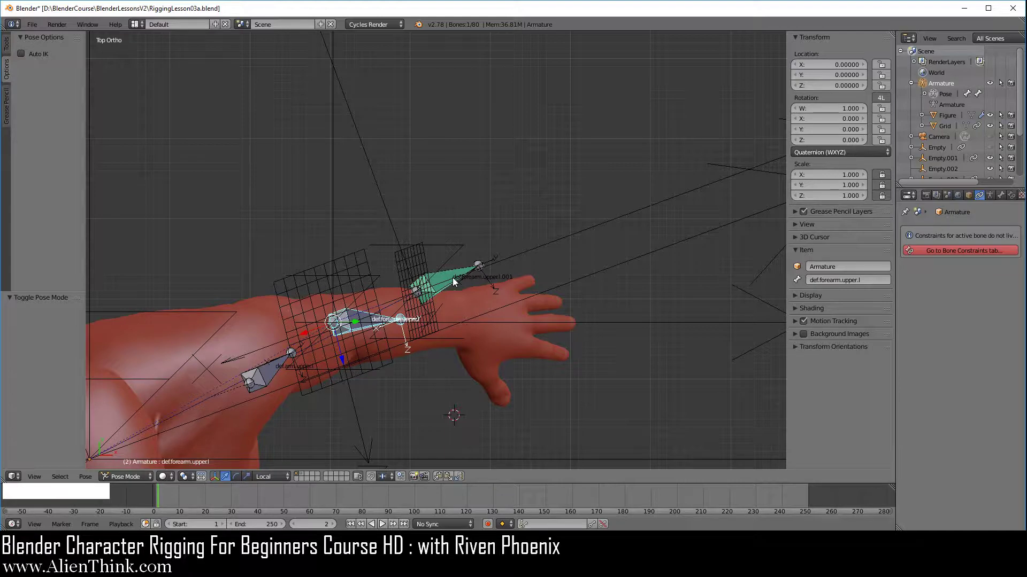
right_click(541, 260)
right_click(317, 220)
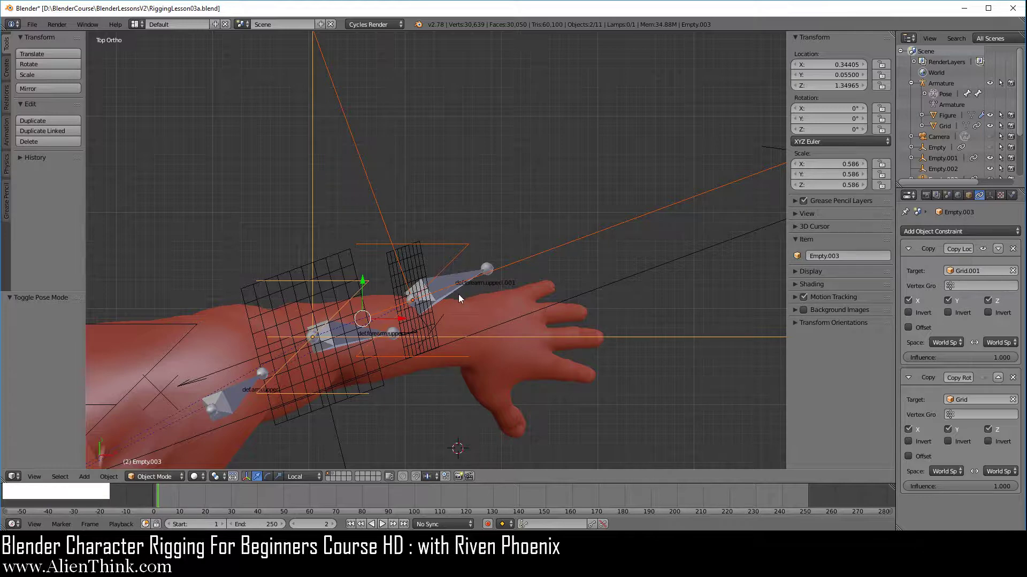
middle_click(393, 421)
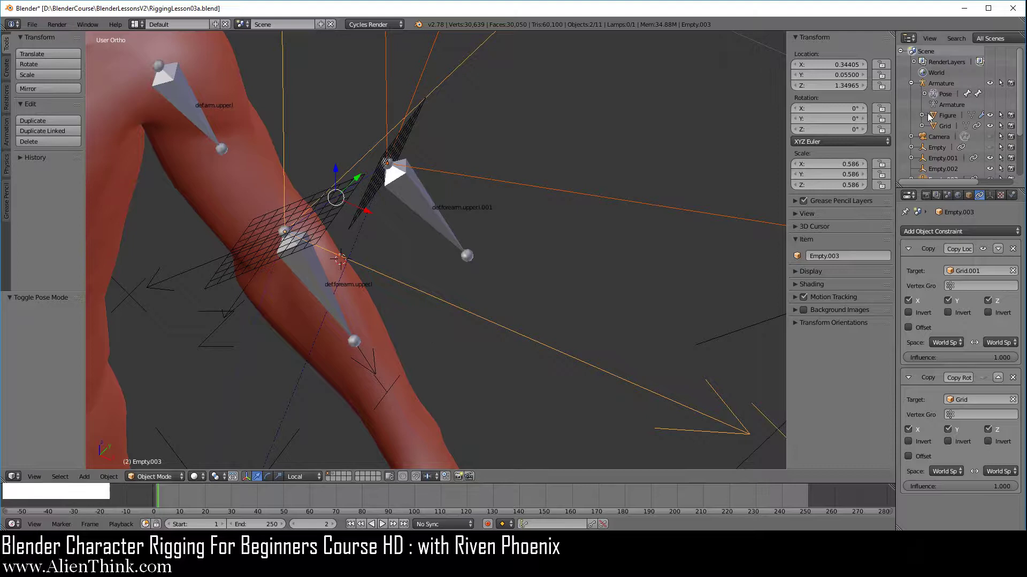
Clear the armature's test rotation back to zero with Alt+R
left_click(940, 85)
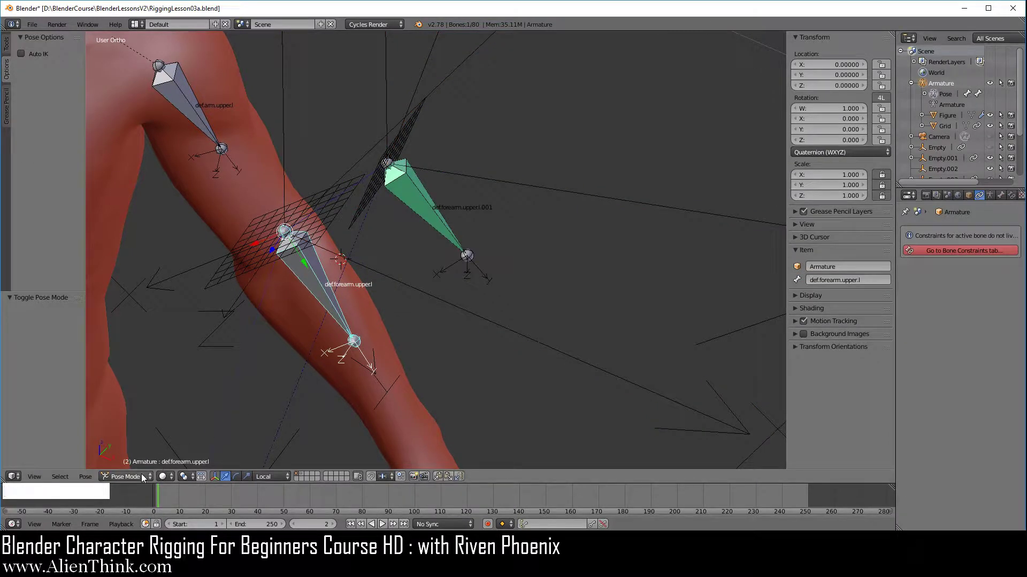
left_click(141, 479)
middle_click(463, 390)
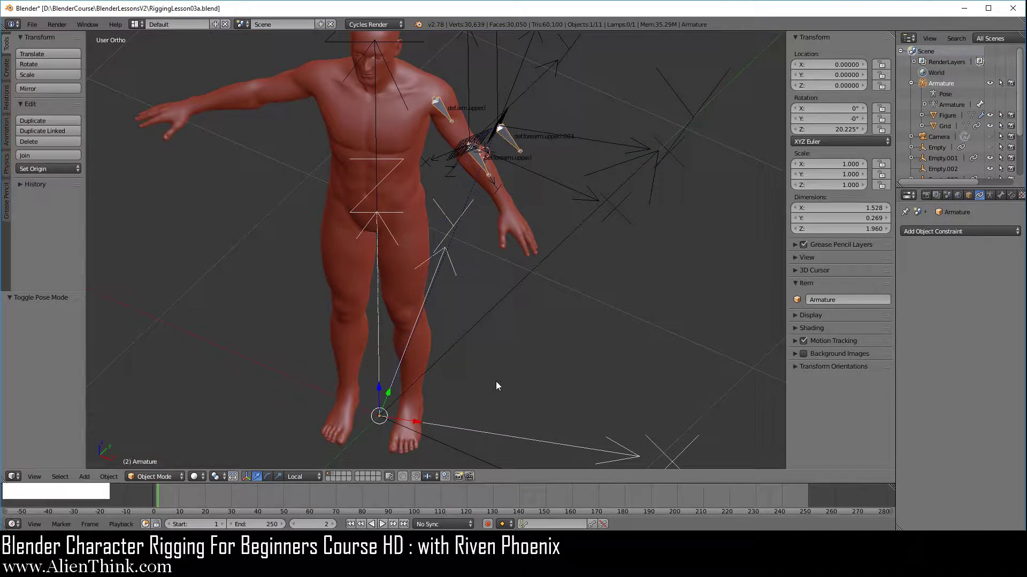
key("alt+r")
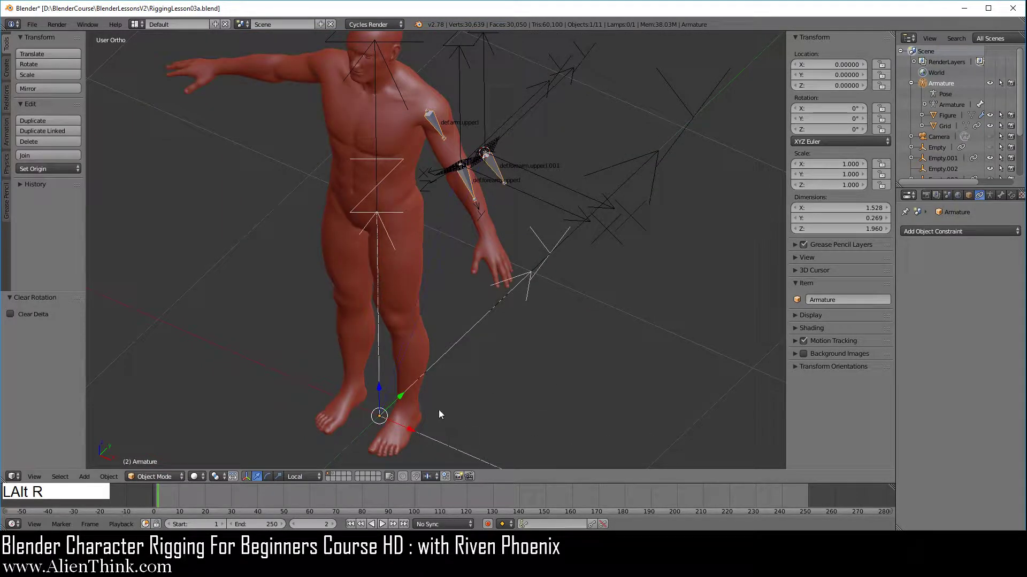
Switch the armature to pose mode and select Empty.003 at the elbow
left_click(168, 483)
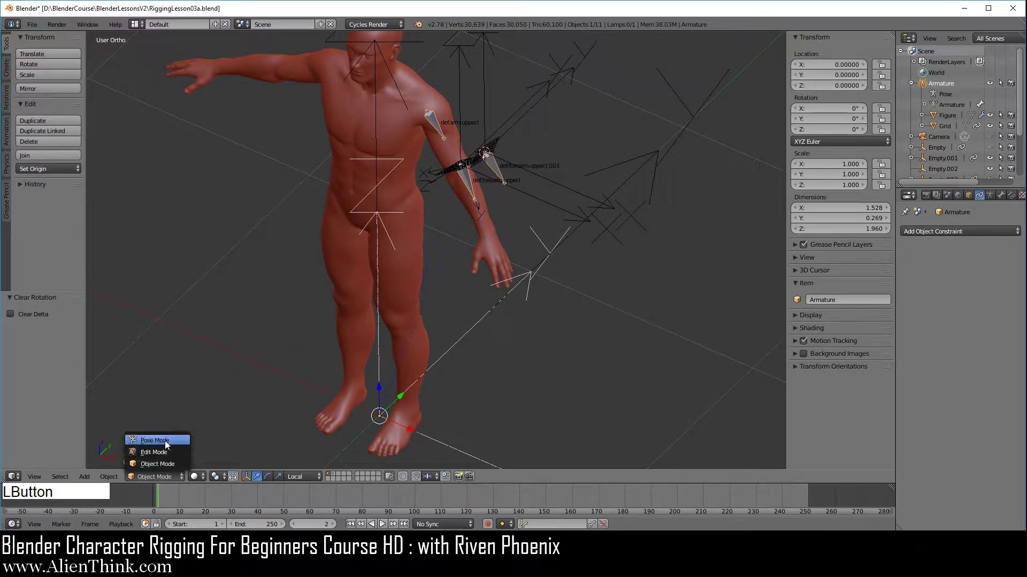
left_click(169, 445)
middle_click(467, 250)
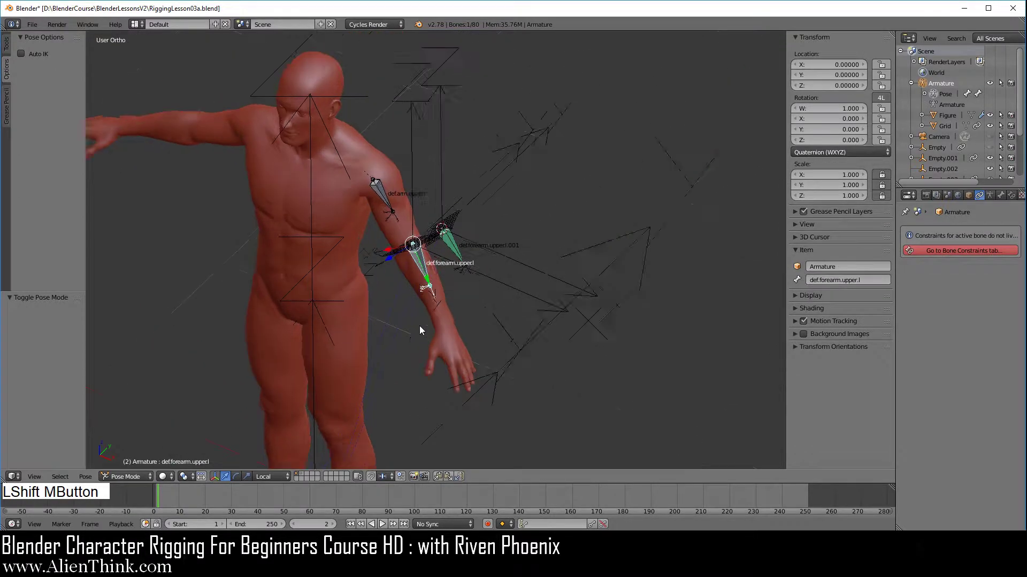
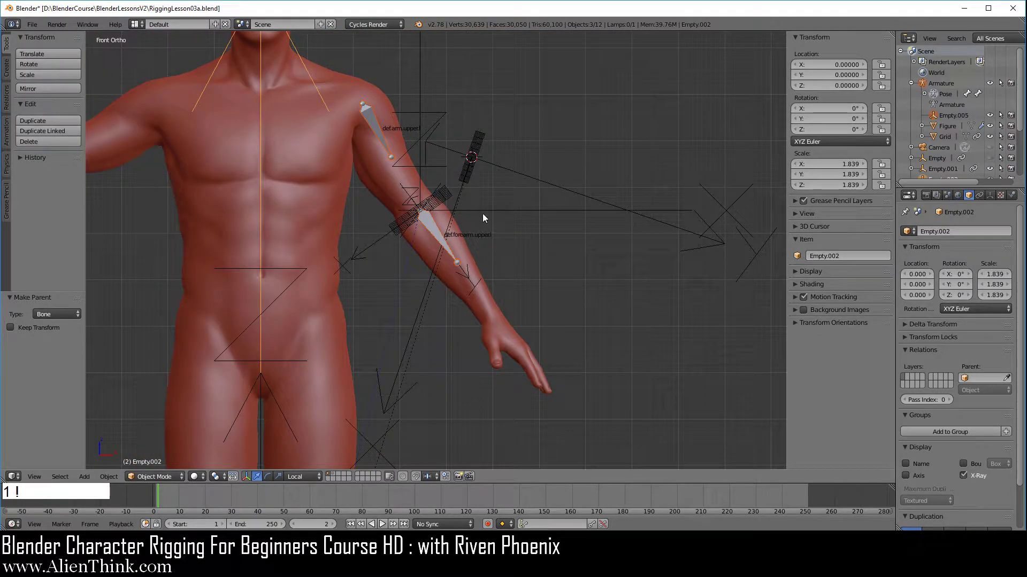
right_click(486, 218)
Select Empty.001 and scale it up around the forearm
middle_click(500, 253)
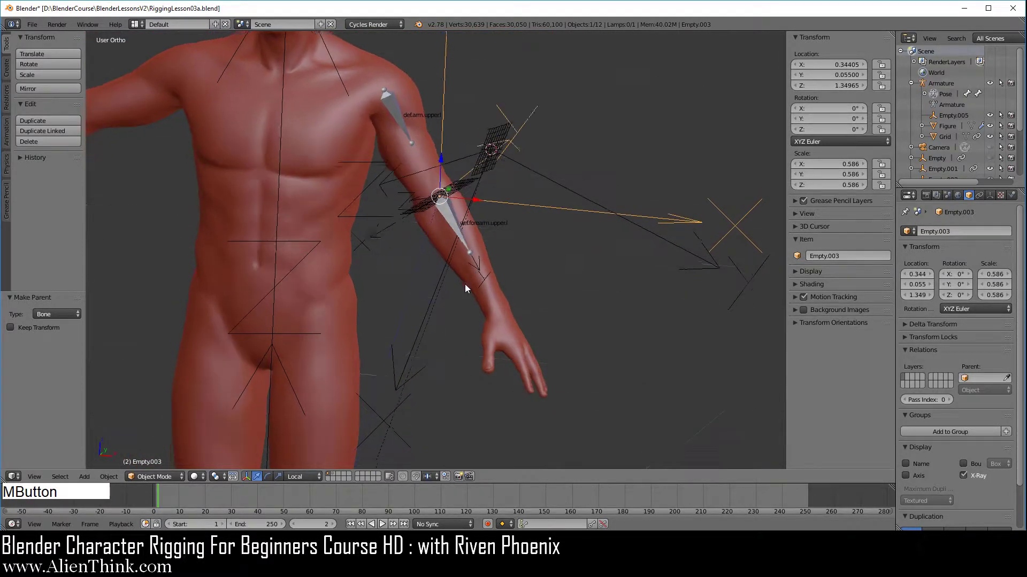
right_click(501, 280)
right_click(358, 230)
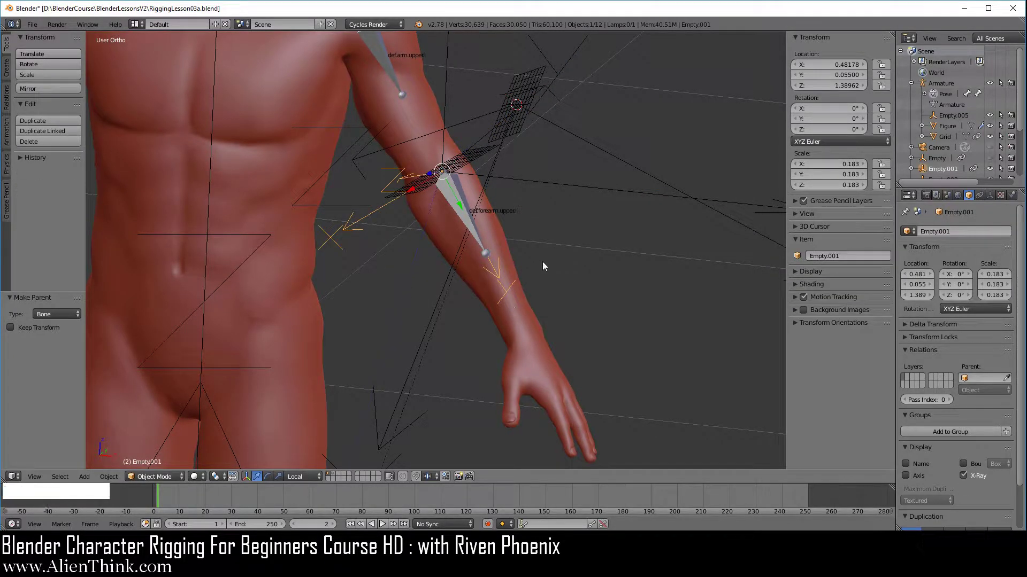
key("s")
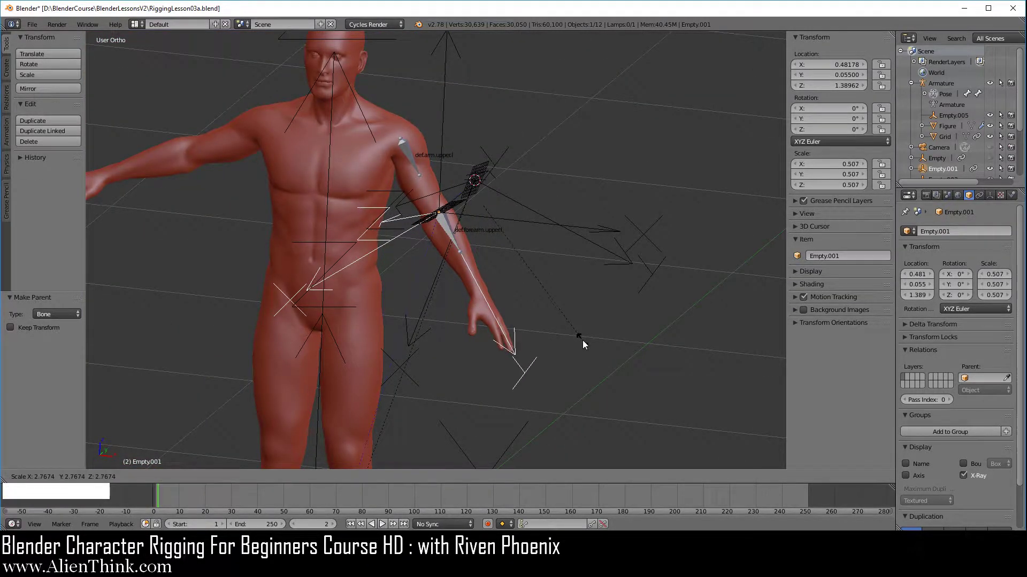
Select the forearm twist bone in pose mode to review its bone constraints
right_click(480, 183)
middle_click(518, 368)
middle_click(469, 366)
right_click(245, 305)
middle_click(539, 254)
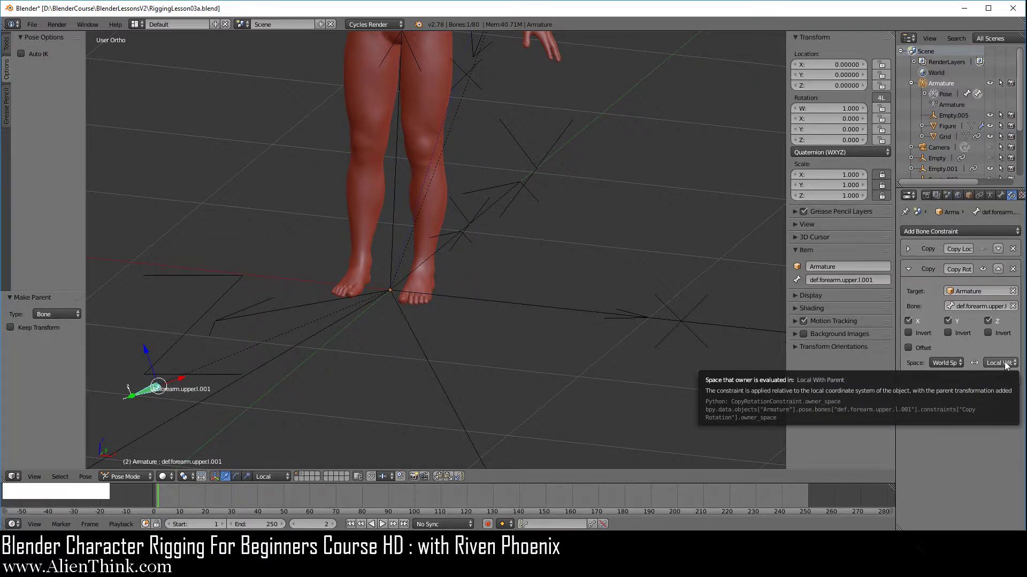
Set the Copy Rotation target space to Local With Parent and check the arm from the front view
left_click(957, 365)
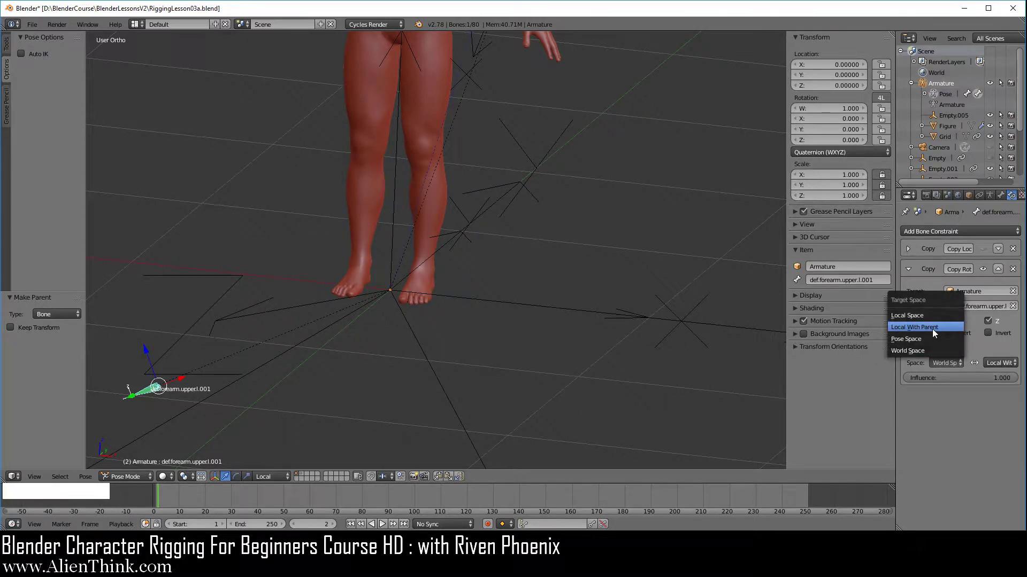
left_click(933, 333)
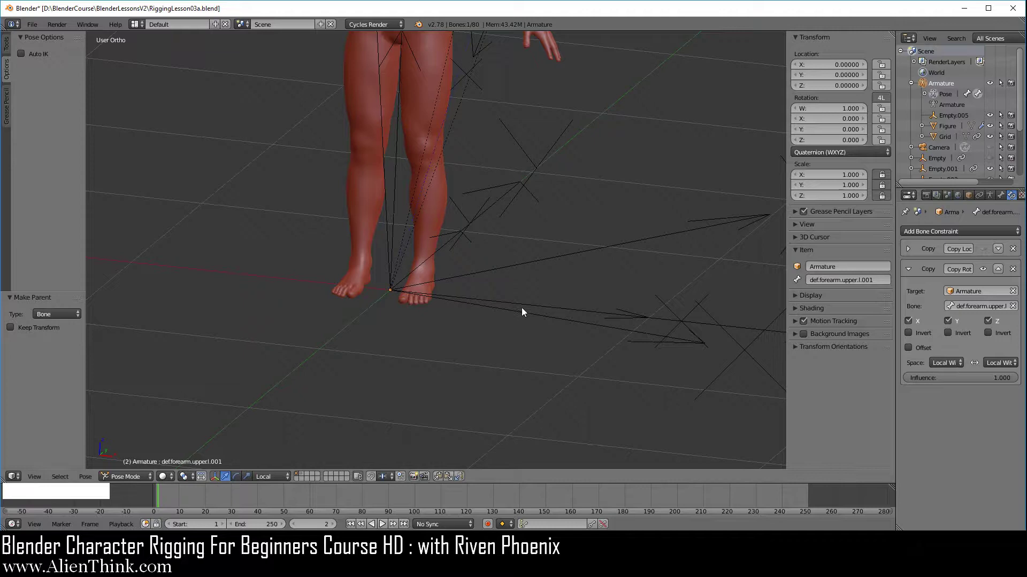
middle_click(542, 284)
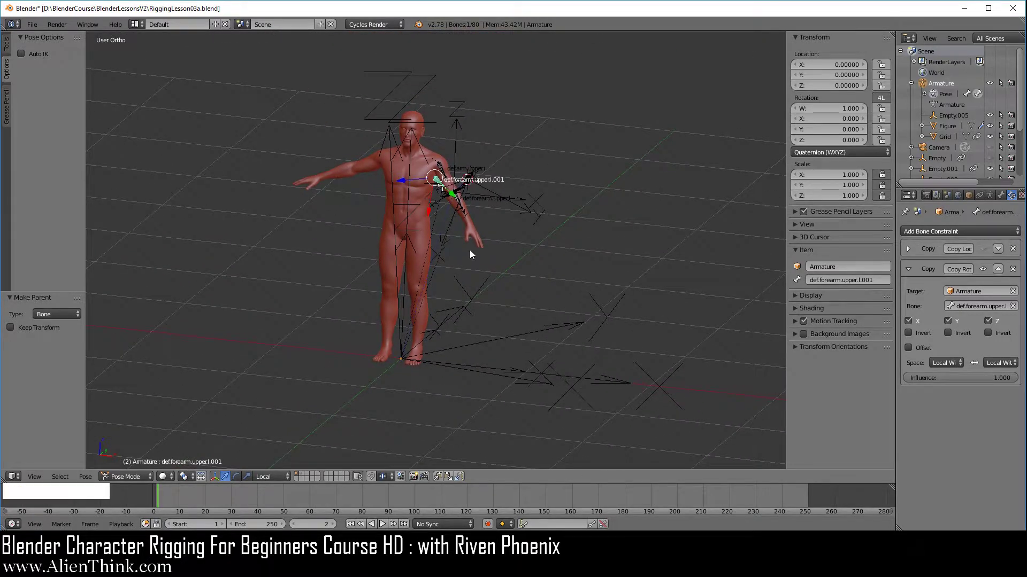
key("1")
middle_click(486, 185)
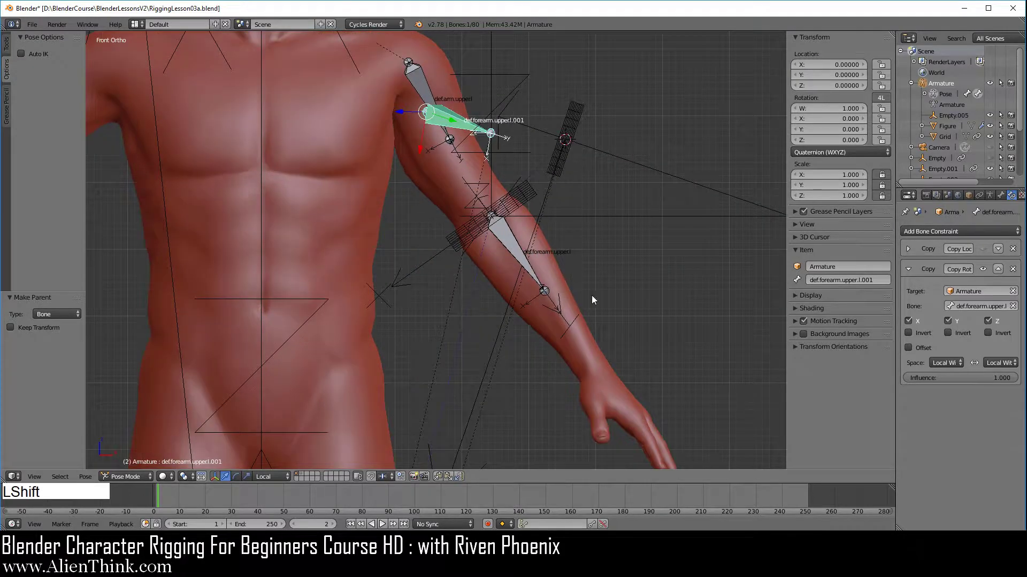
middle_click(652, 302)
Review Empty.003's Copy Location and Copy Rotation constraints while orbiting around the forearm
right_click(526, 237)
middle_click(513, 250)
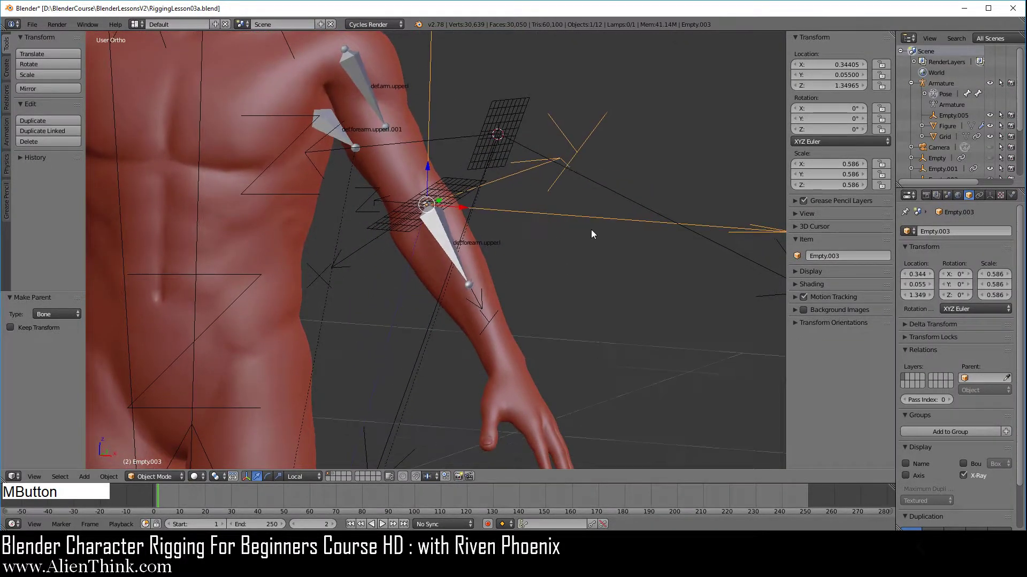
left_click(984, 198)
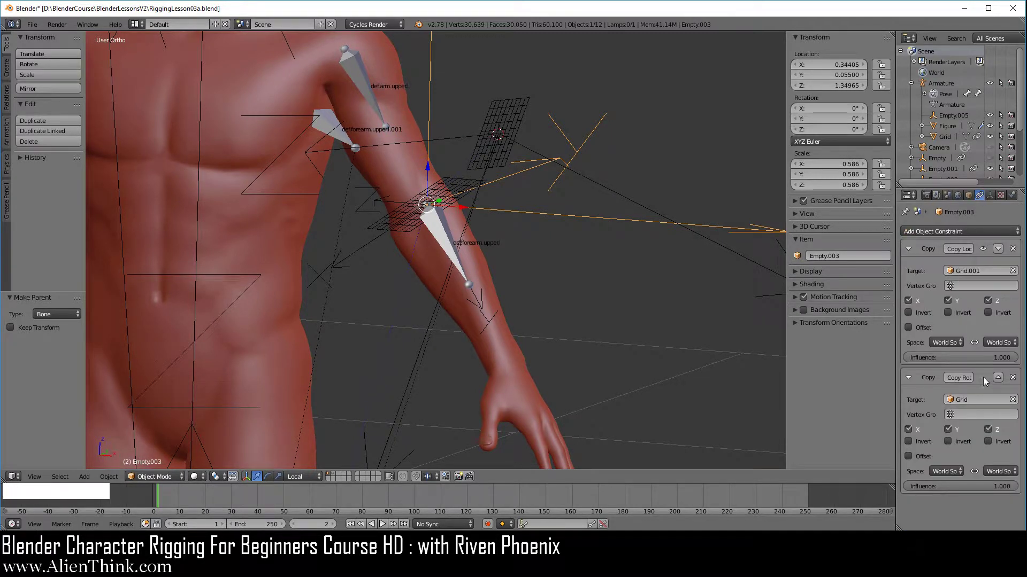
left_click(984, 380)
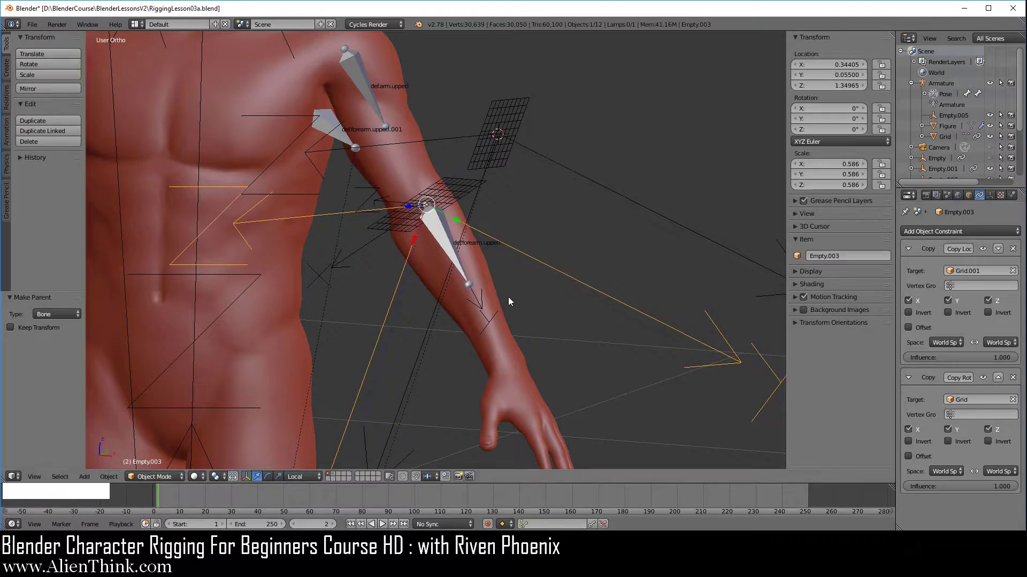
middle_click(419, 285)
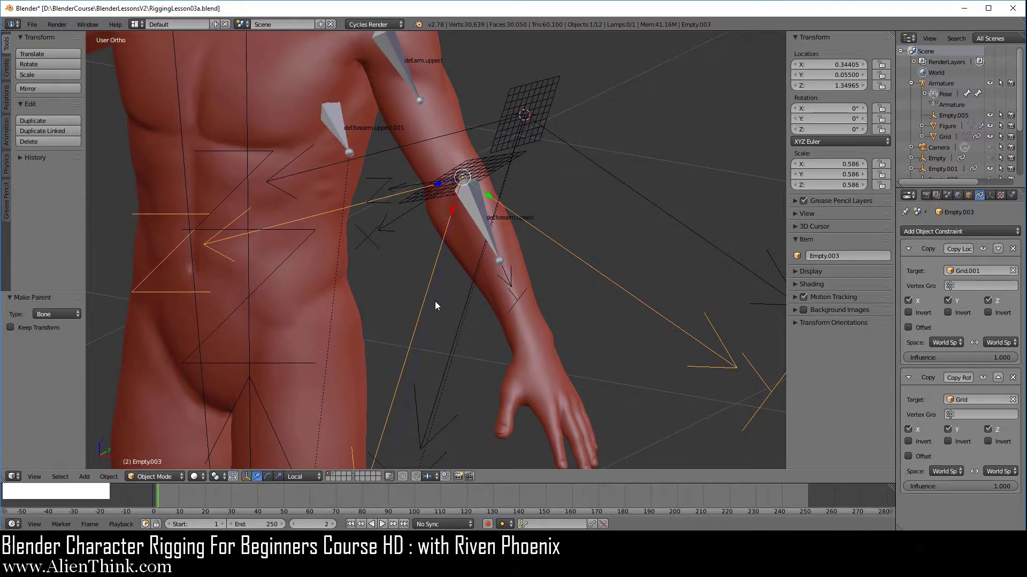
middle_click(487, 349)
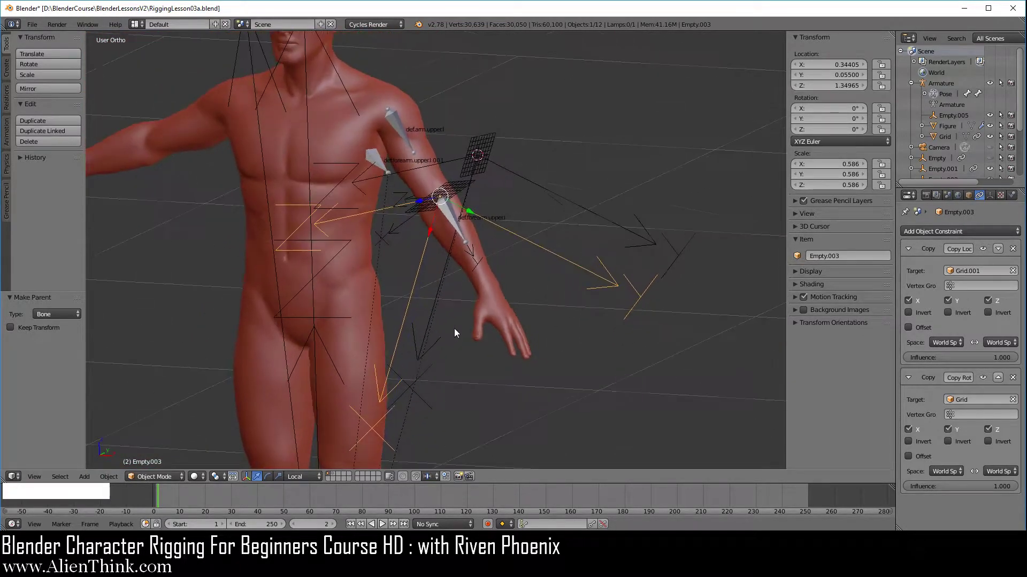
middle_click(445, 363)
right_click(403, 147)
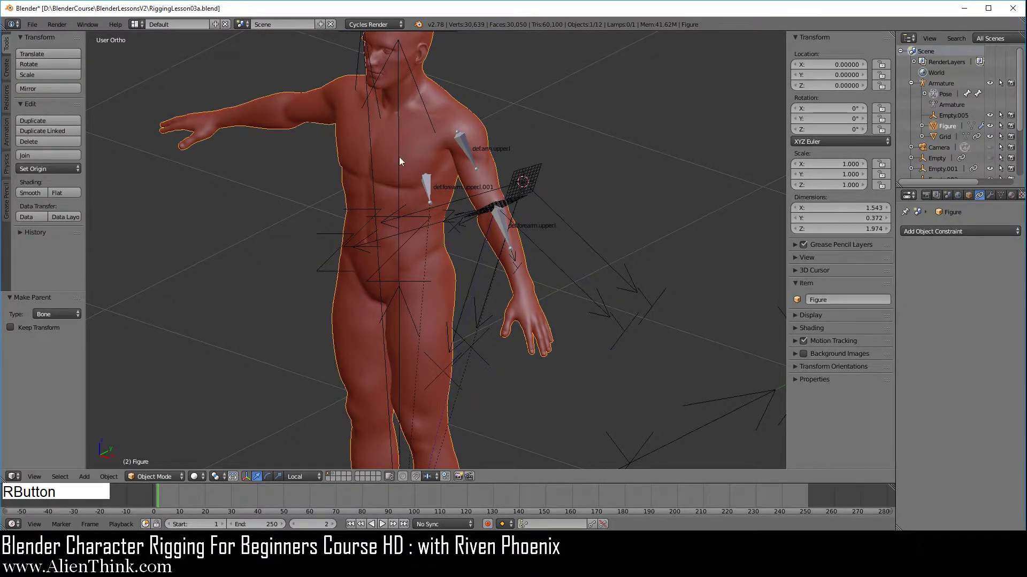
middle_click(495, 266)
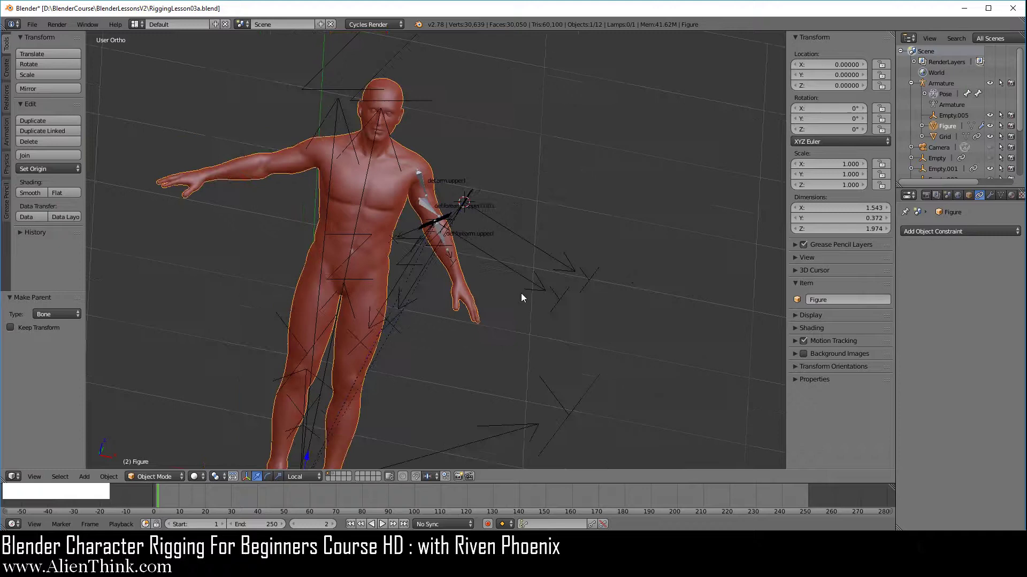
middle_click(506, 359)
right_click(356, 101)
middle_click(491, 237)
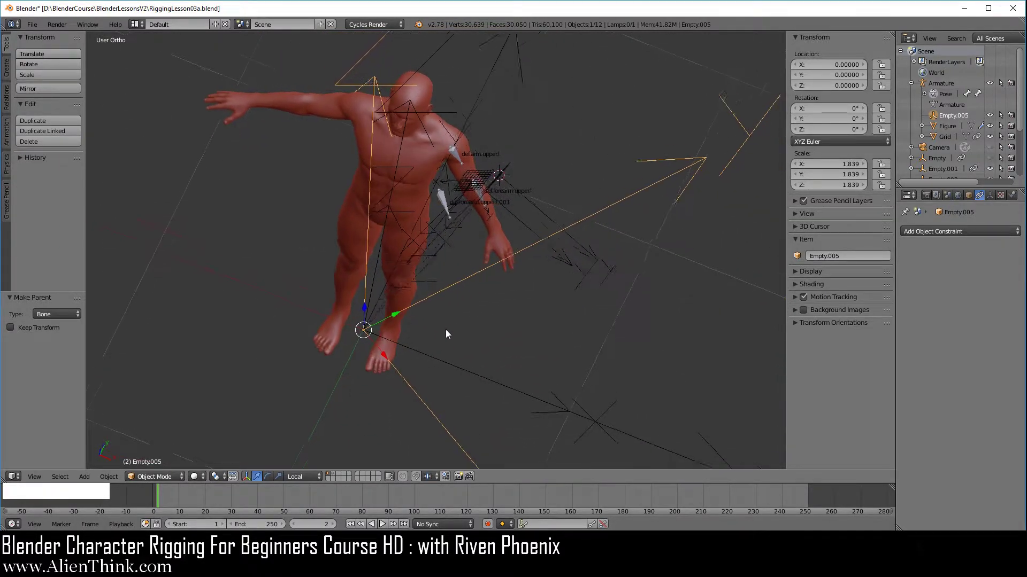
middle_click(540, 403)
middle_click(516, 292)
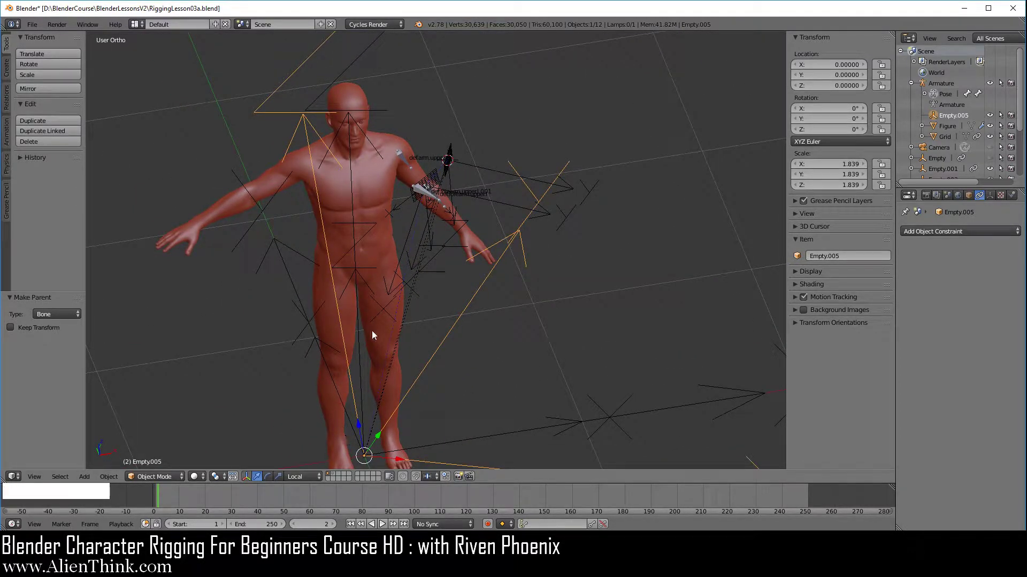
middle_click(505, 337)
middle_click(553, 348)
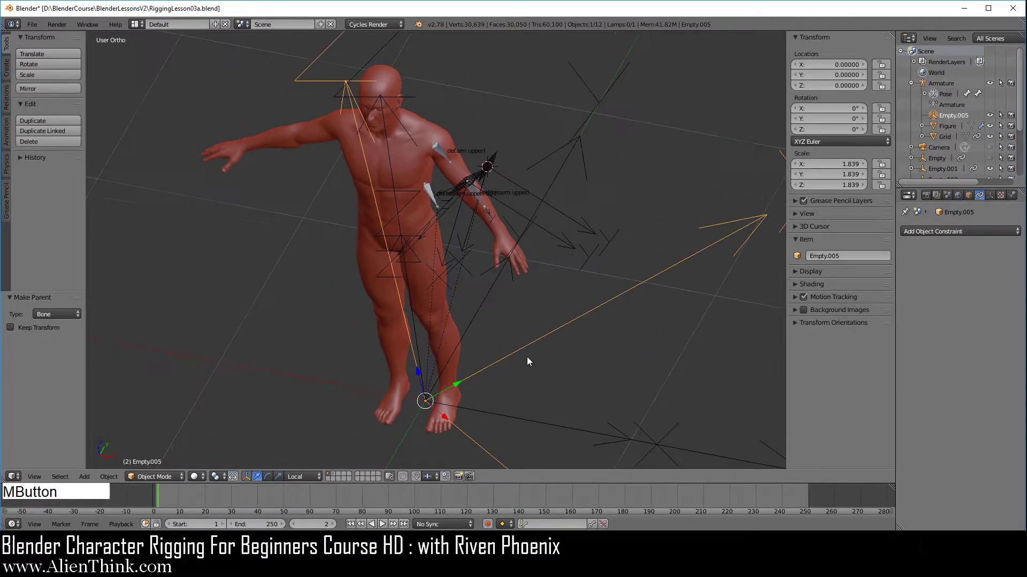
middle_click(578, 373)
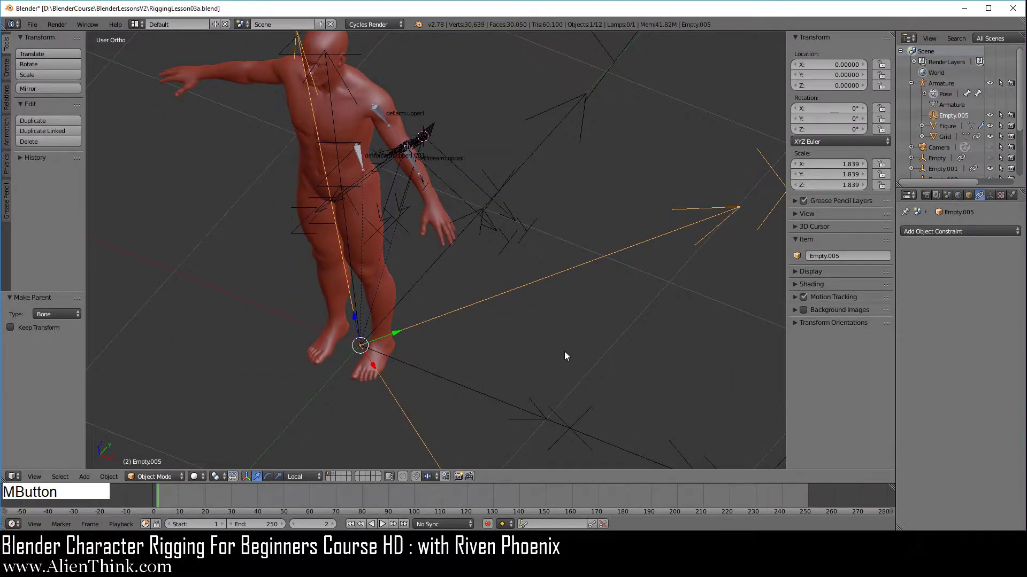
middle_click(514, 339)
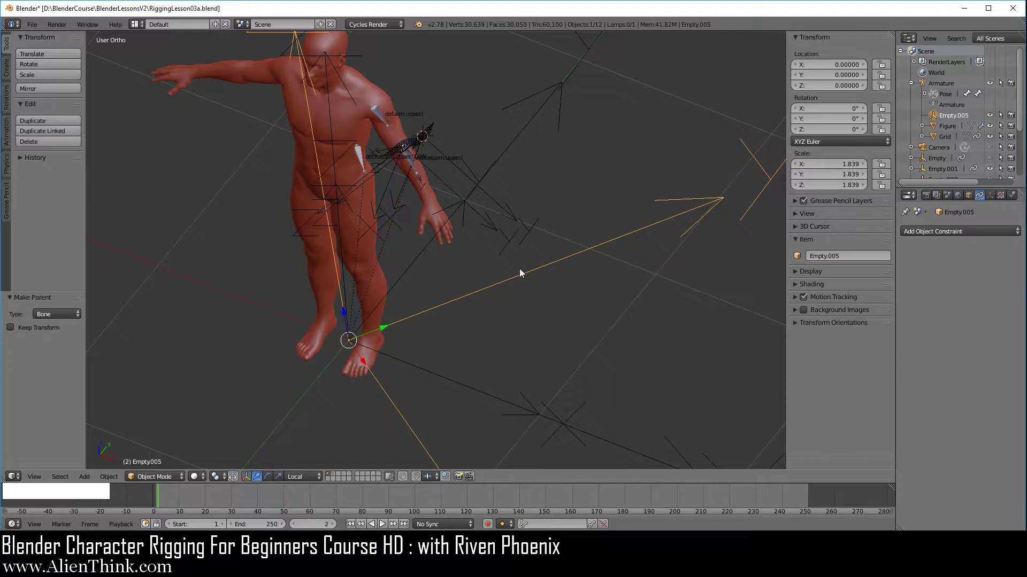
middle_click(430, 290)
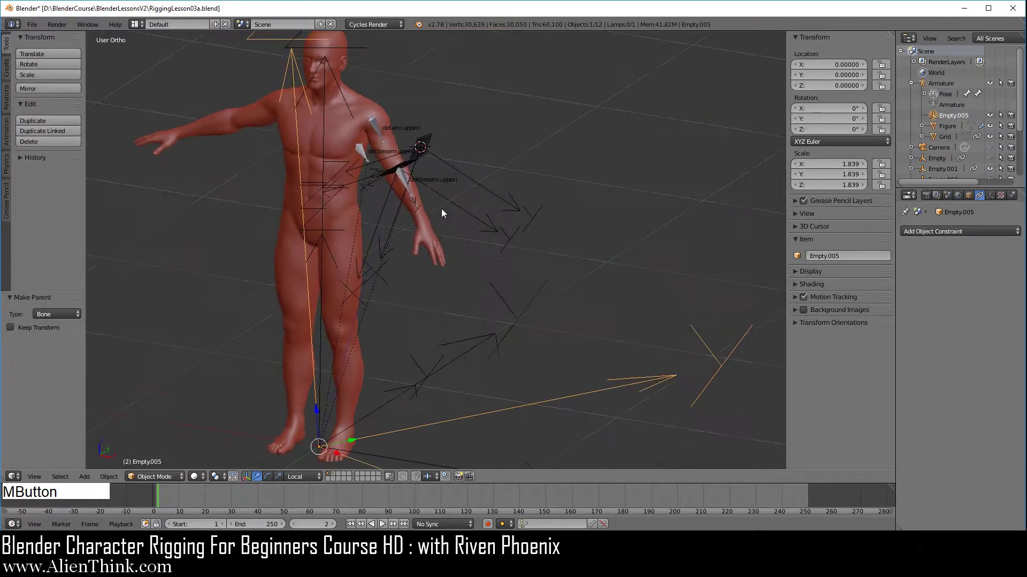
middle_click(451, 175)
Scale Empty.001 on the forearm up by about 2.5
right_click(508, 264)
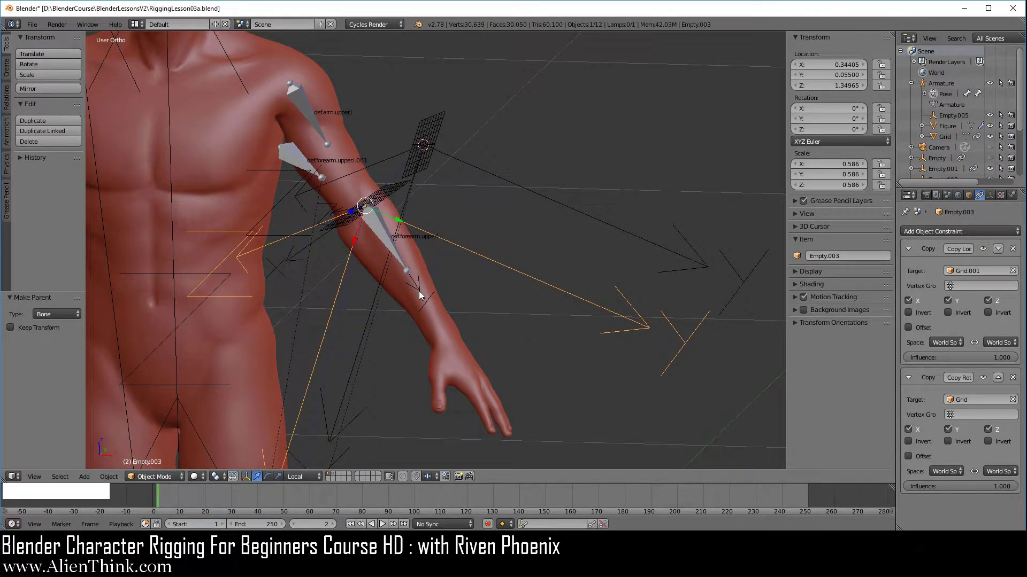
middle_click(387, 350)
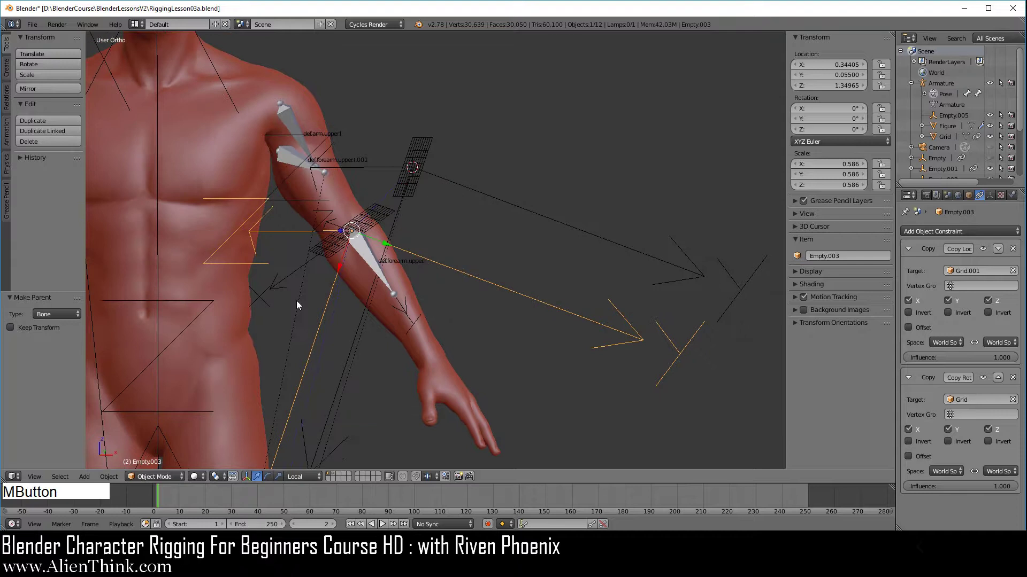
right_click(280, 289)
key("s")
left_click(544, 376)
middle_click(526, 374)
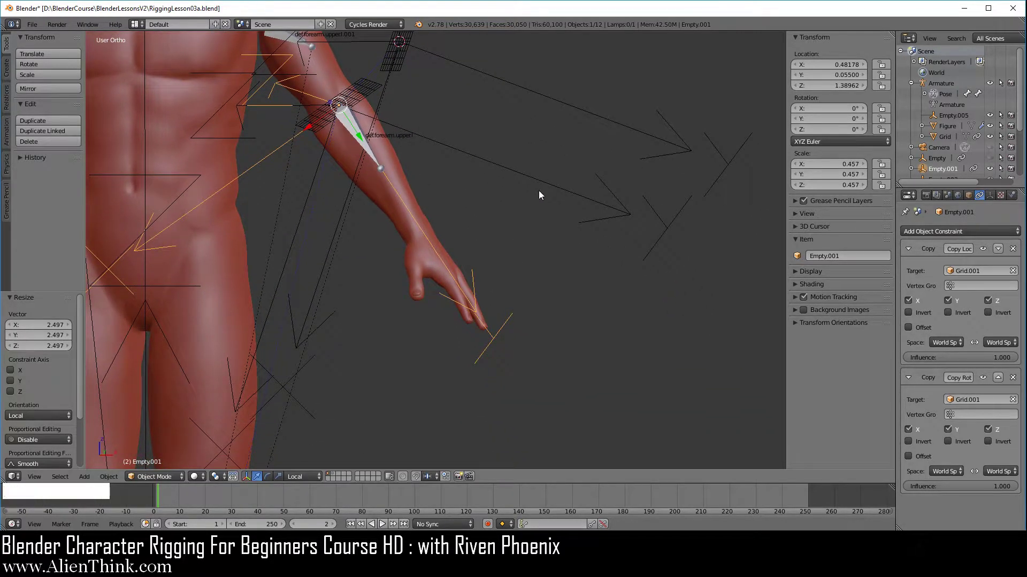
Inspect the elbow empty and select Empty.002, the large empty at the figure's feet
right_click(544, 190)
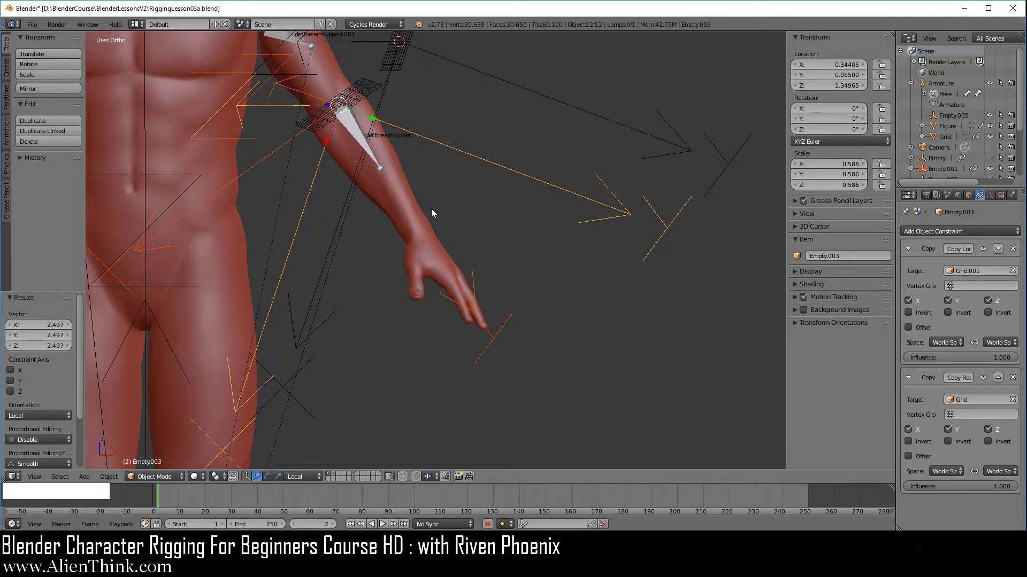
middle_click(474, 230)
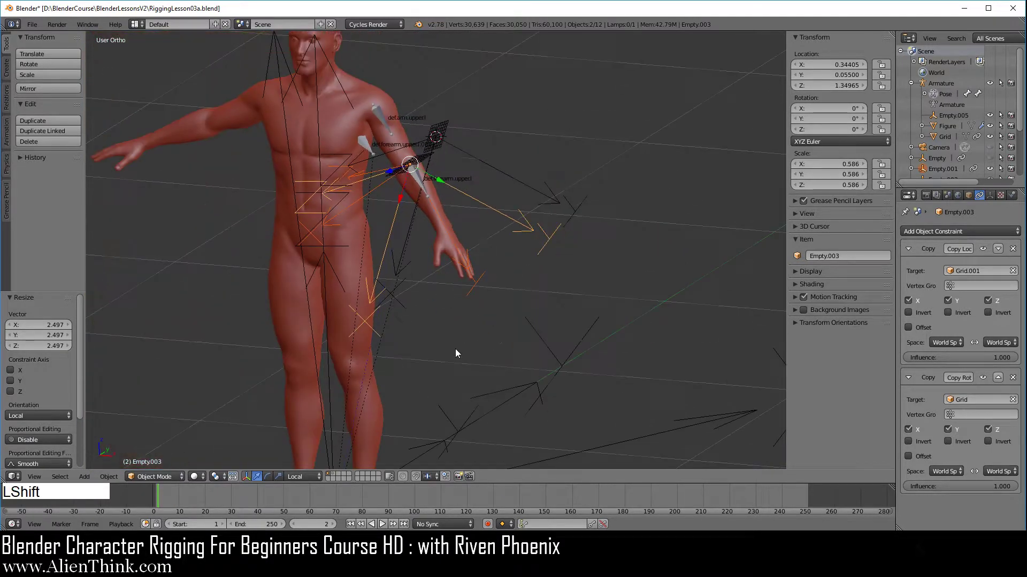
middle_click(475, 375)
middle_click(617, 249)
right_click(528, 289)
right_click(462, 213)
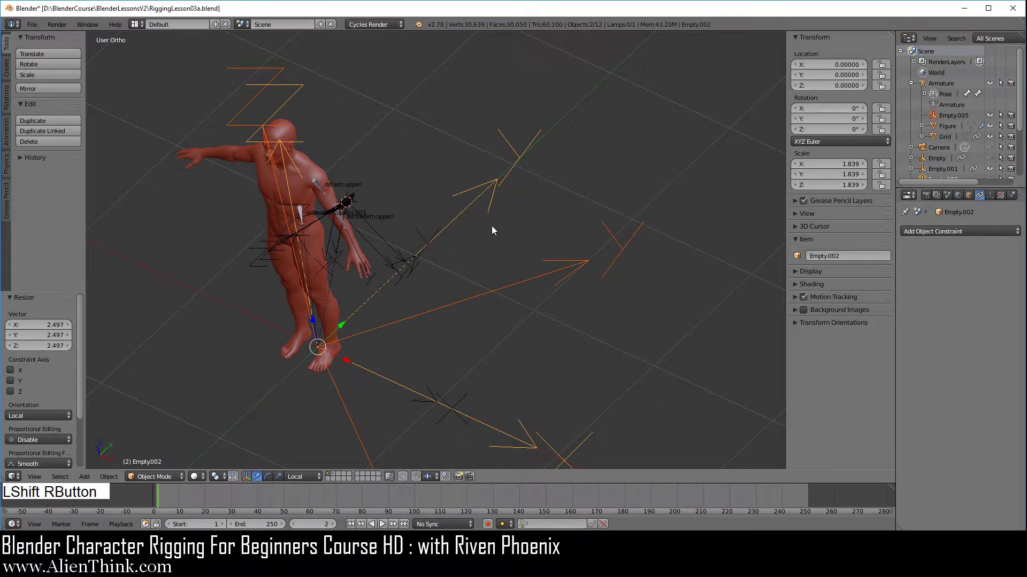
middle_click(429, 346)
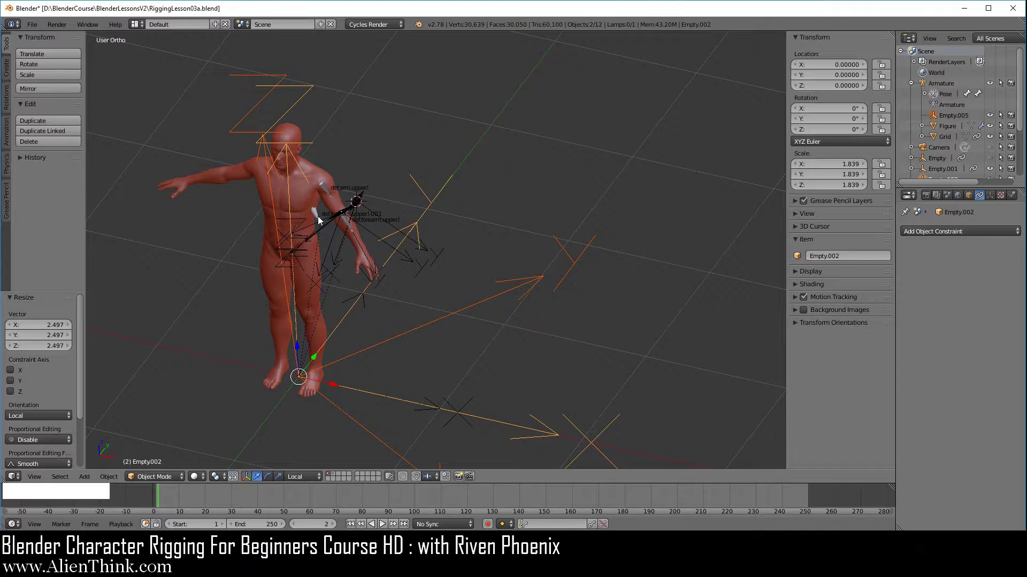
Set both target and owner space of def.forearm.upper.l.001's Copy Rotation to World Space
right_click(321, 223)
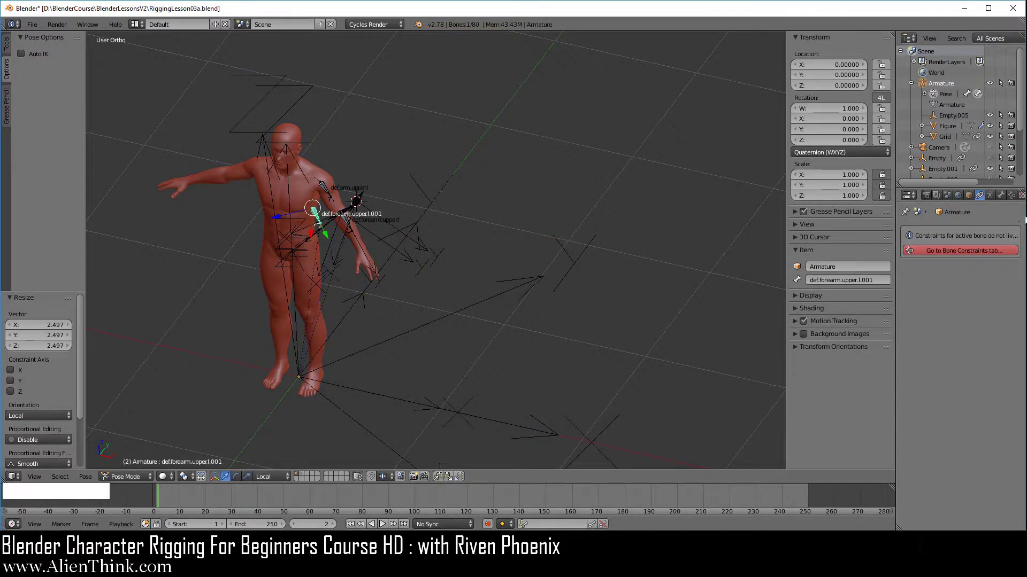
left_click(1018, 202)
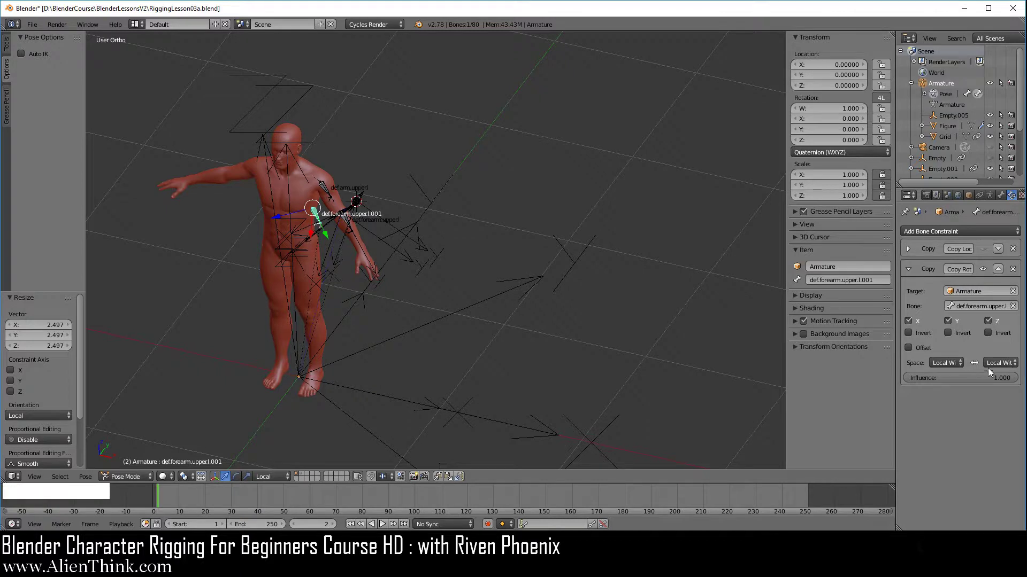
left_click(957, 370)
left_click(1010, 369)
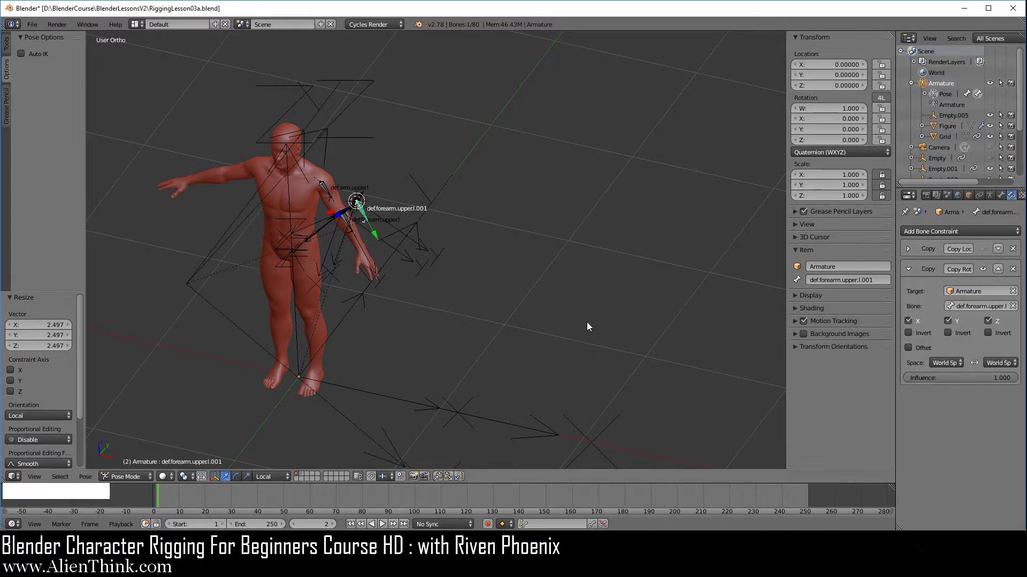
From the front view, delete the leftover Empty.005
key("1")
middle_click(478, 332)
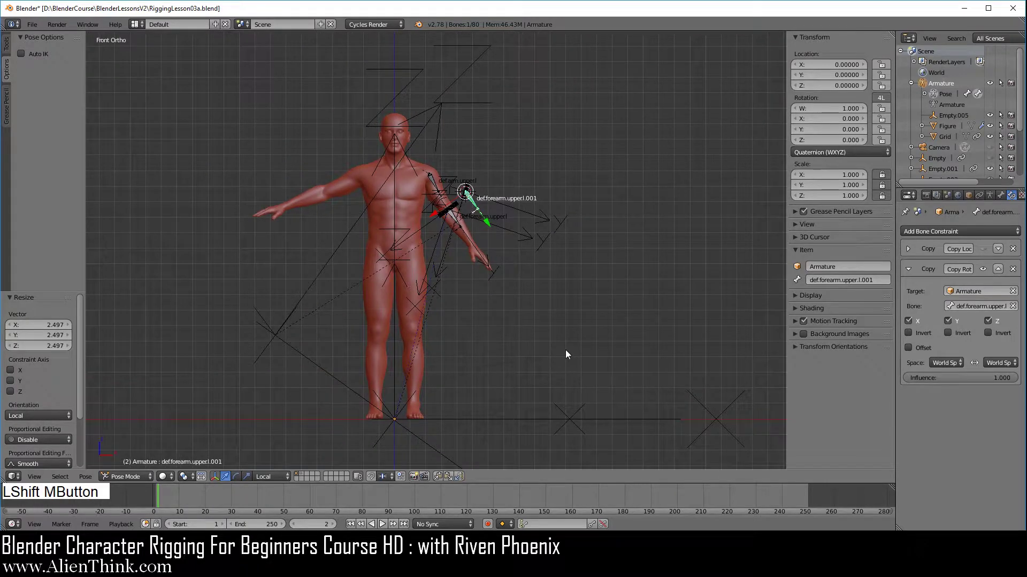
right_click(338, 262)
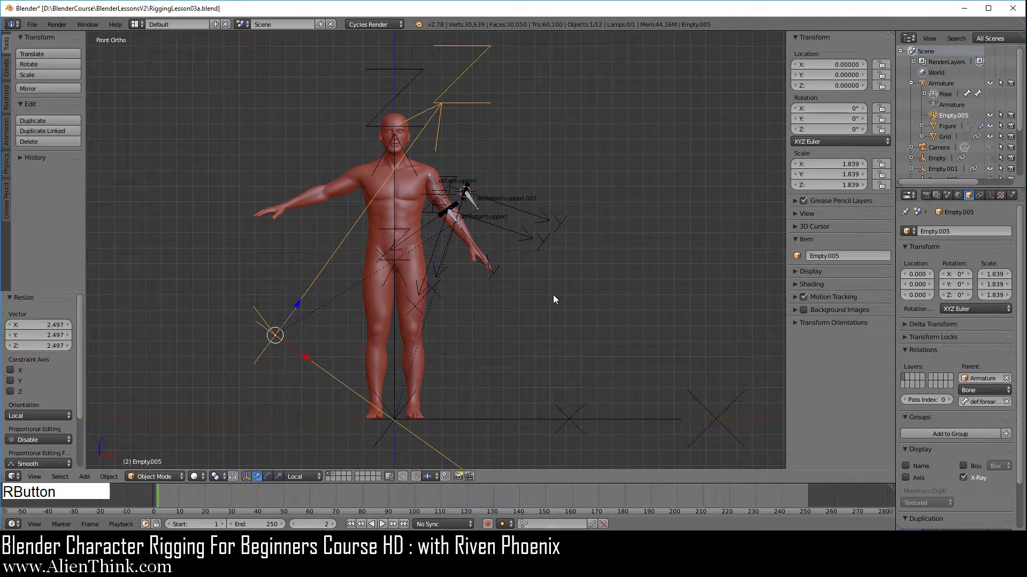
key("x")
left_click(635, 205)
middle_click(558, 193)
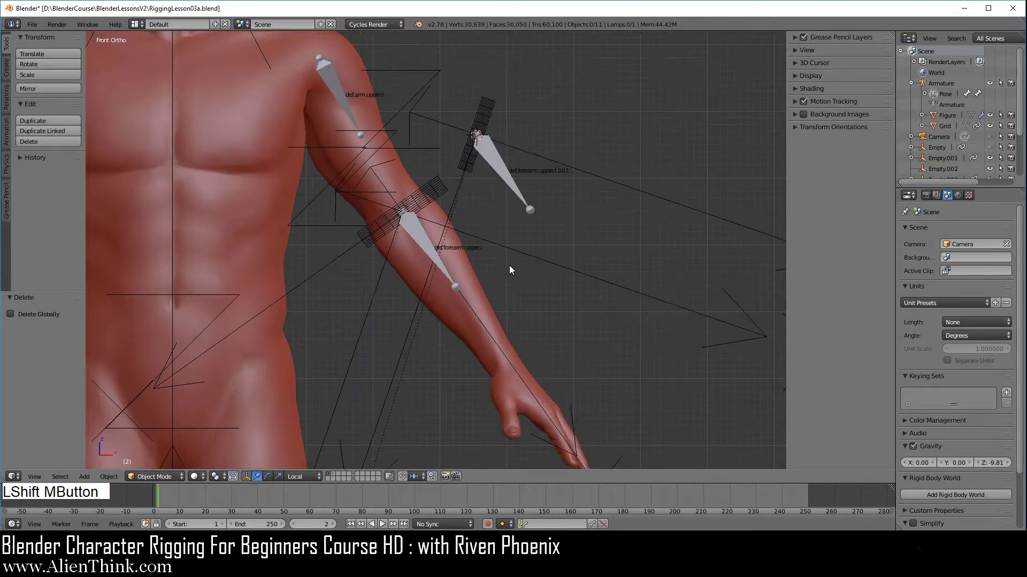
middle_click(518, 294)
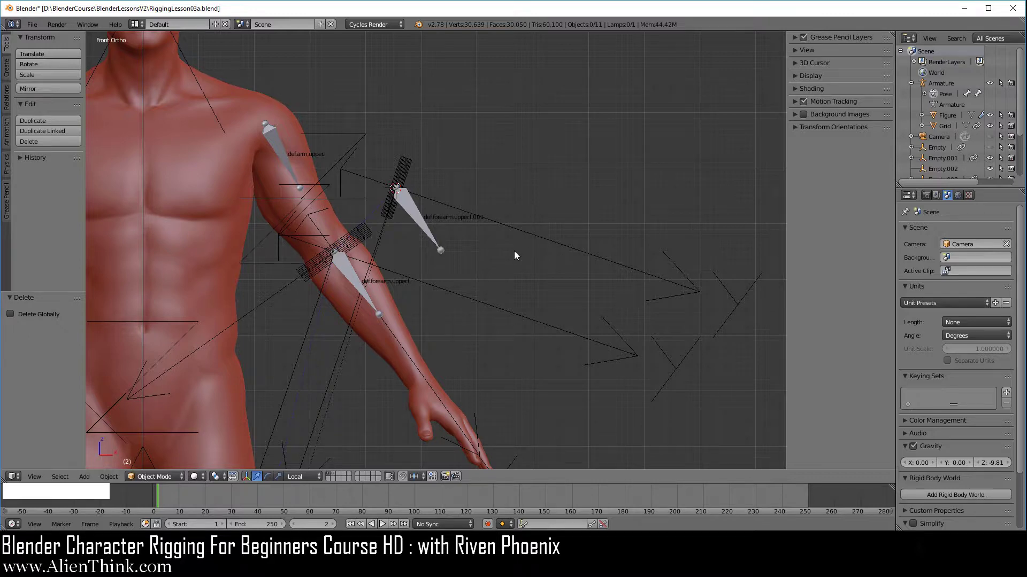
middle_click(504, 254)
key("1")
middle_click(427, 286)
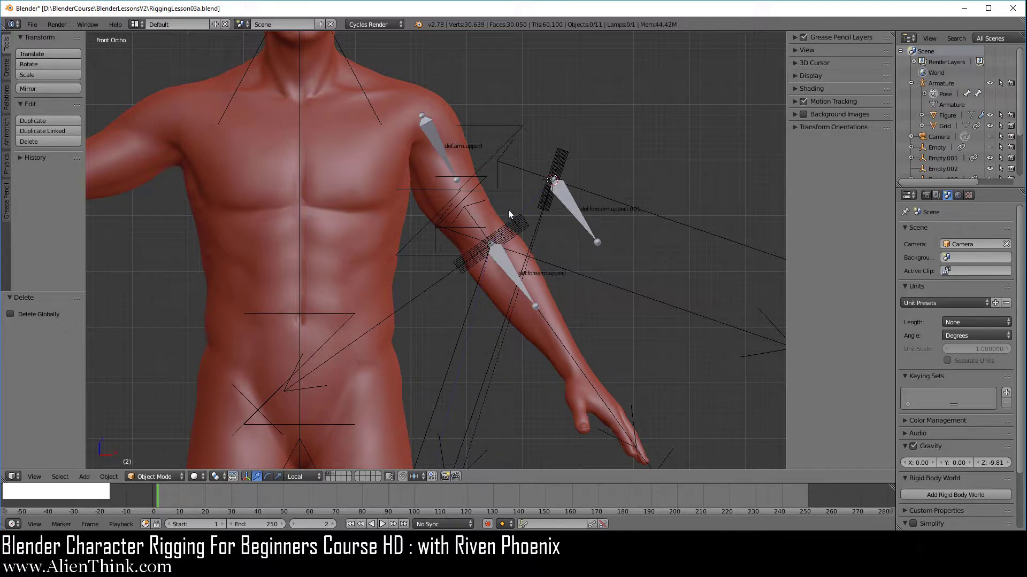
right_click(573, 210)
middle_click(653, 264)
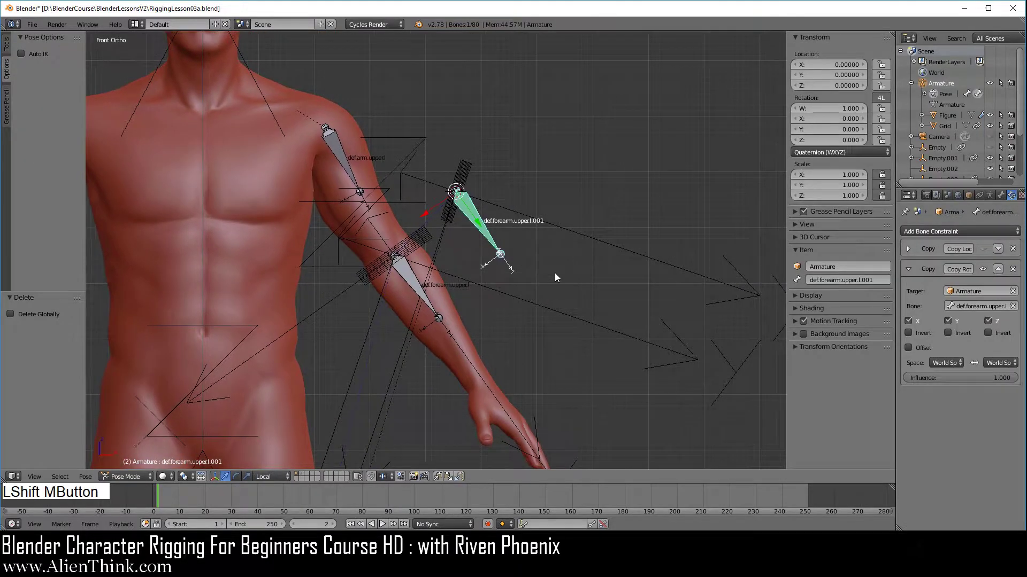
right_click(599, 244)
left_click(984, 199)
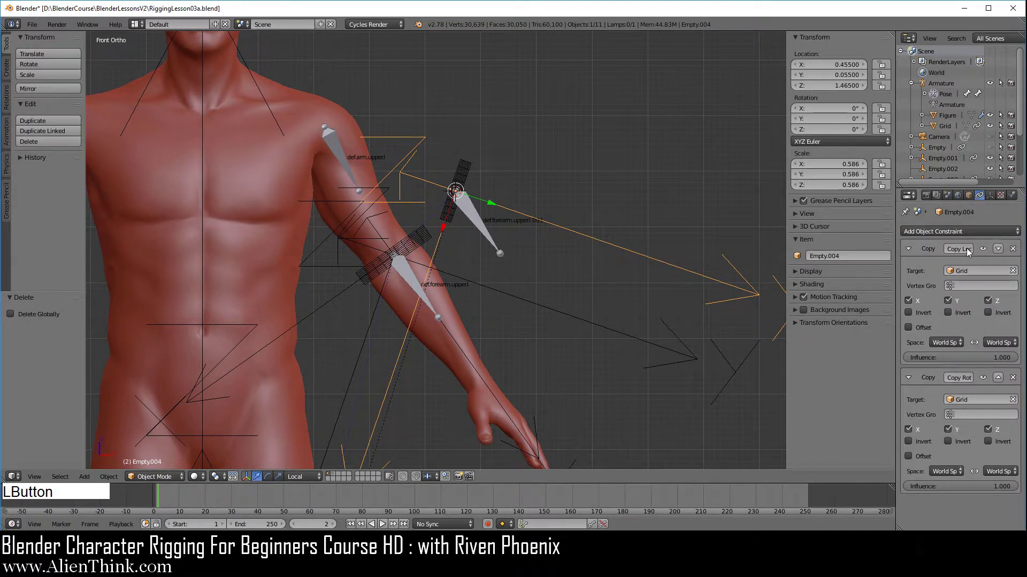
left_click(987, 379)
right_click(529, 306)
left_click(985, 381)
right_click(474, 218)
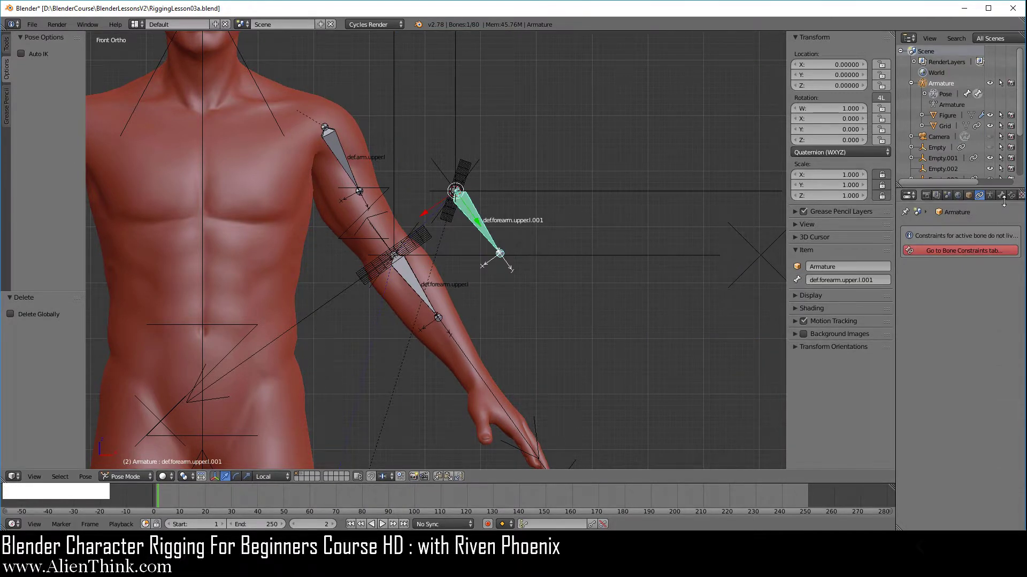
left_click(1013, 204)
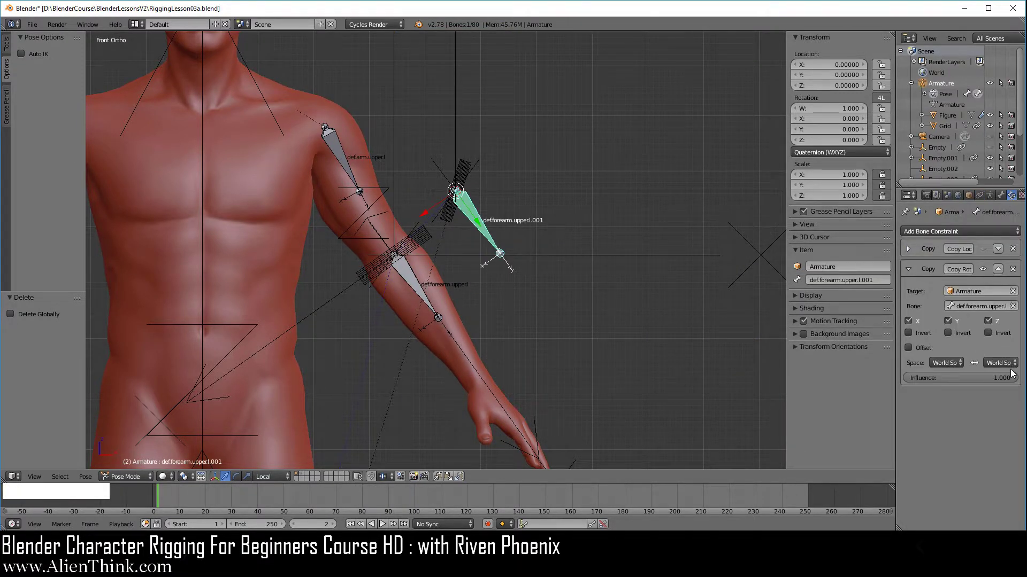
middle_click(577, 287)
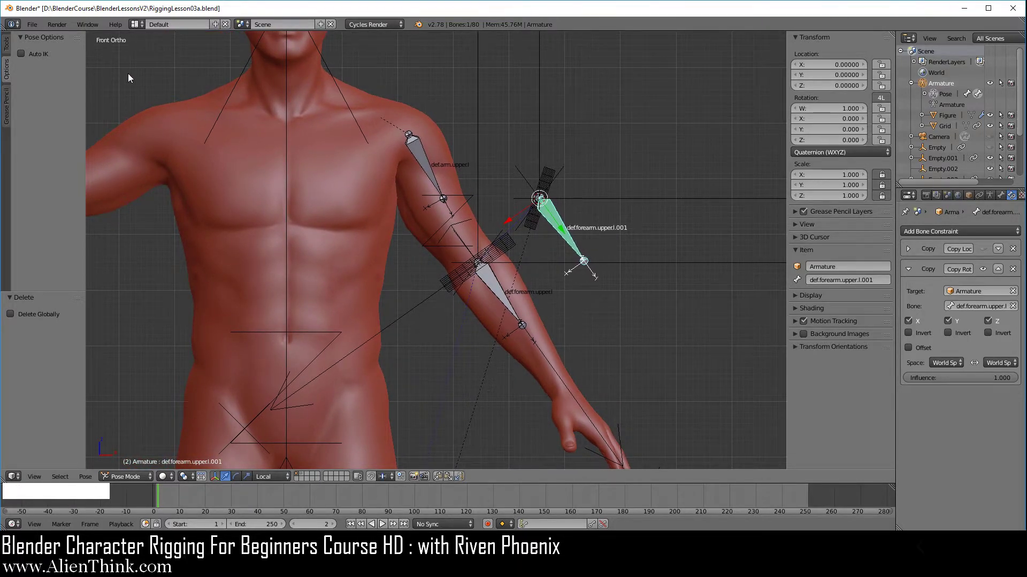
Save the rig as a new file named RiggingLesson03b.blend via Save As with the + increment
left_click(37, 26)
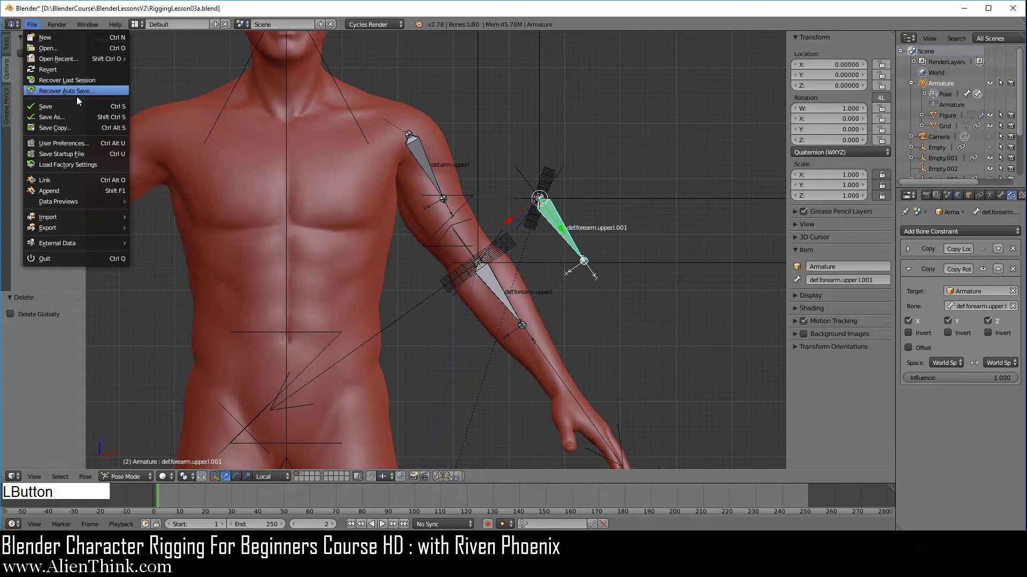
left_click(82, 117)
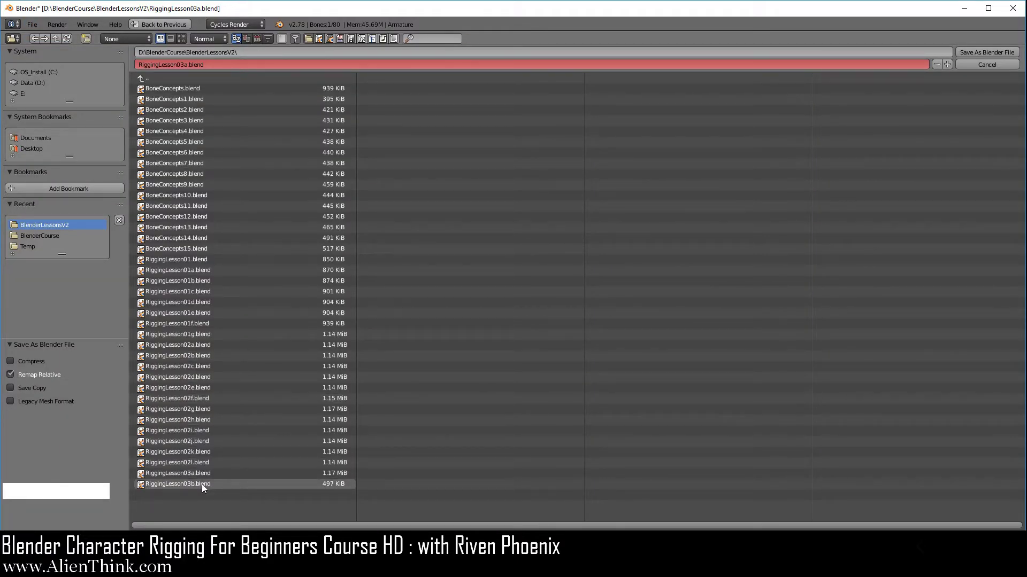
left_click(203, 489)
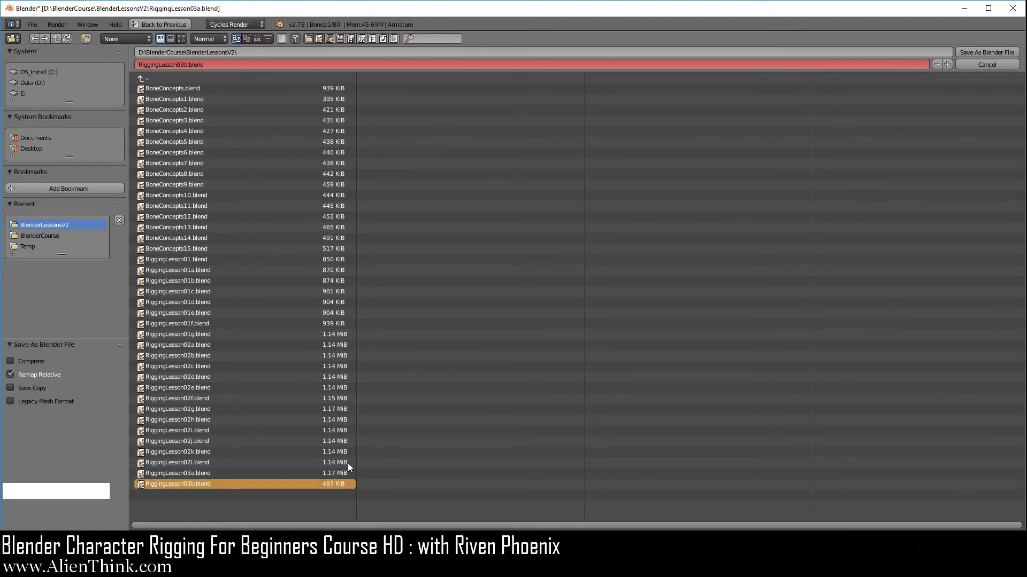
left_click(983, 56)
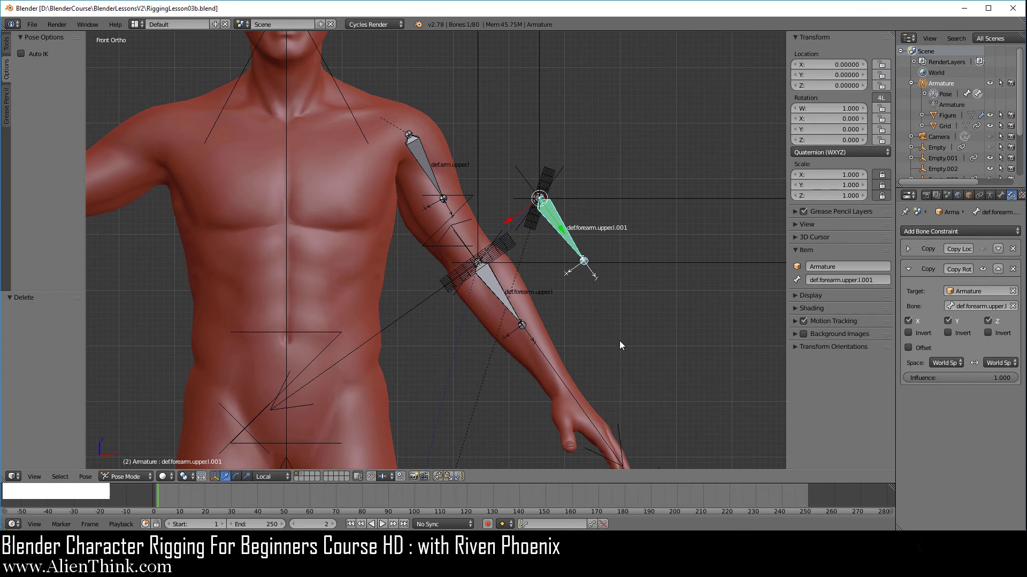